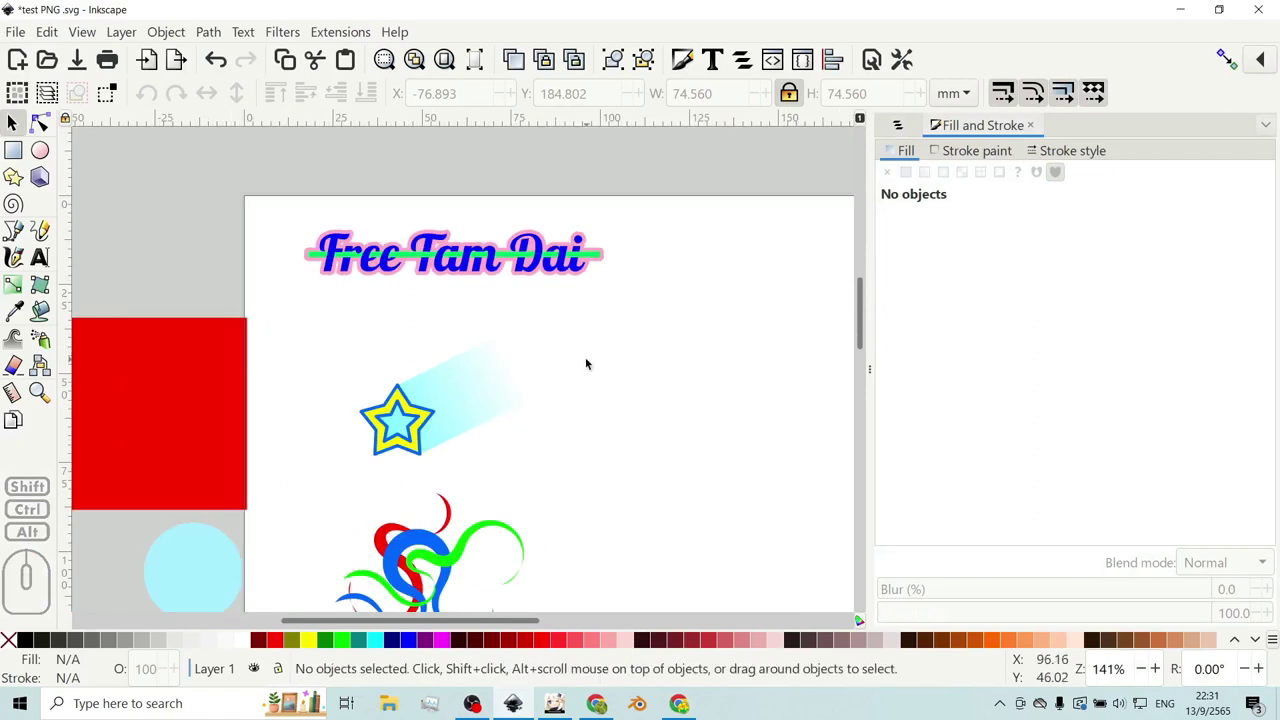
- Shift the view of the test PNG page slightly before selecting anything
middle_click(563, 360)
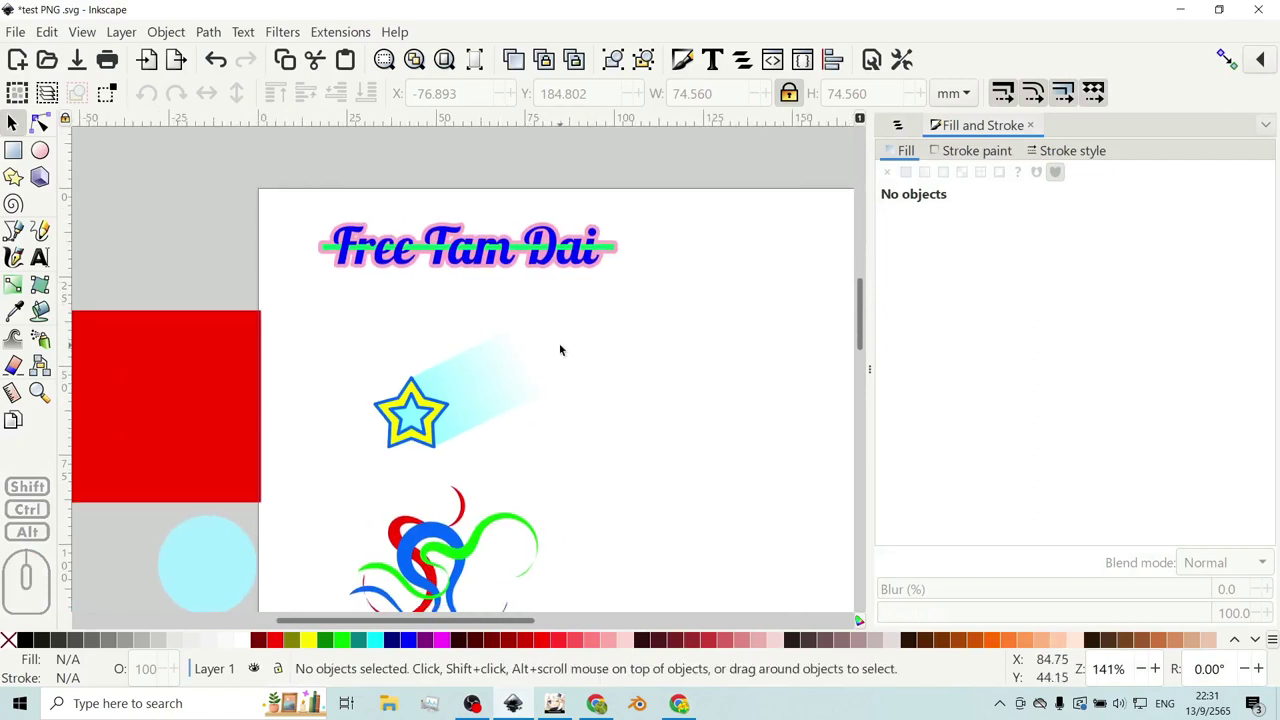
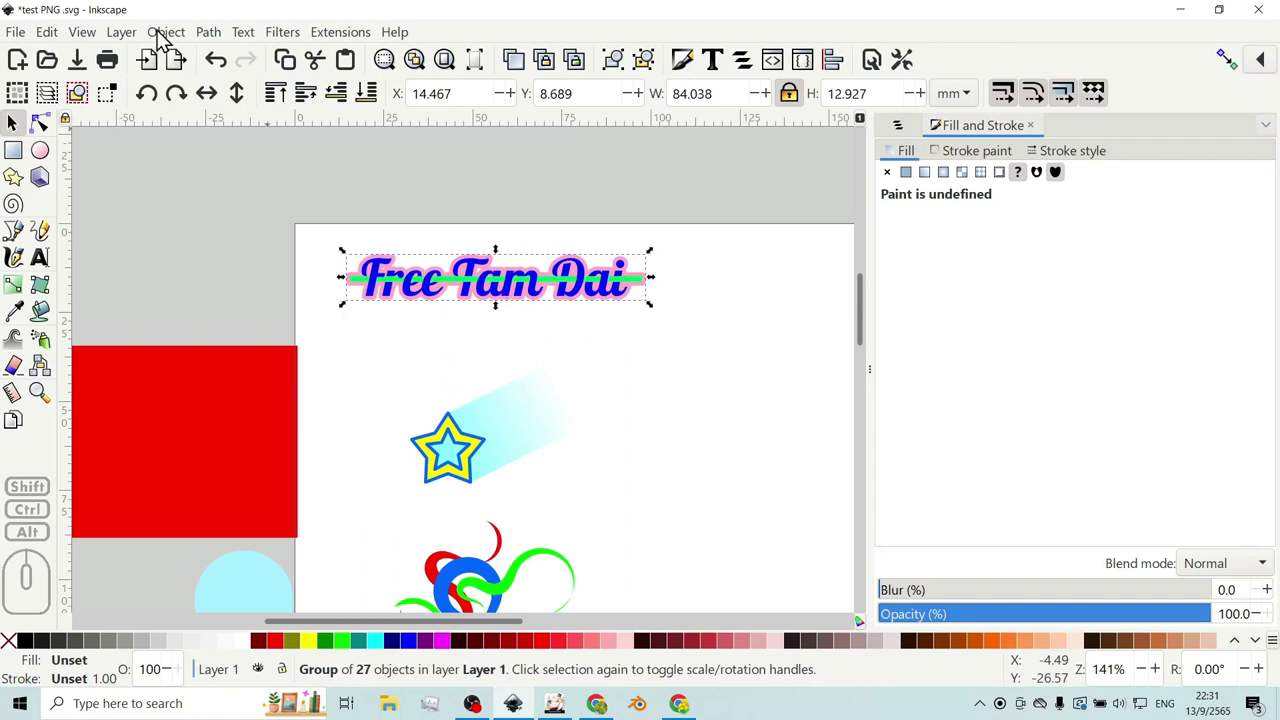
- Bring up Export via the File menu and clear the selection so the full 794 × 1123 px page is the export area
left_click(32, 43)
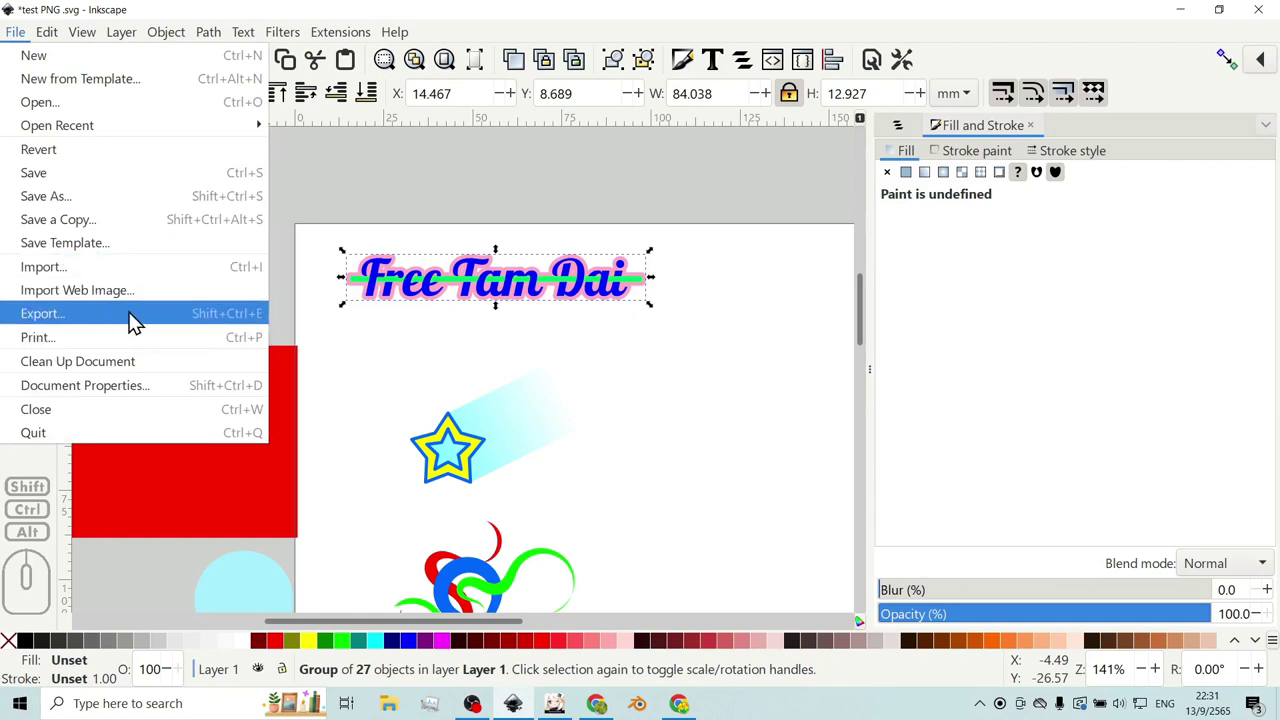
left_click(138, 320)
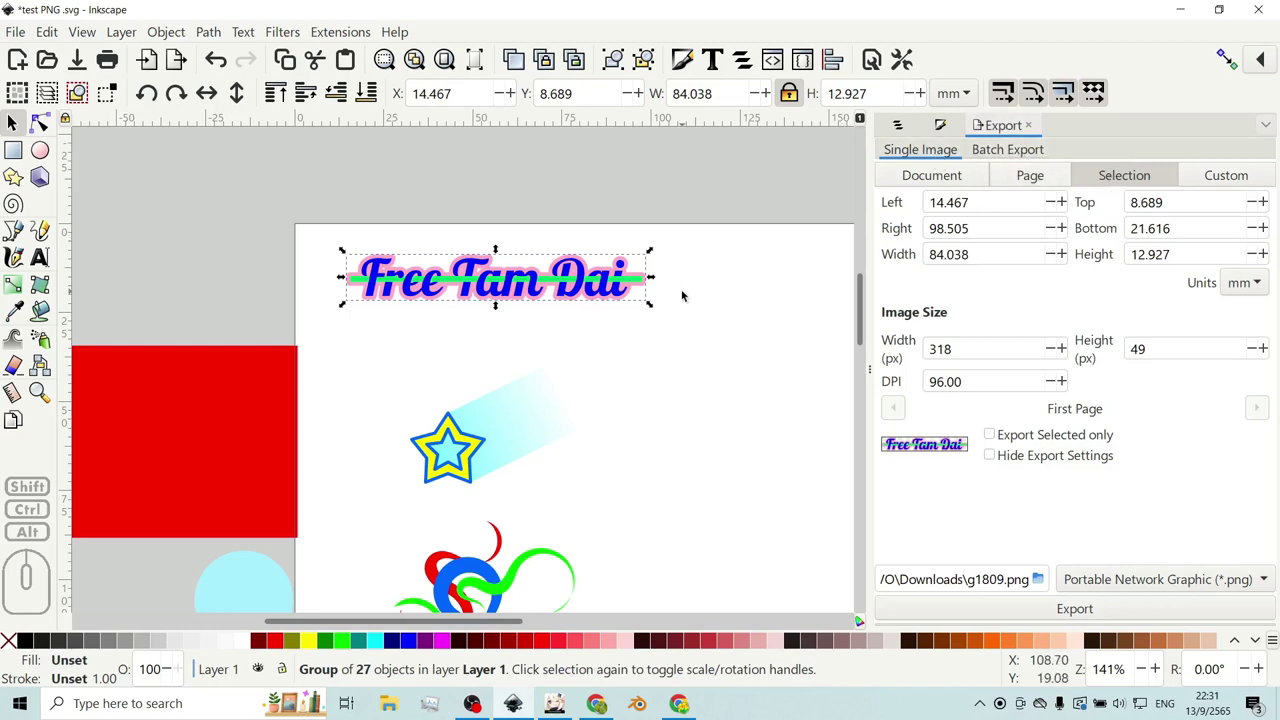
left_click(688, 295)
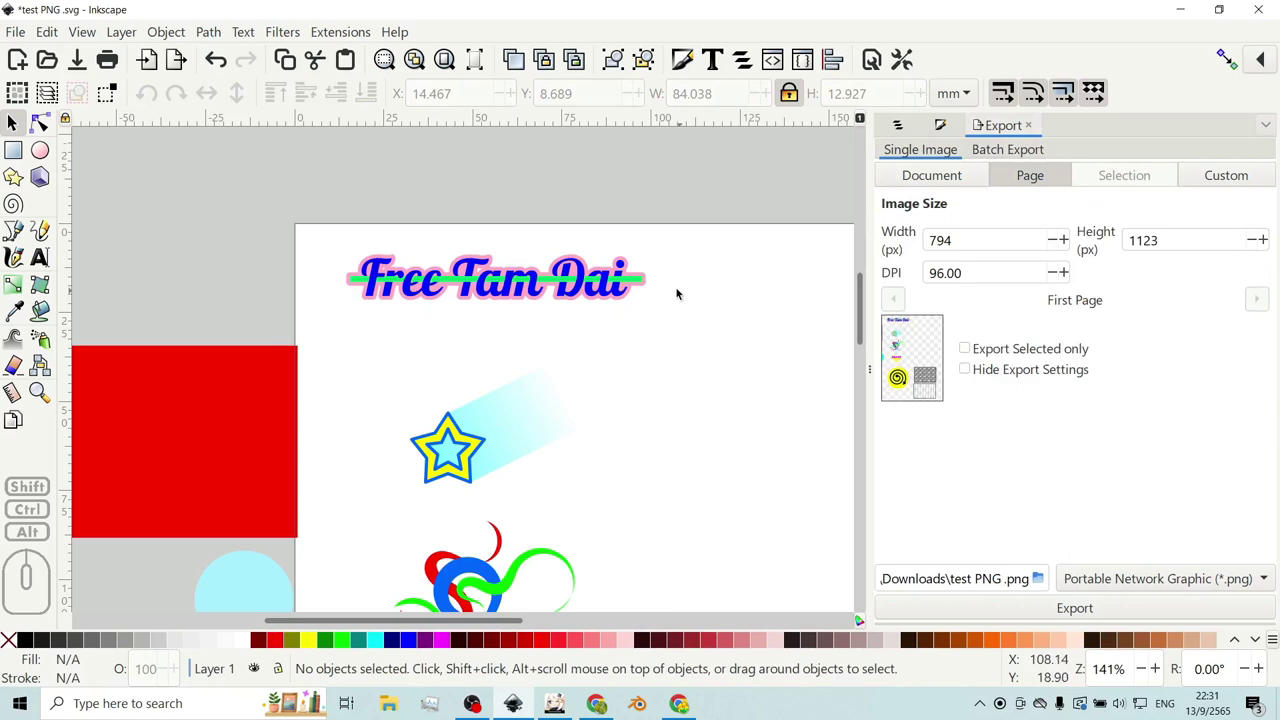
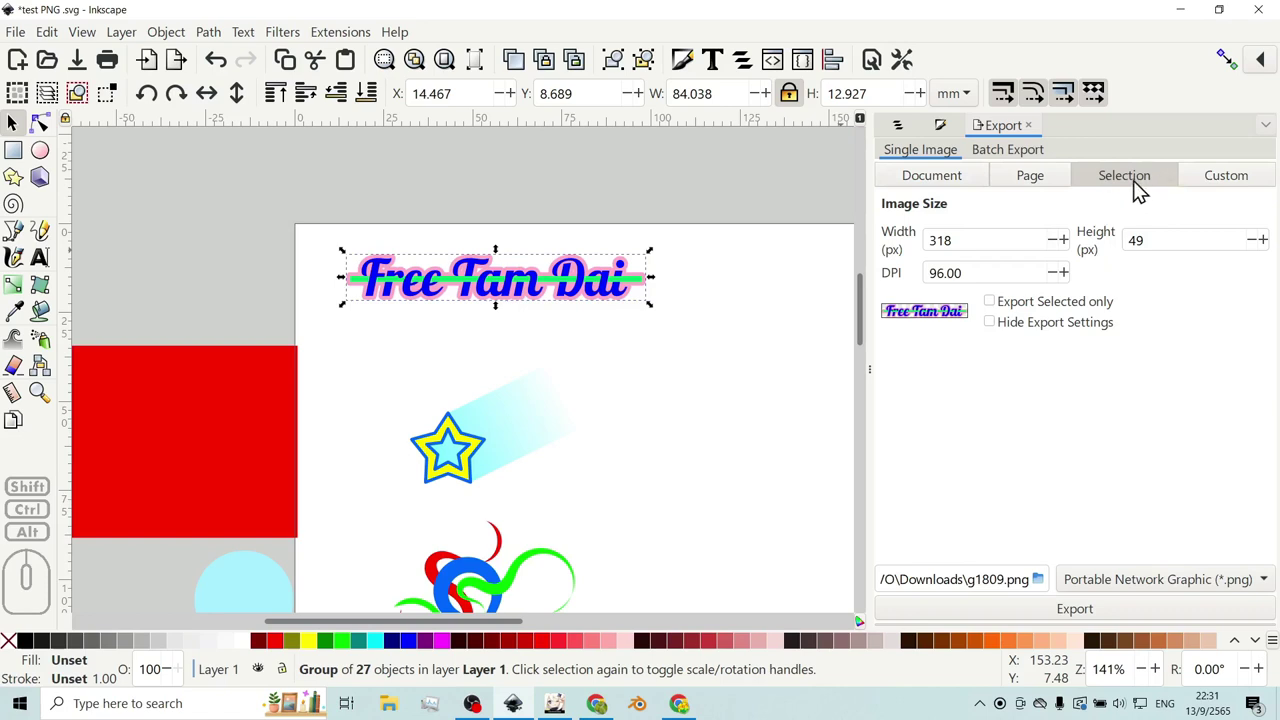
left_click(718, 273)
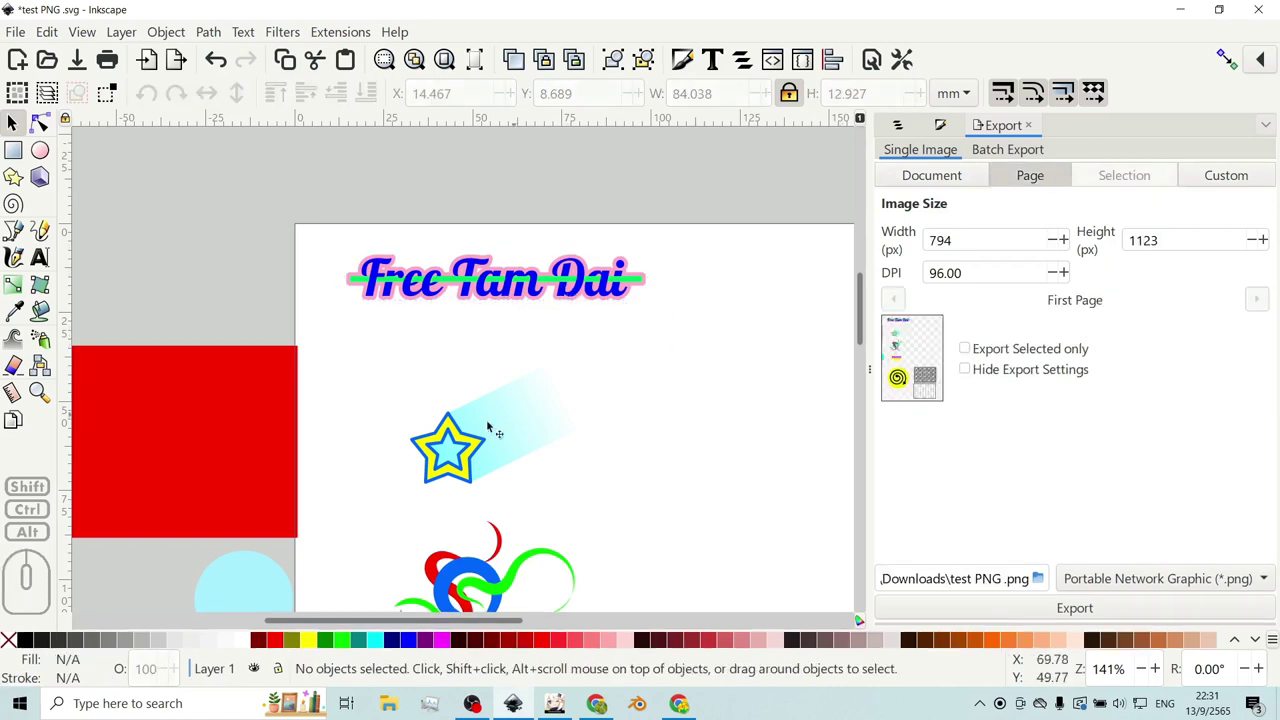
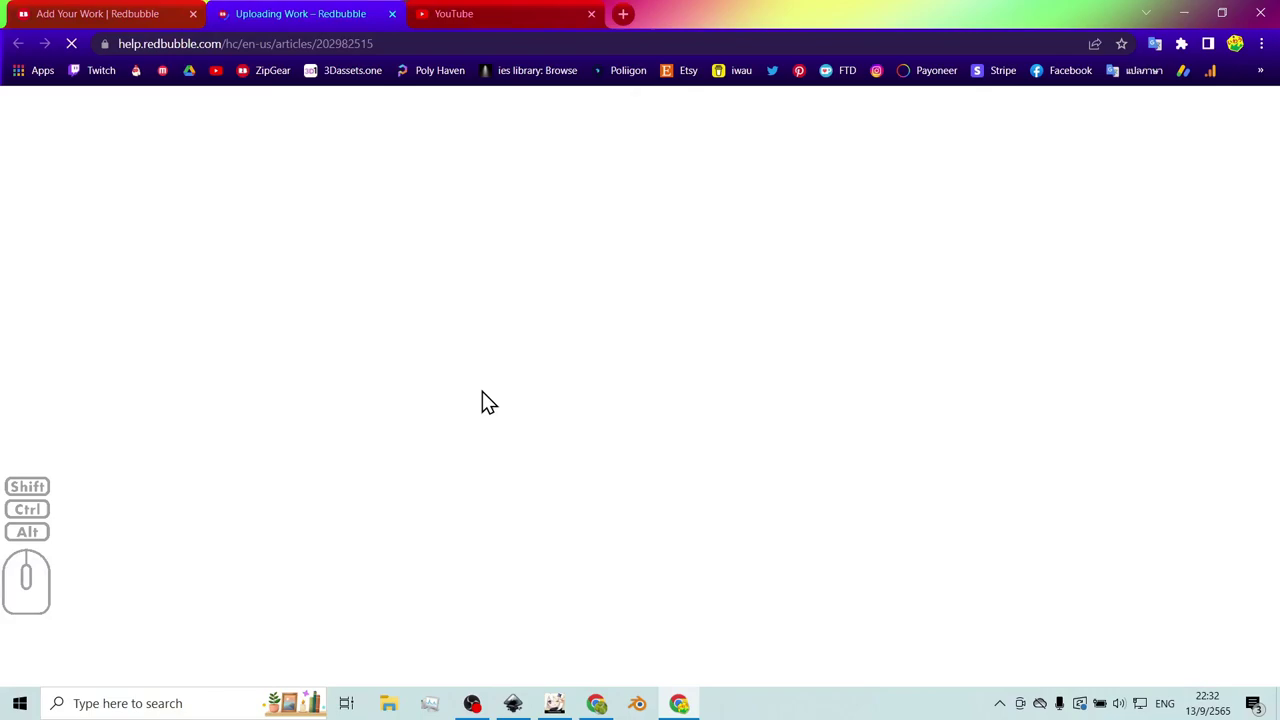
- Scroll through the Uploading Work help article to the end
scroll("down", 3)
scroll("down", 3)
scroll("down", 3)
scroll("down", 3)
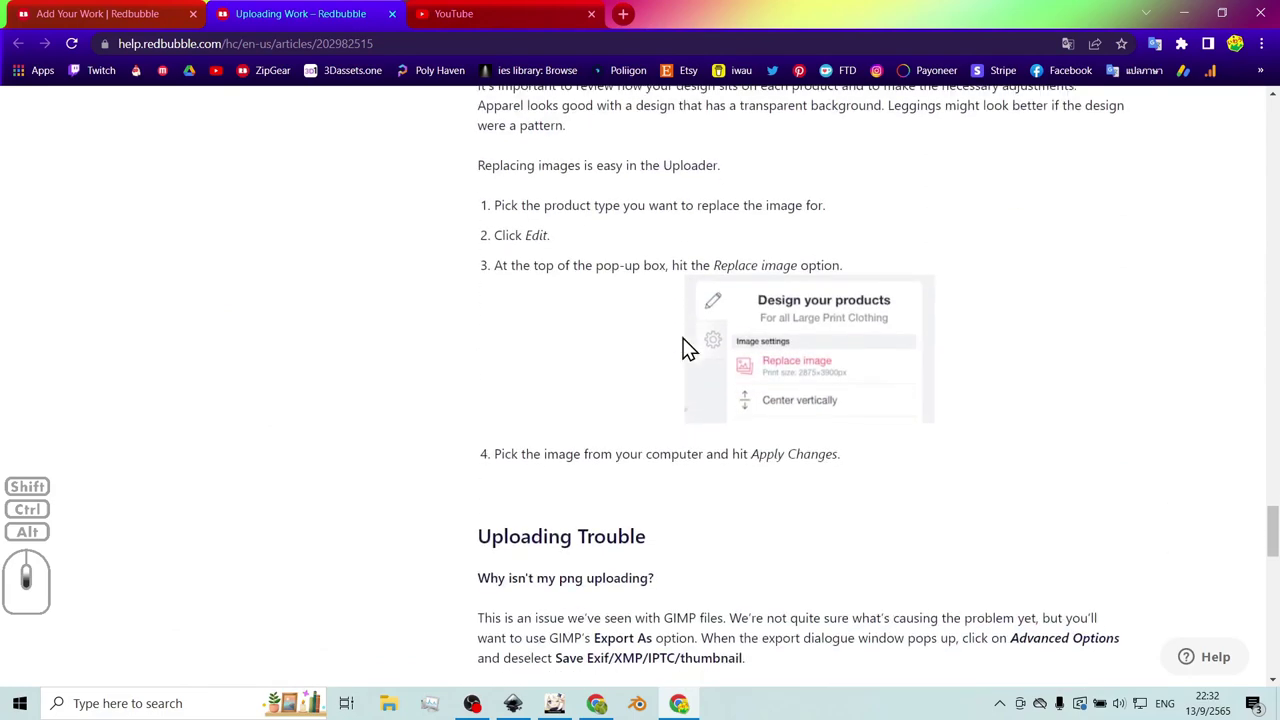
middle_click(755, 349)
scroll("down", 3)
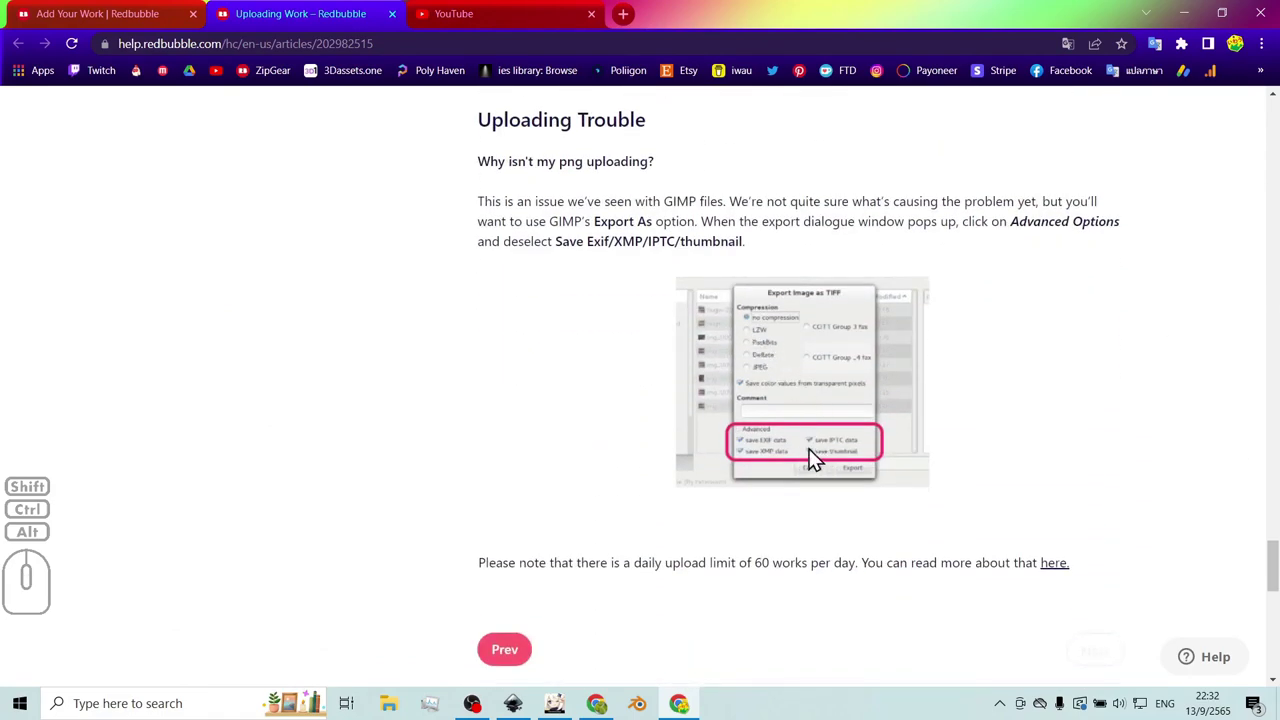
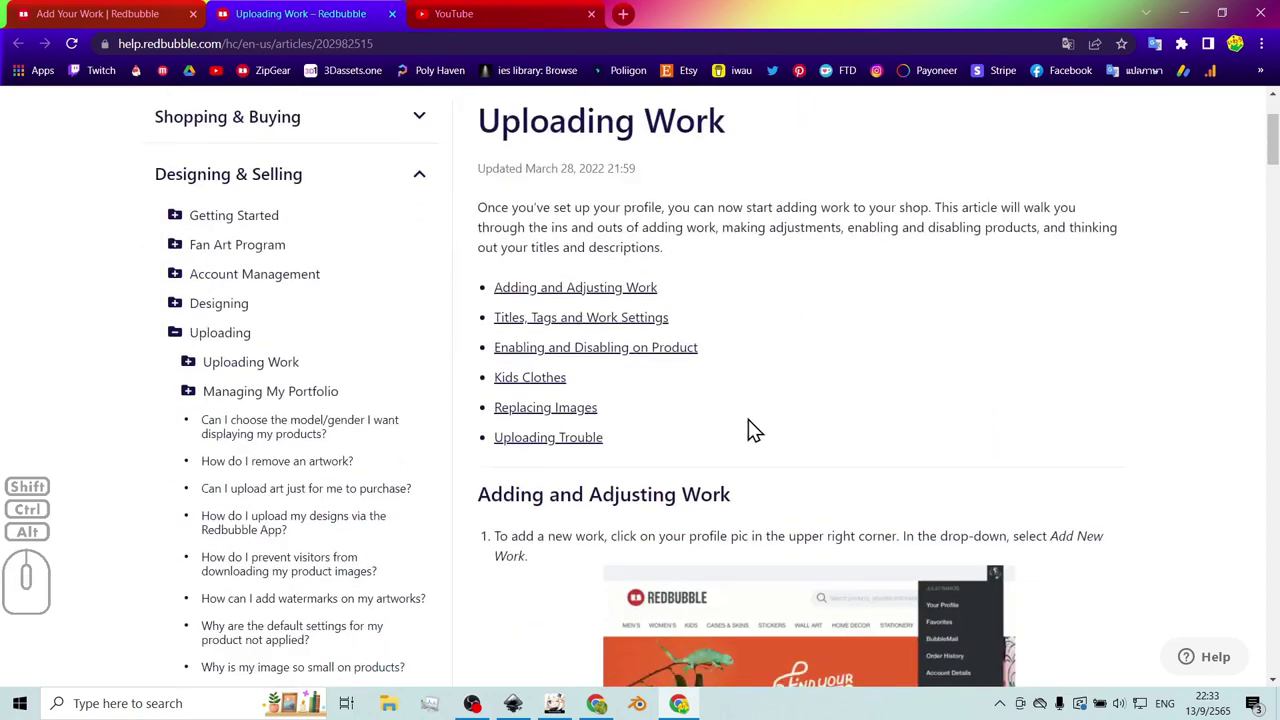
middle_click(778, 432)
scroll("down", 3)
scroll("up", 3)
scroll("down", 3)
- Return to the Add Your Work tab showing the 1000px minimum file requirement
left_click(144, 25)
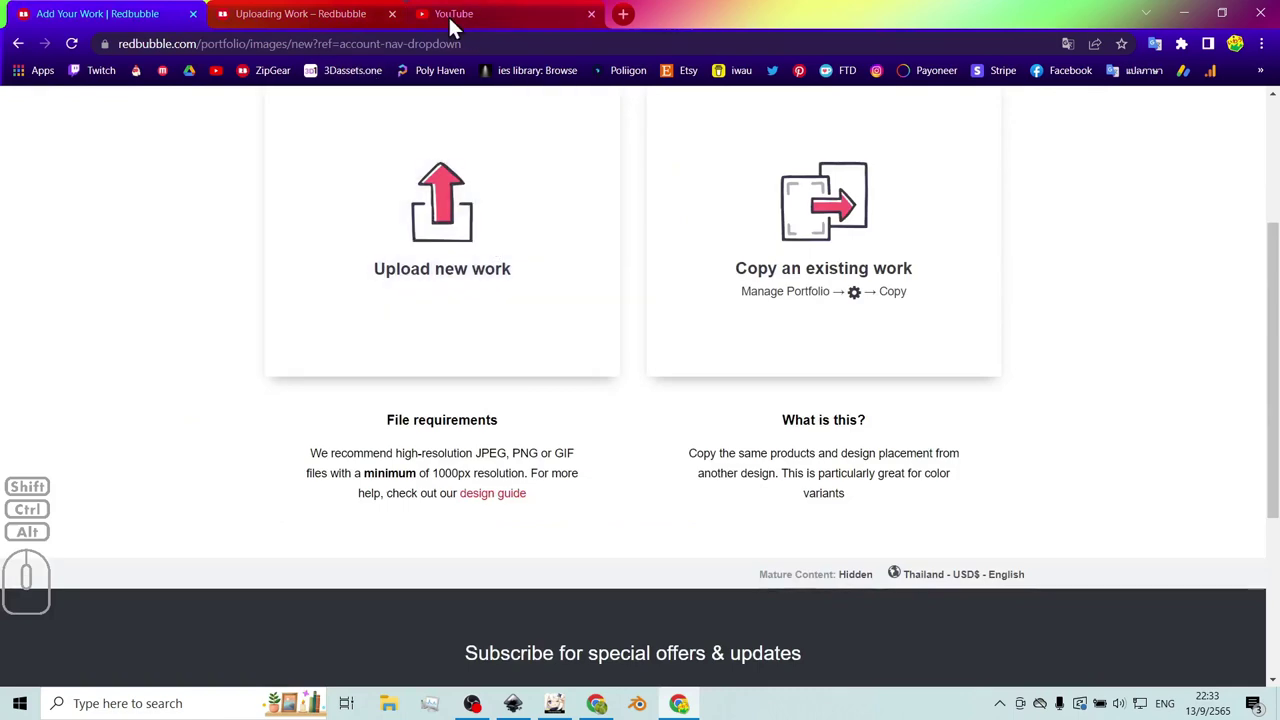
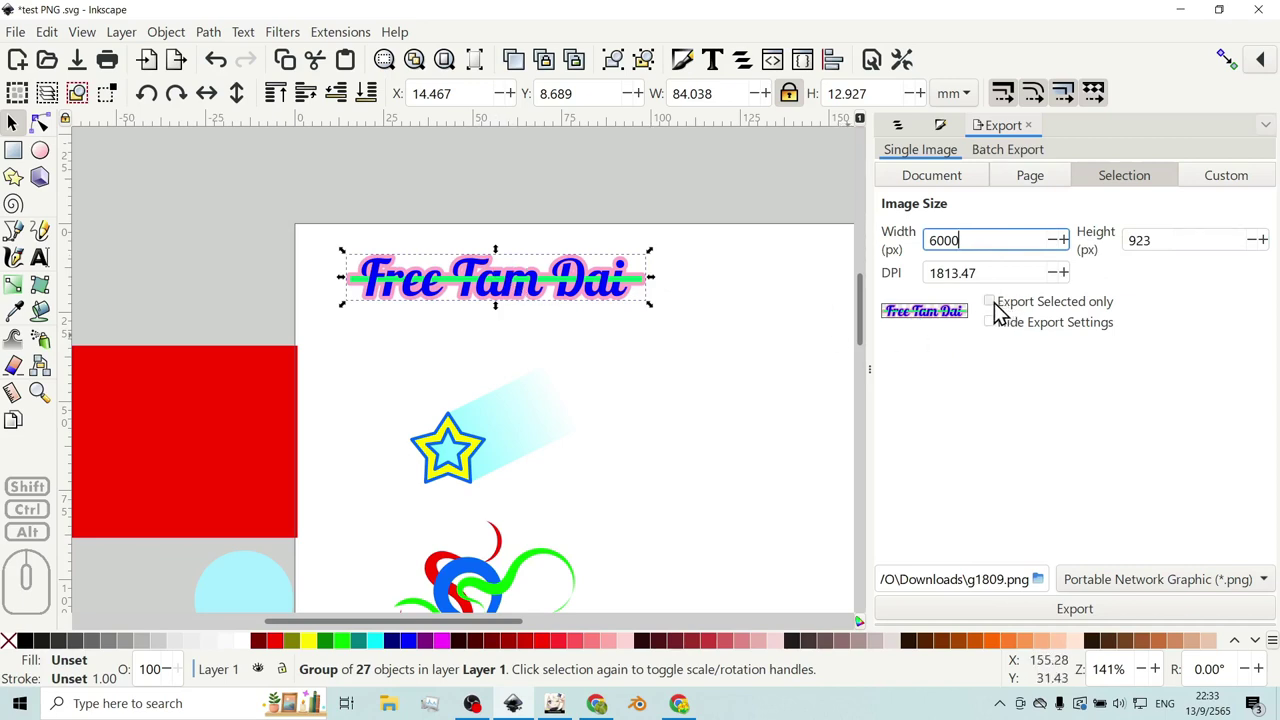
left_click(1003, 311)
left_click(1003, 311)
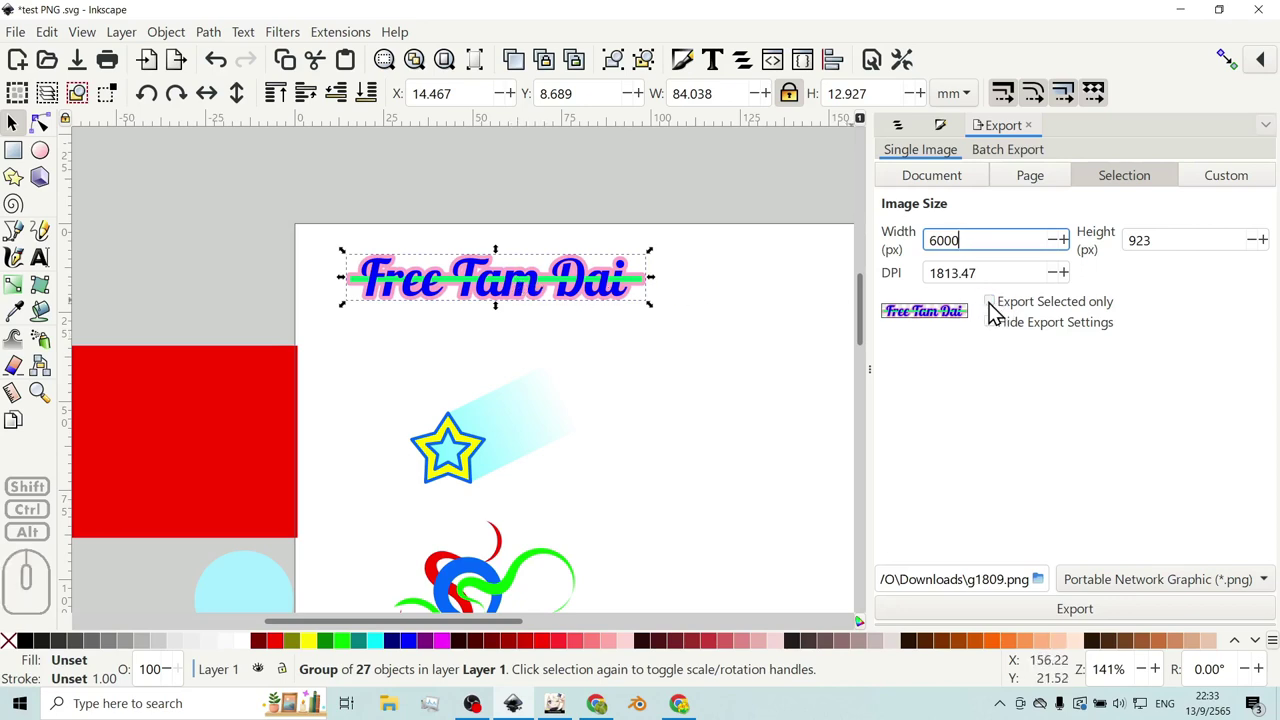
left_click(998, 311)
left_click(997, 310)
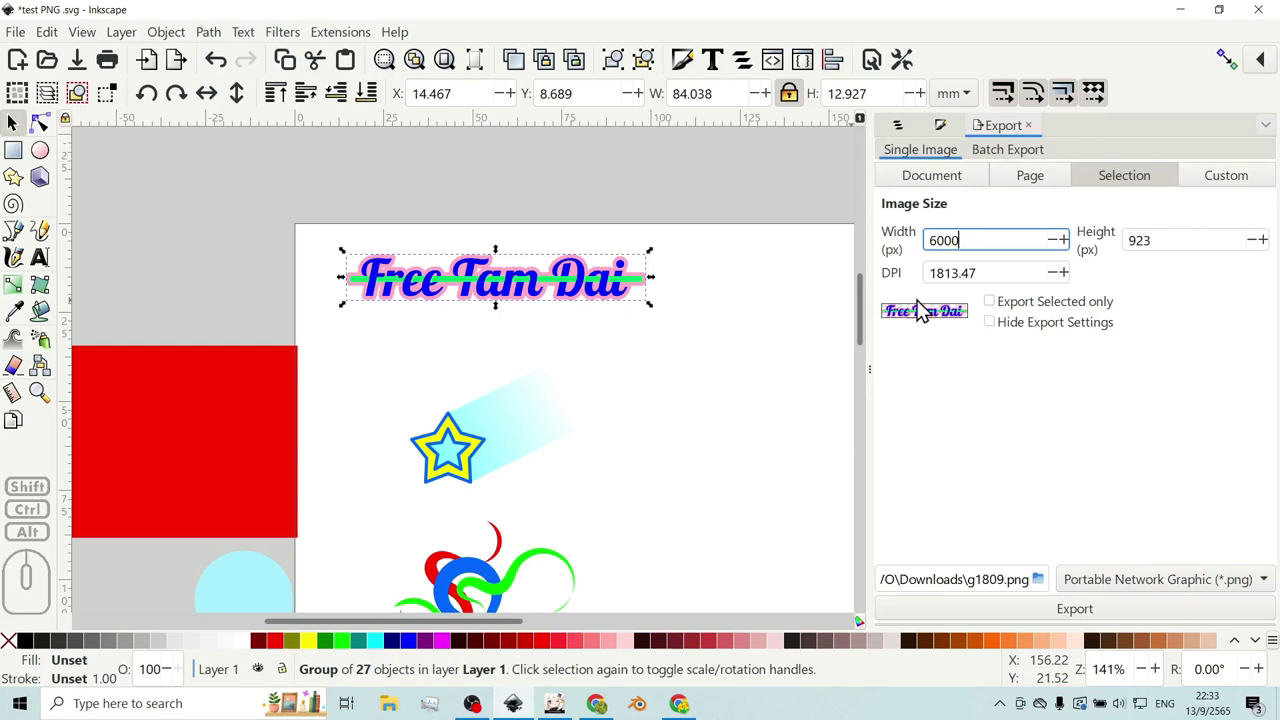
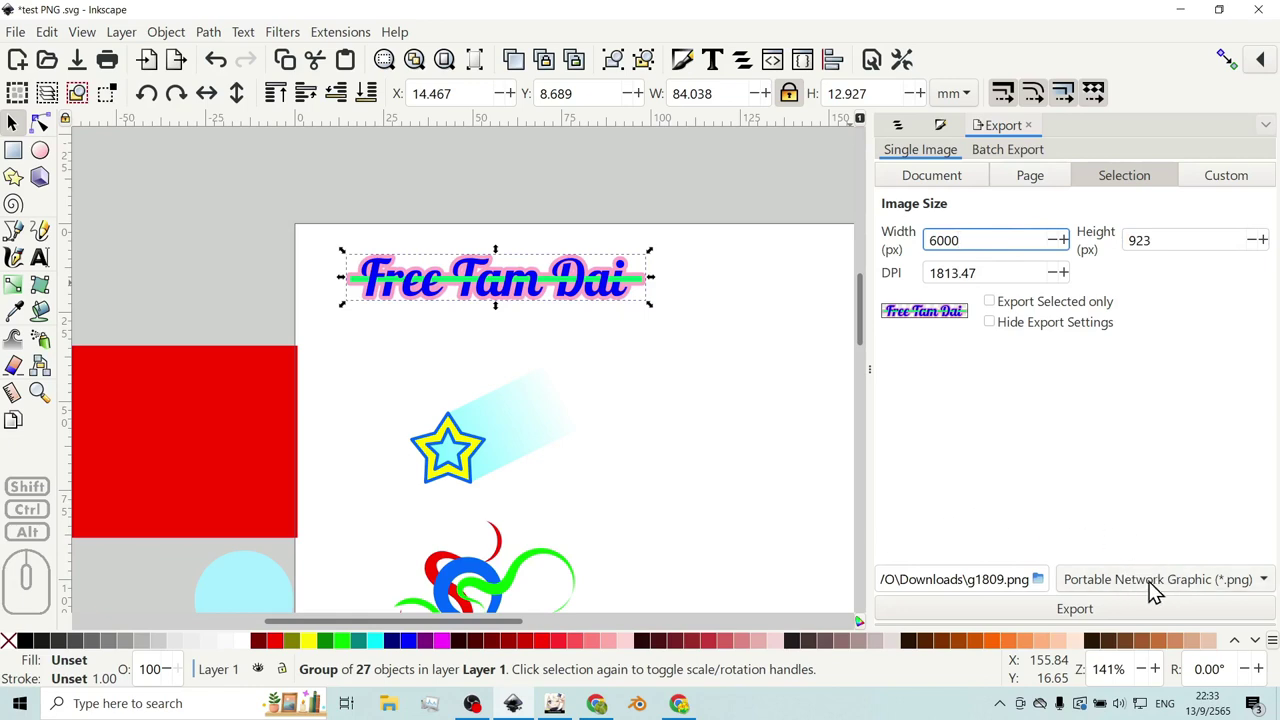
left_click(1265, 589)
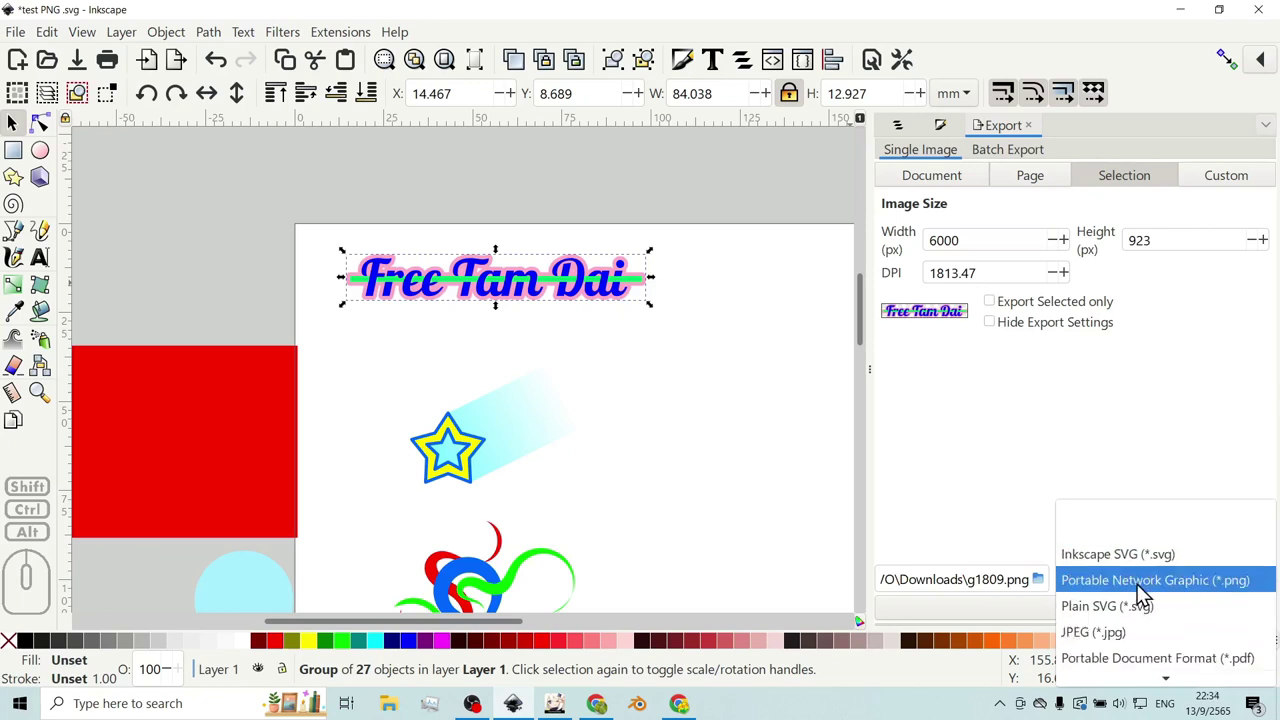
left_click(1170, 589)
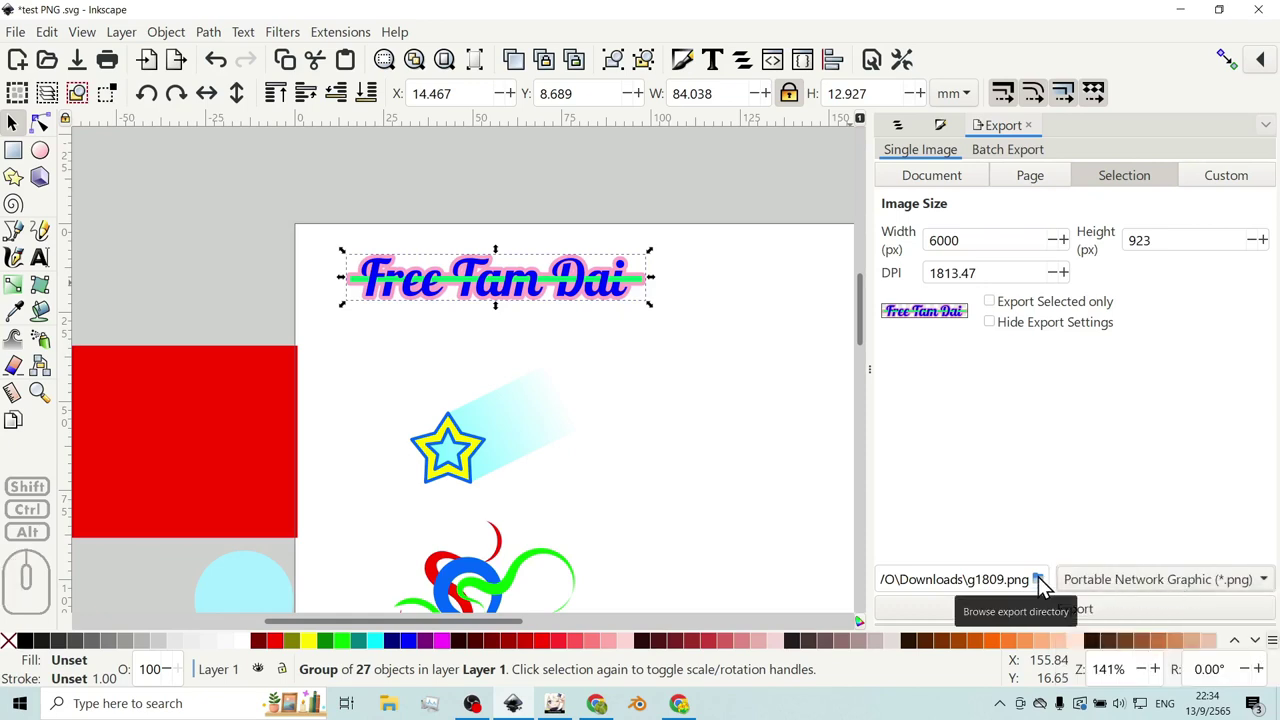
- Save the export as FTD.png in Downloads and accept the PNG options to produce the 6000 × 923 px file
left_click(1048, 589)
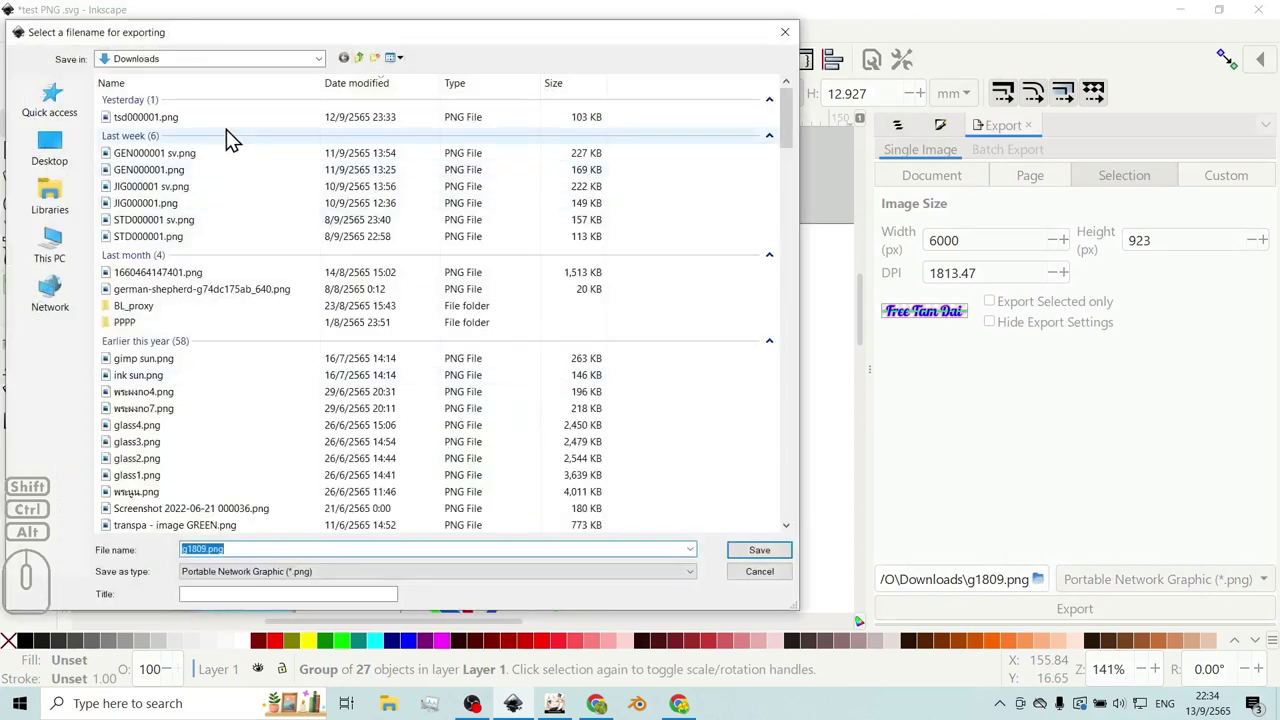
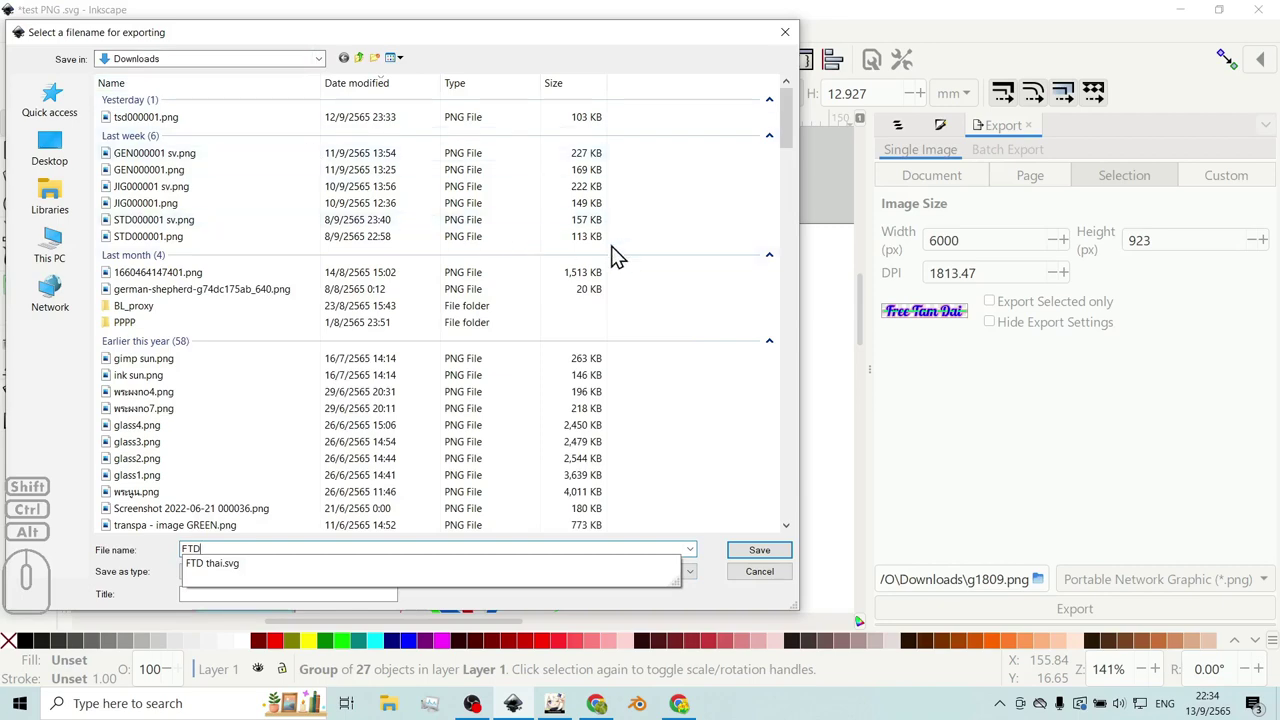
left_click(767, 558)
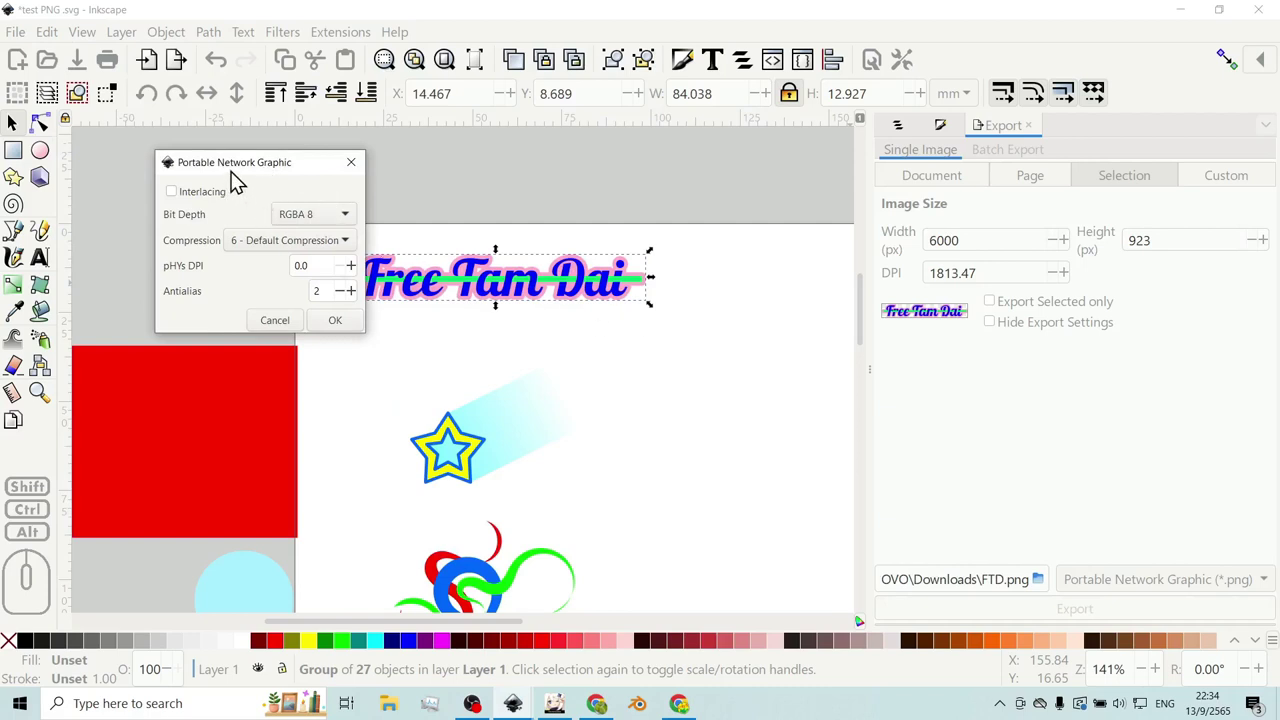
left_click_drag(284, 171, 746, 244)
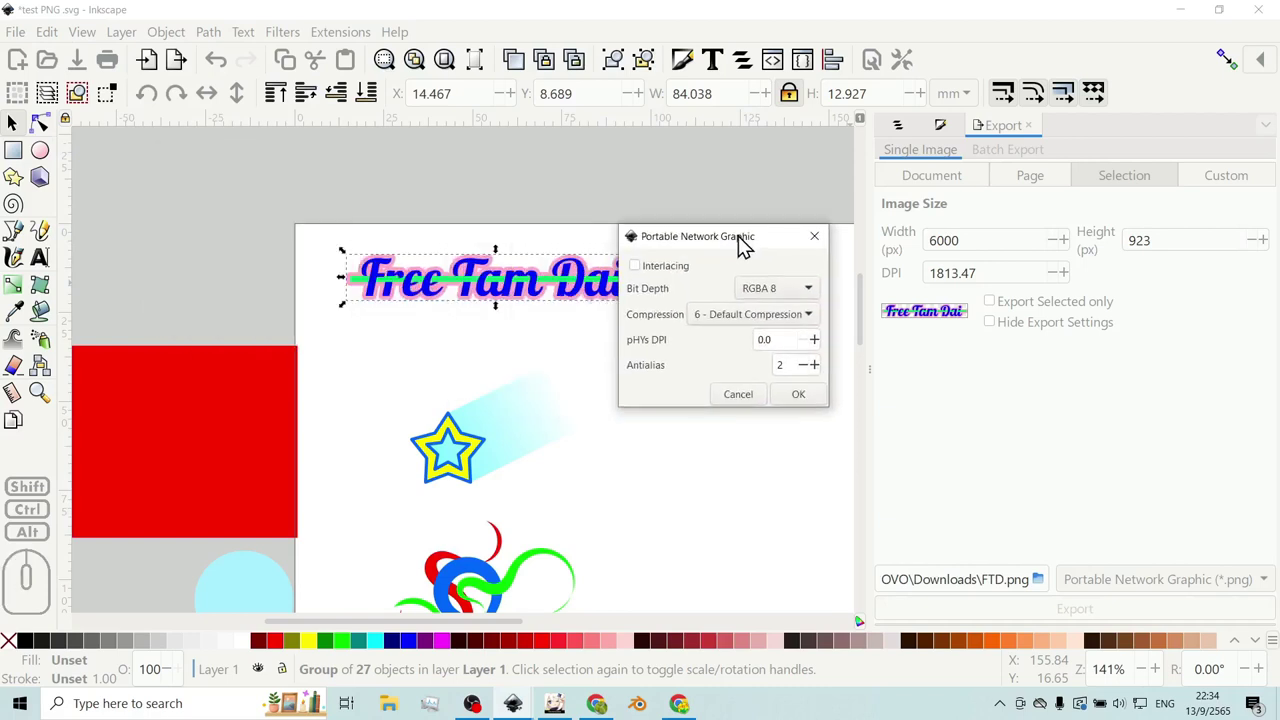
left_click(817, 401)
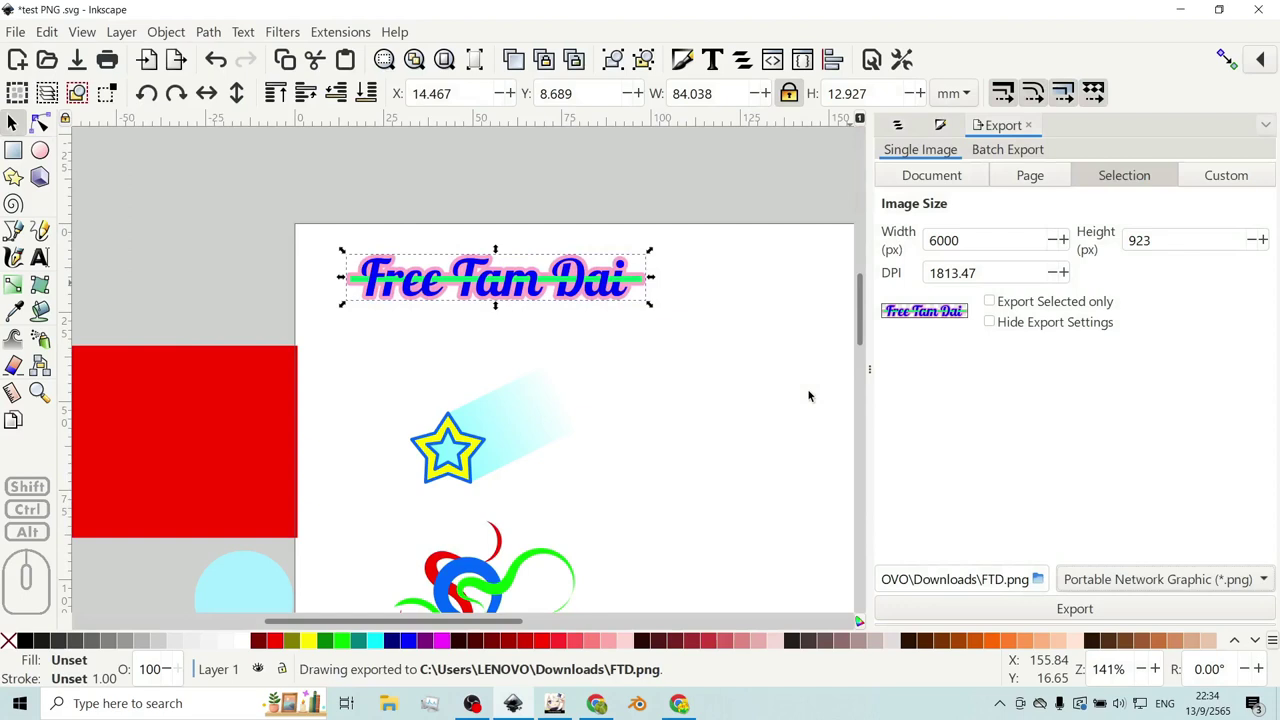
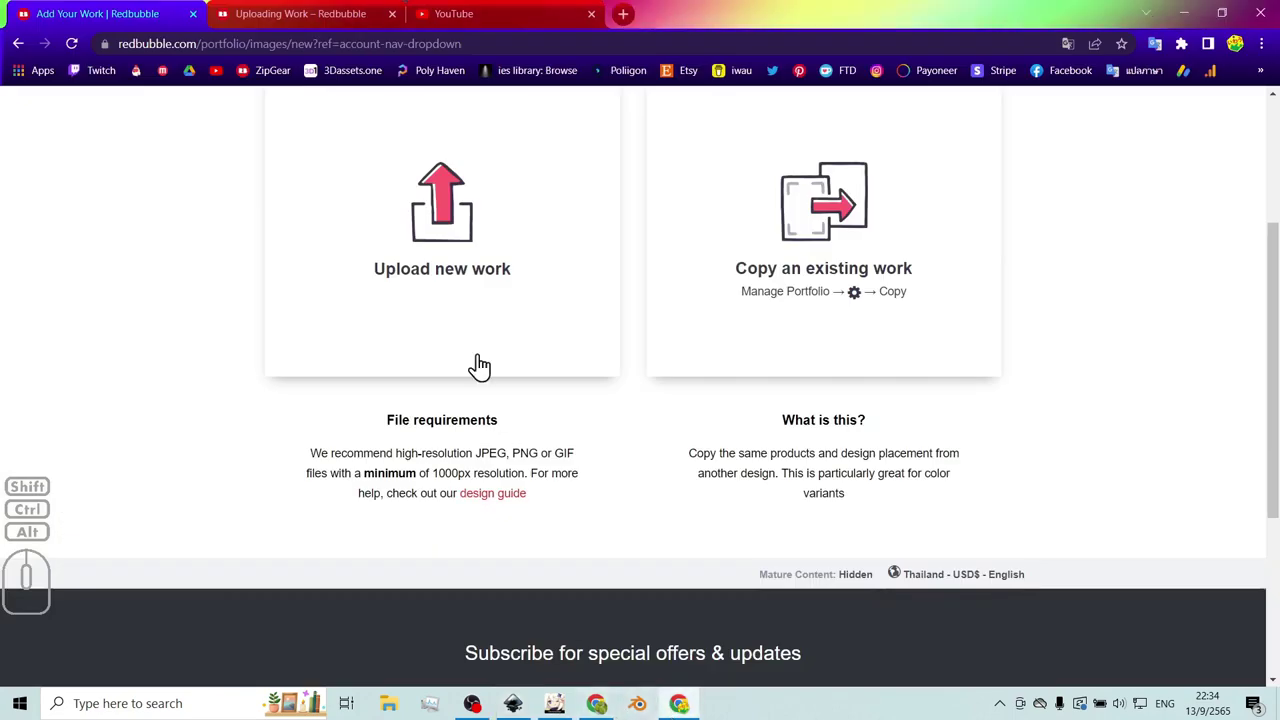
- Upload FTD.png as a new work and scroll down to its Product Previews
left_click(441, 243)
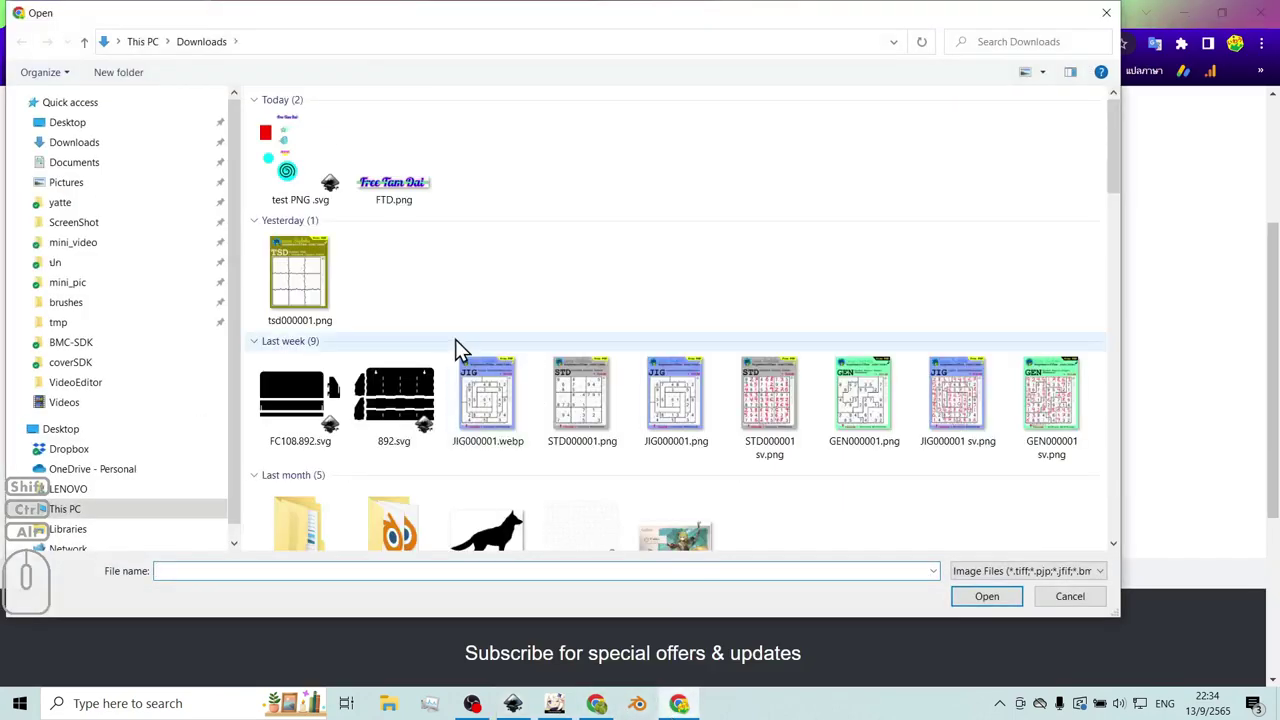
left_click(408, 193)
left_click(996, 599)
scroll("up", 3)
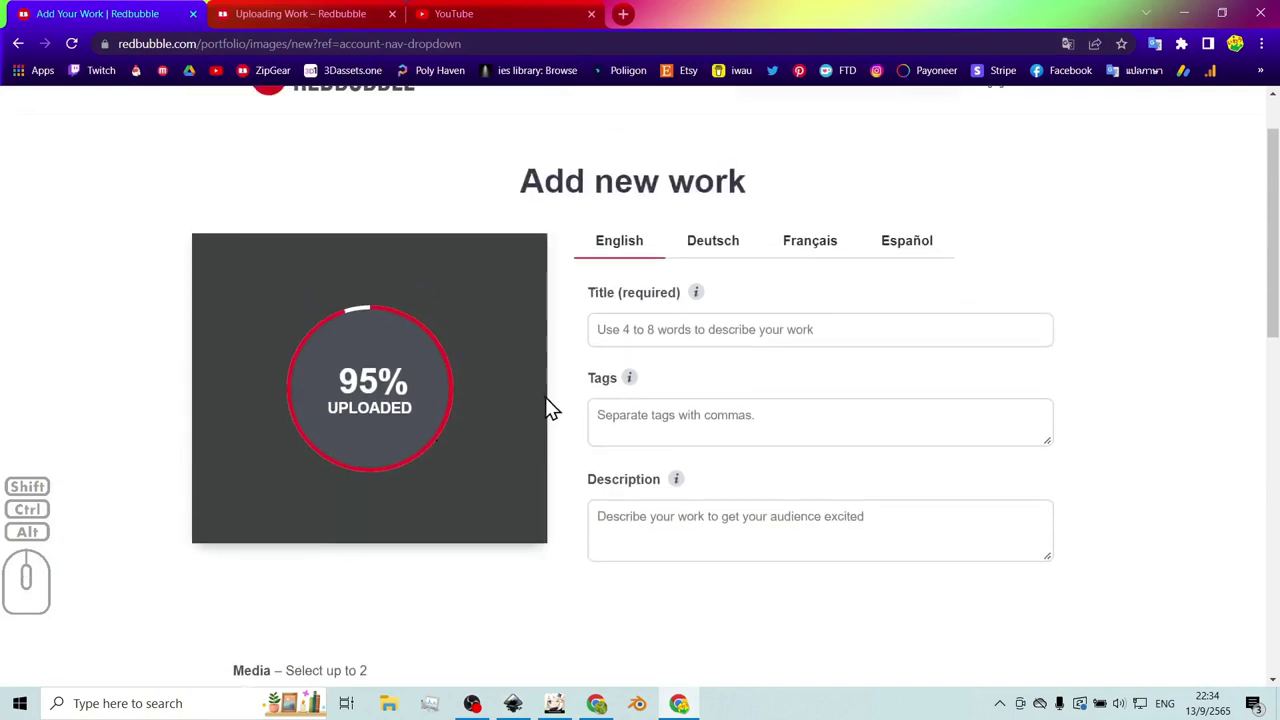
scroll("down", 3)
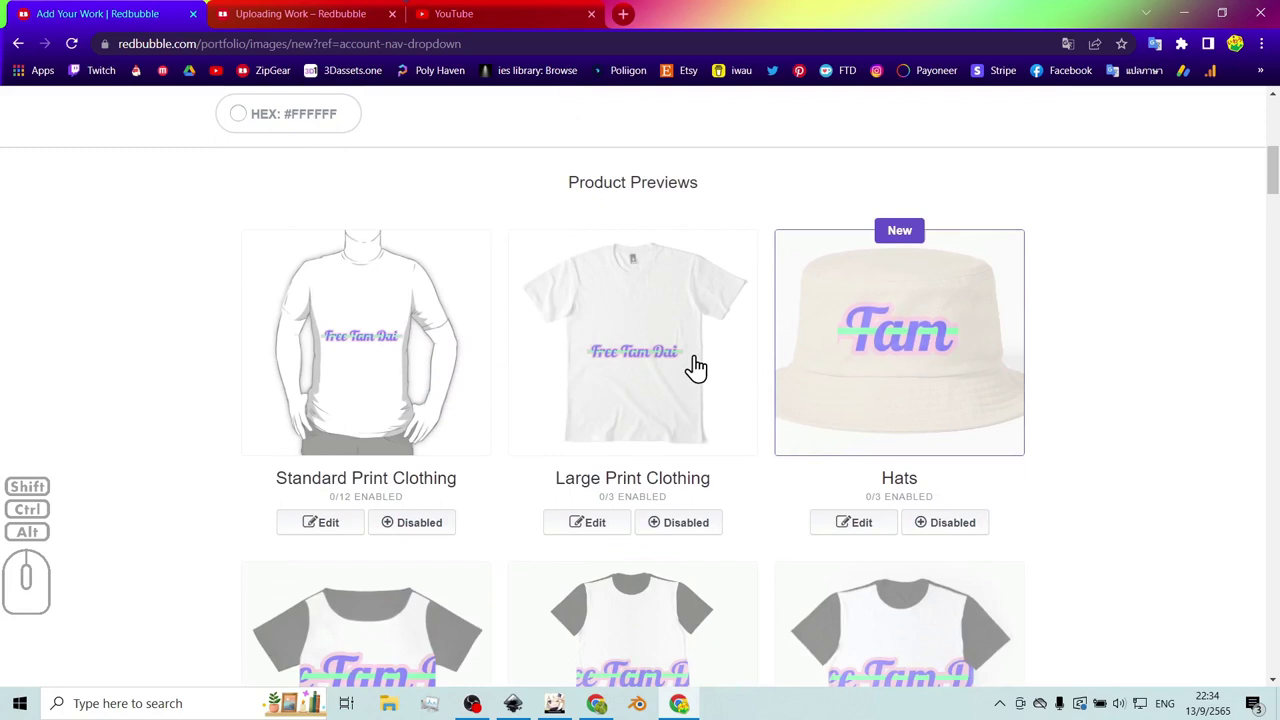
scroll("down", 3)
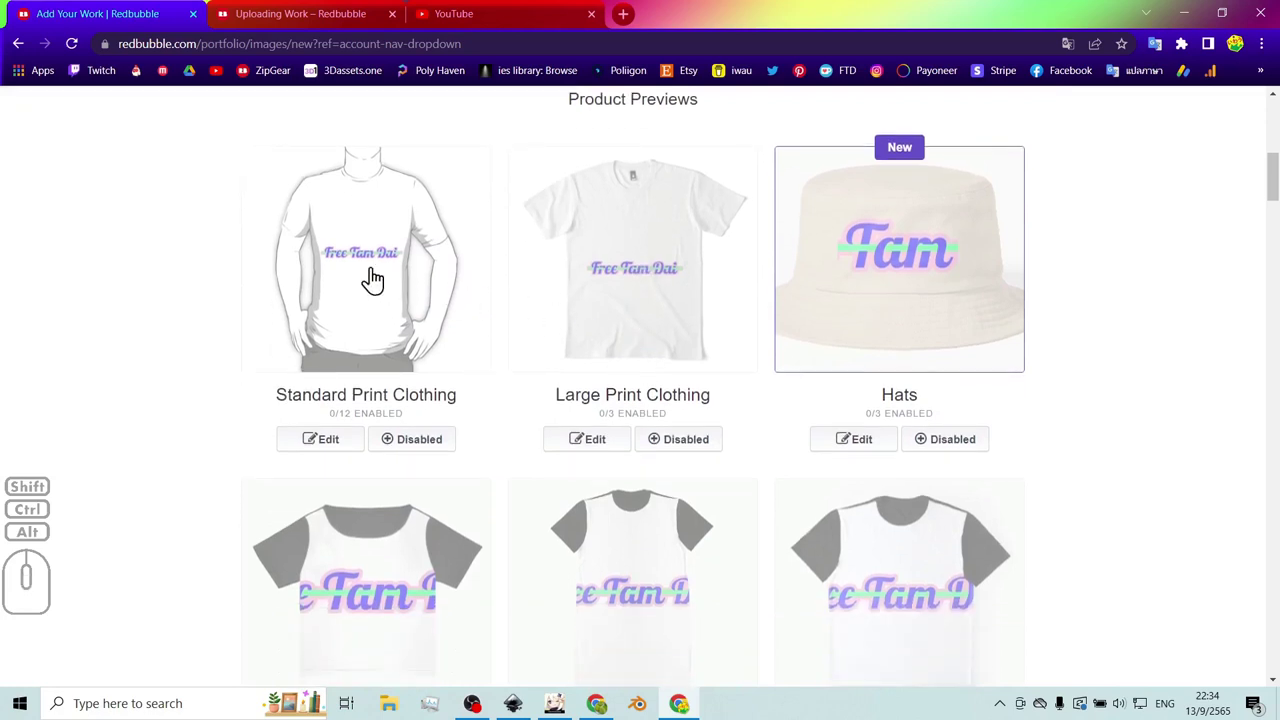
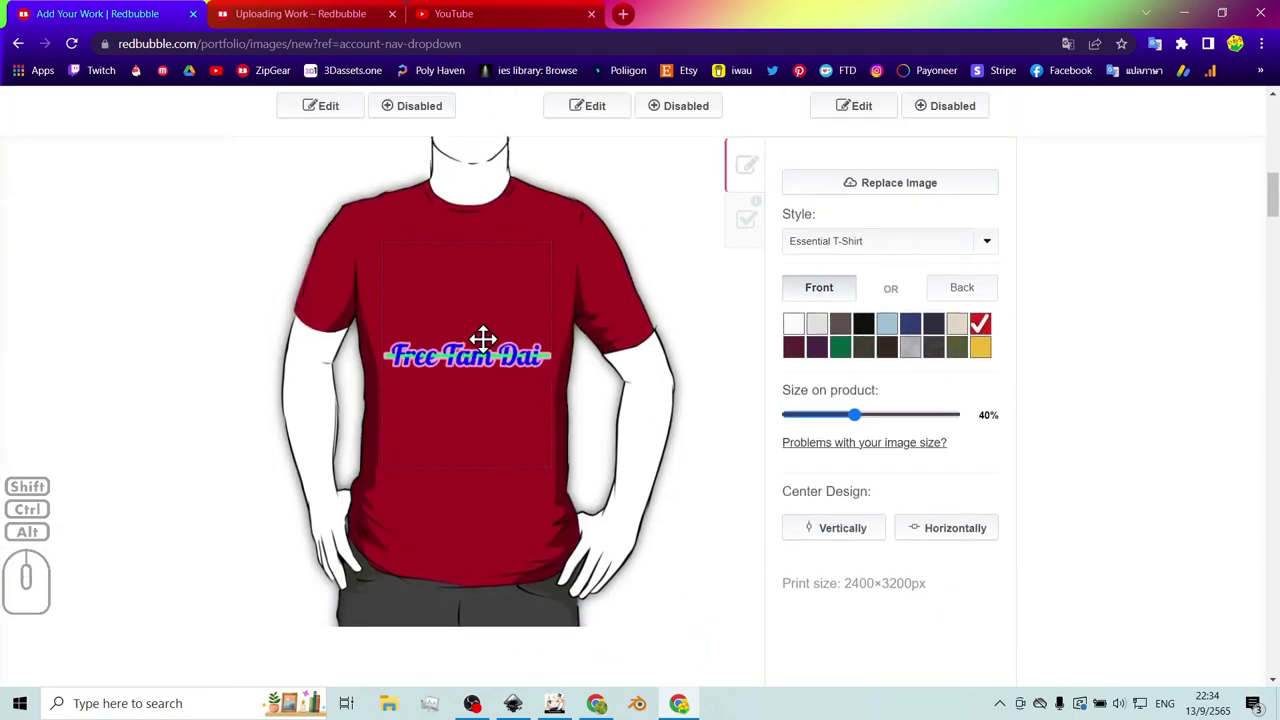
- Scroll around the Essential T-Shirt editor while the print size is adjusted to 49%
scroll("down", 3)
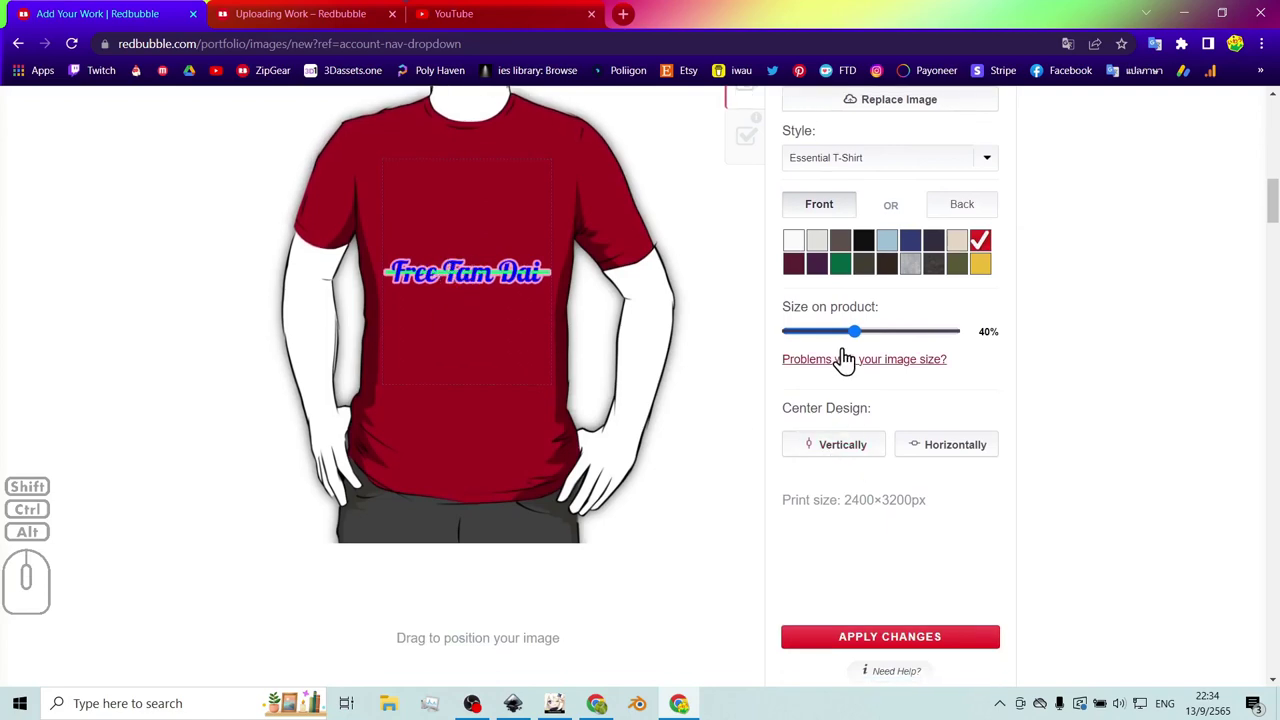
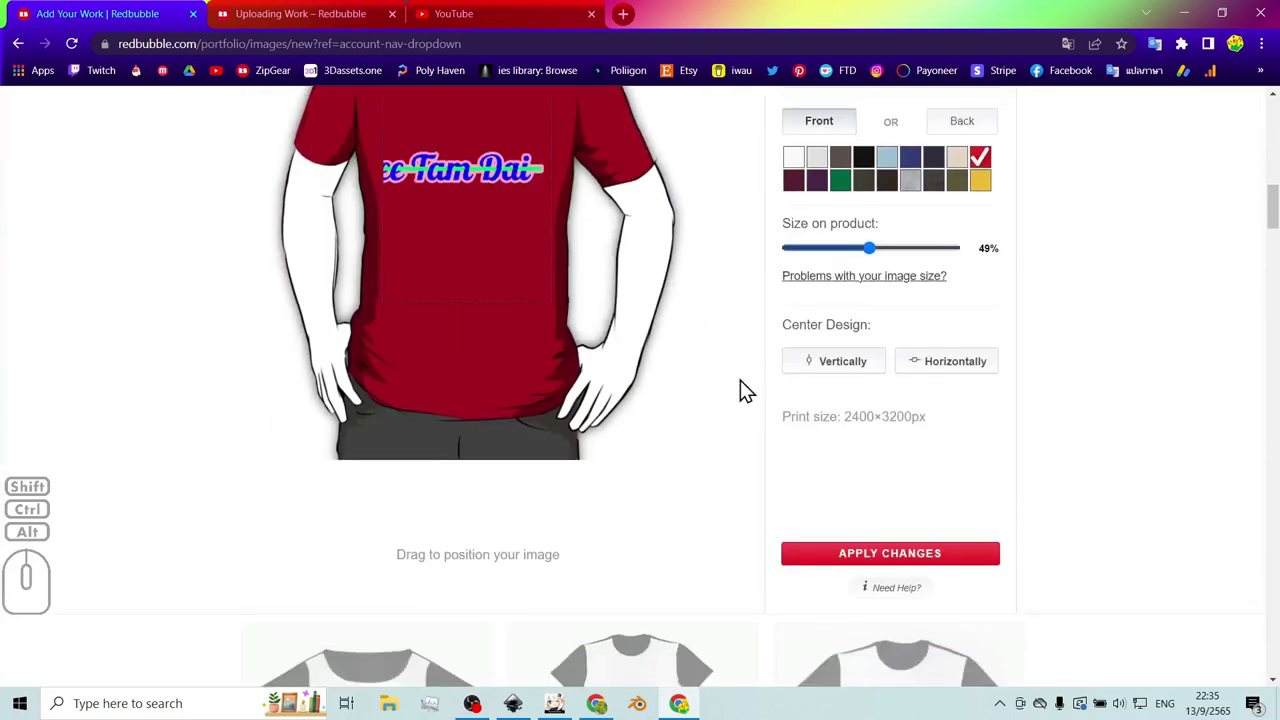
scroll("up", 3)
scroll("down", 3)
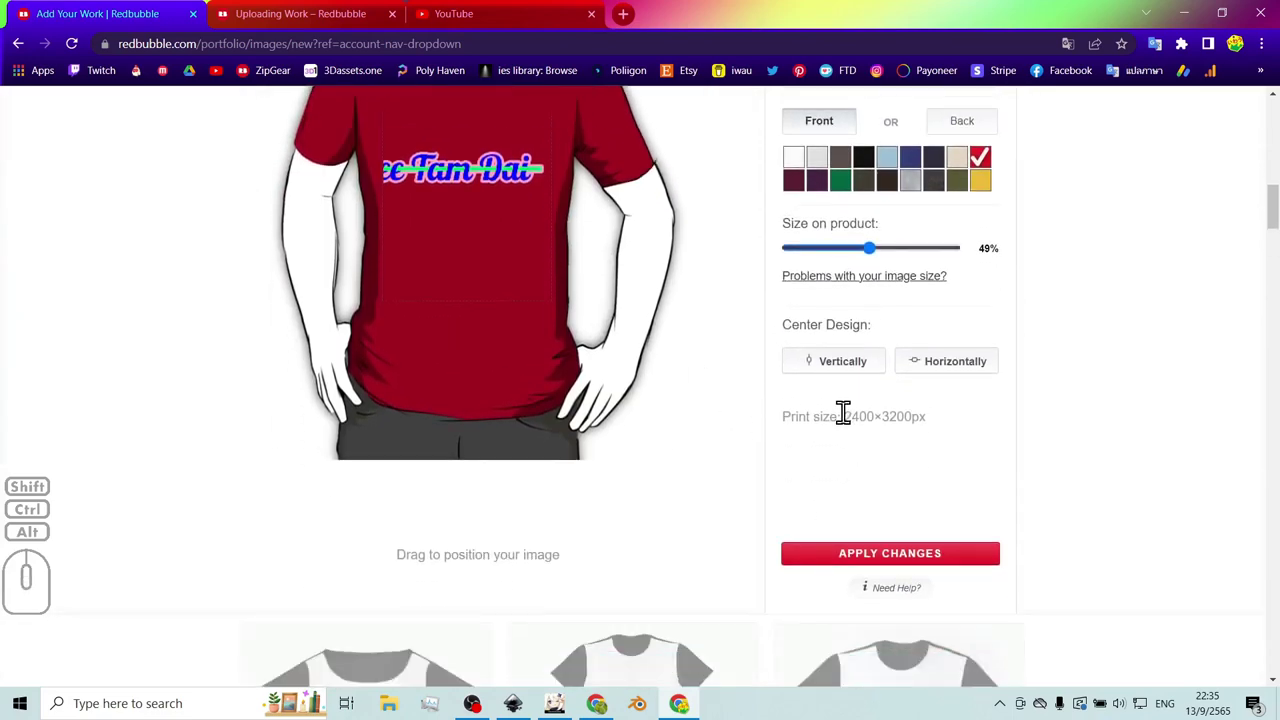
scroll("up", 3)
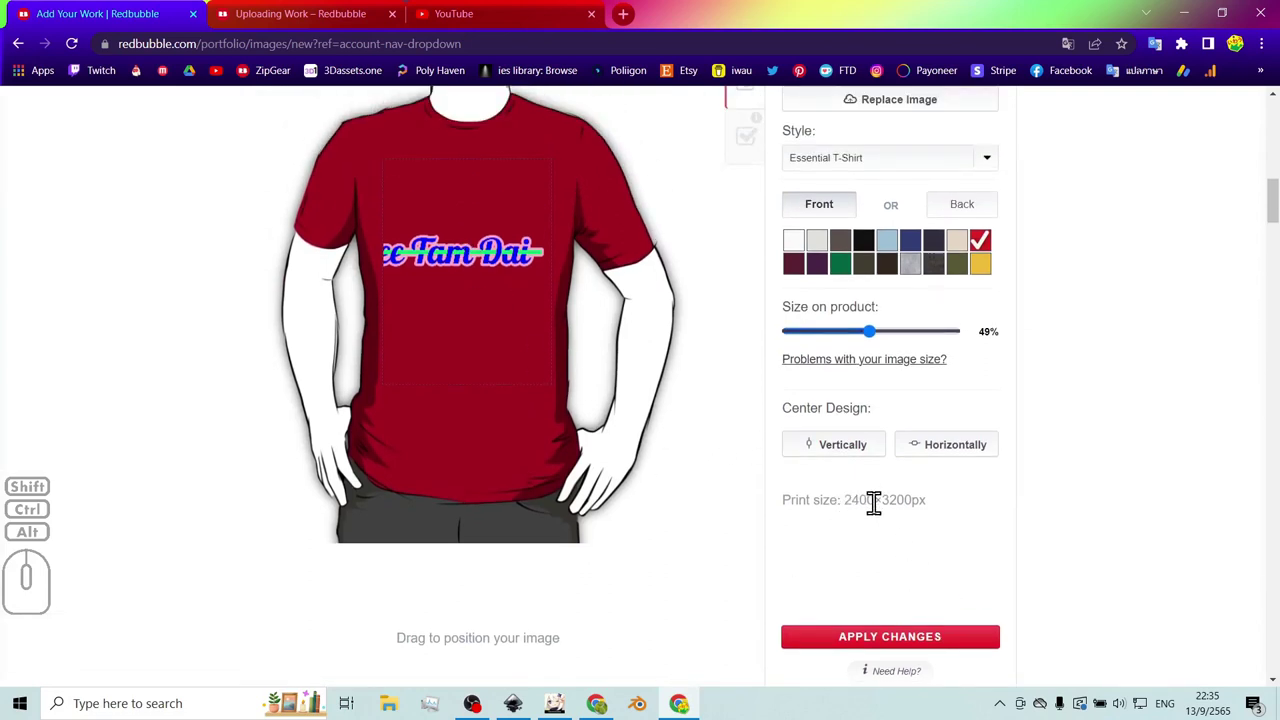
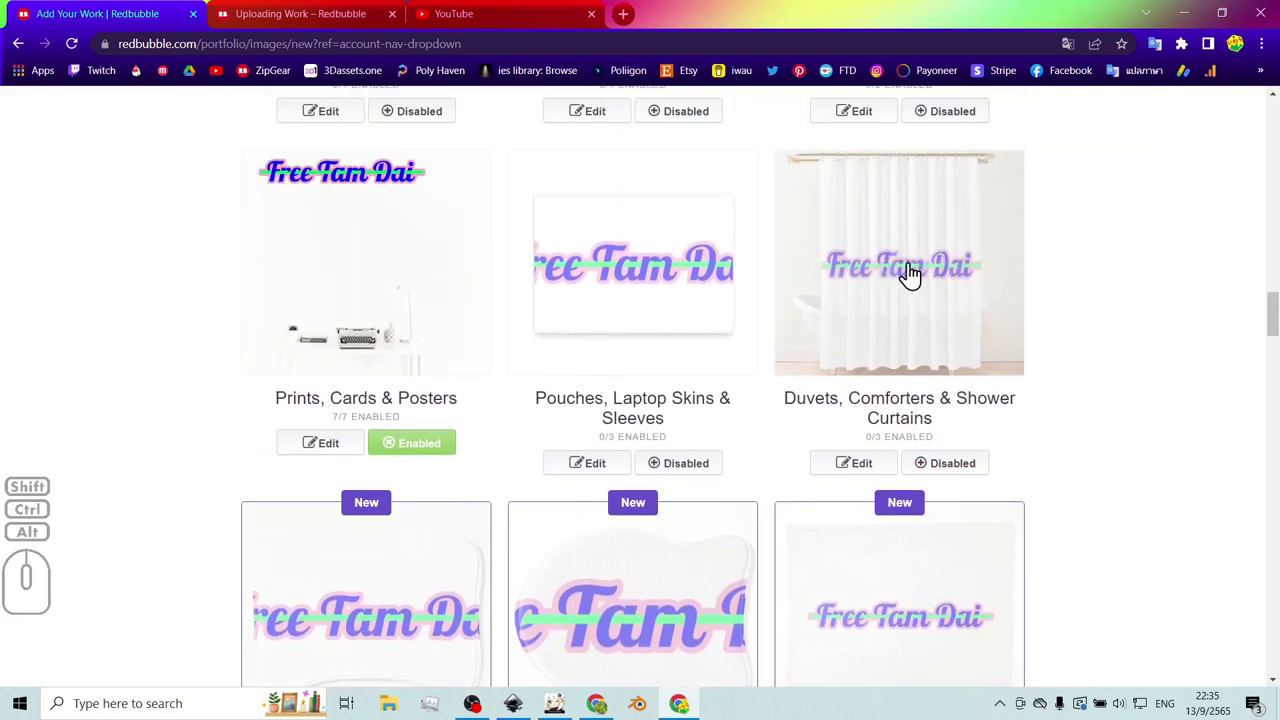
- Scroll over the remaining product previews of the Free Tam Dai design
scroll("down", 3)
scroll("up", 3)
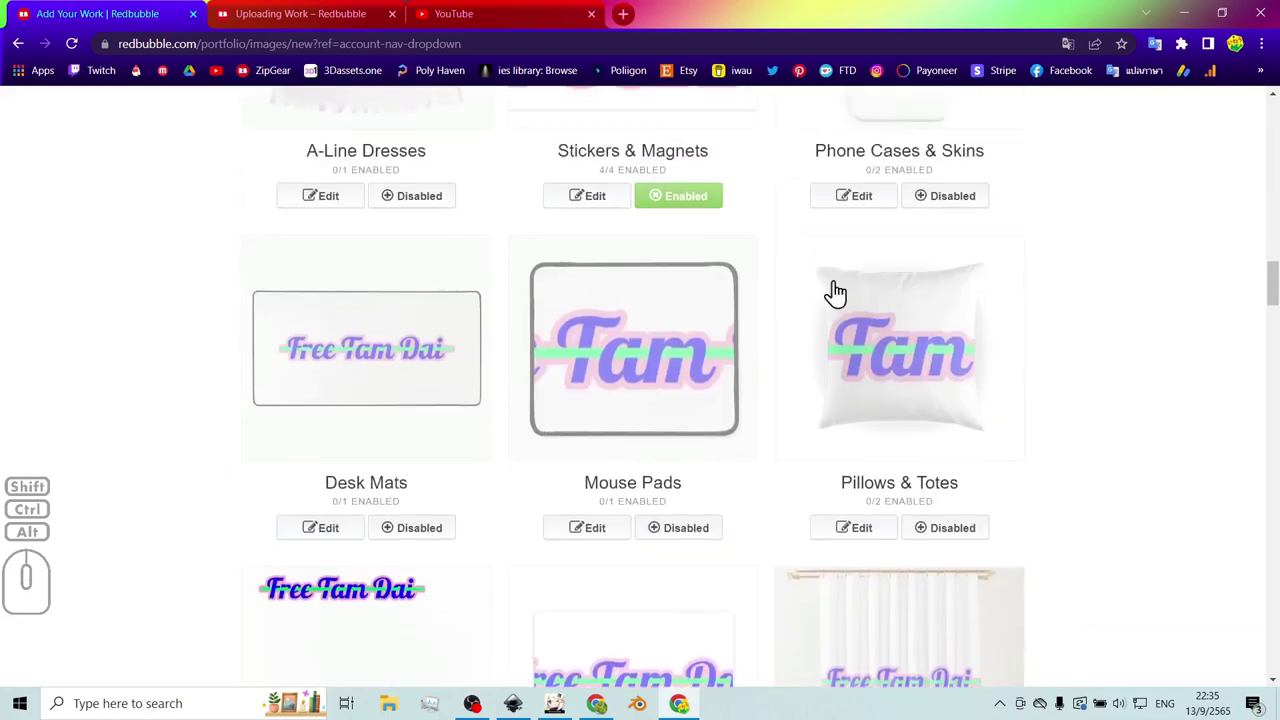
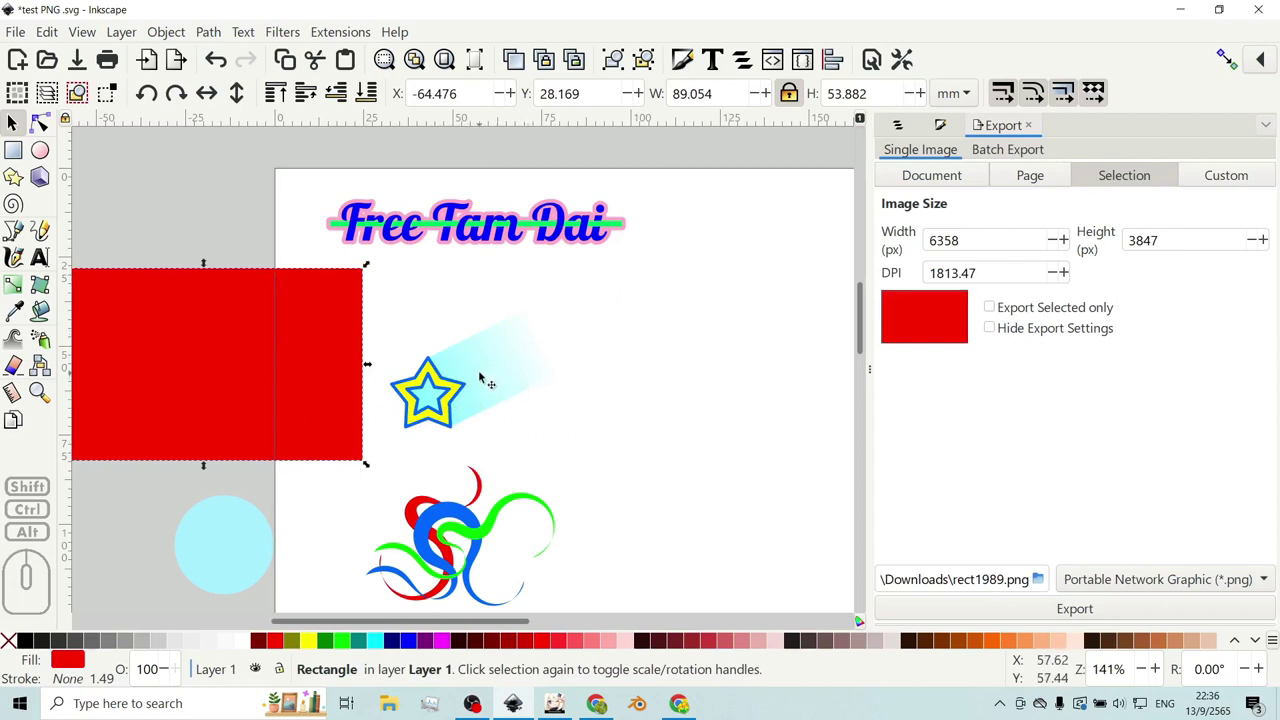
- Select the star-and-gradient group as the export selection
left_click(492, 386)
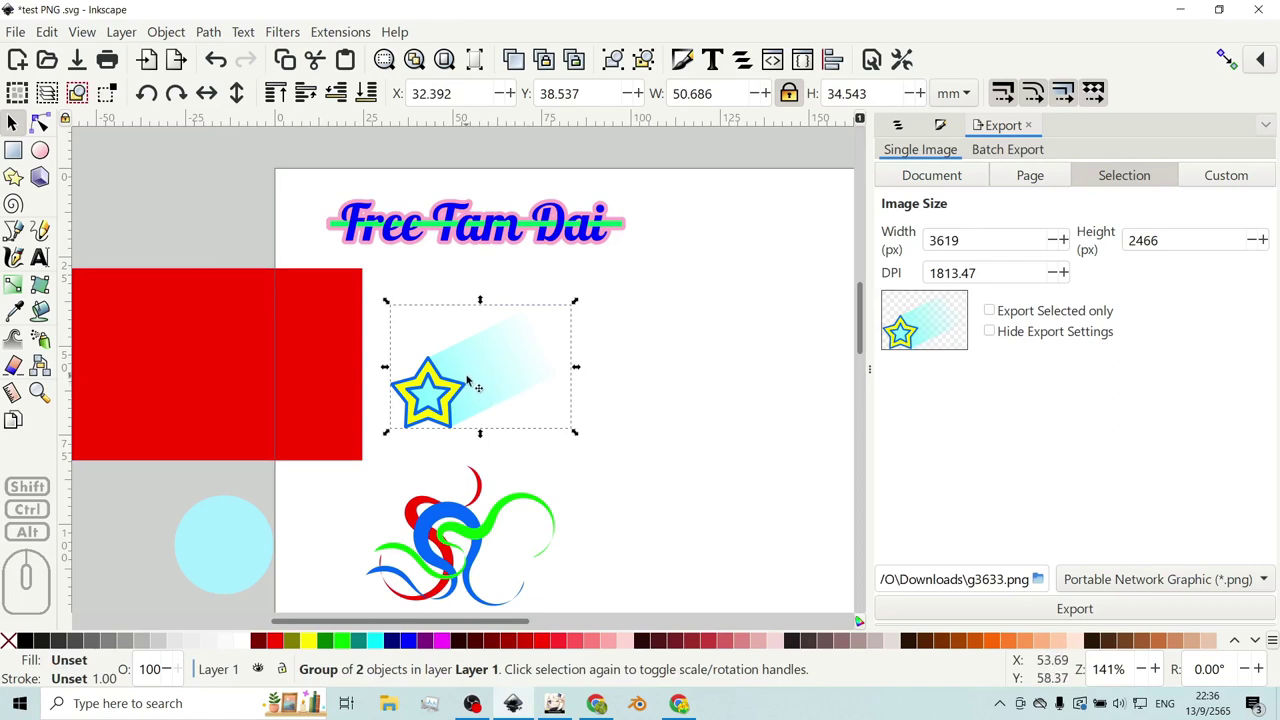
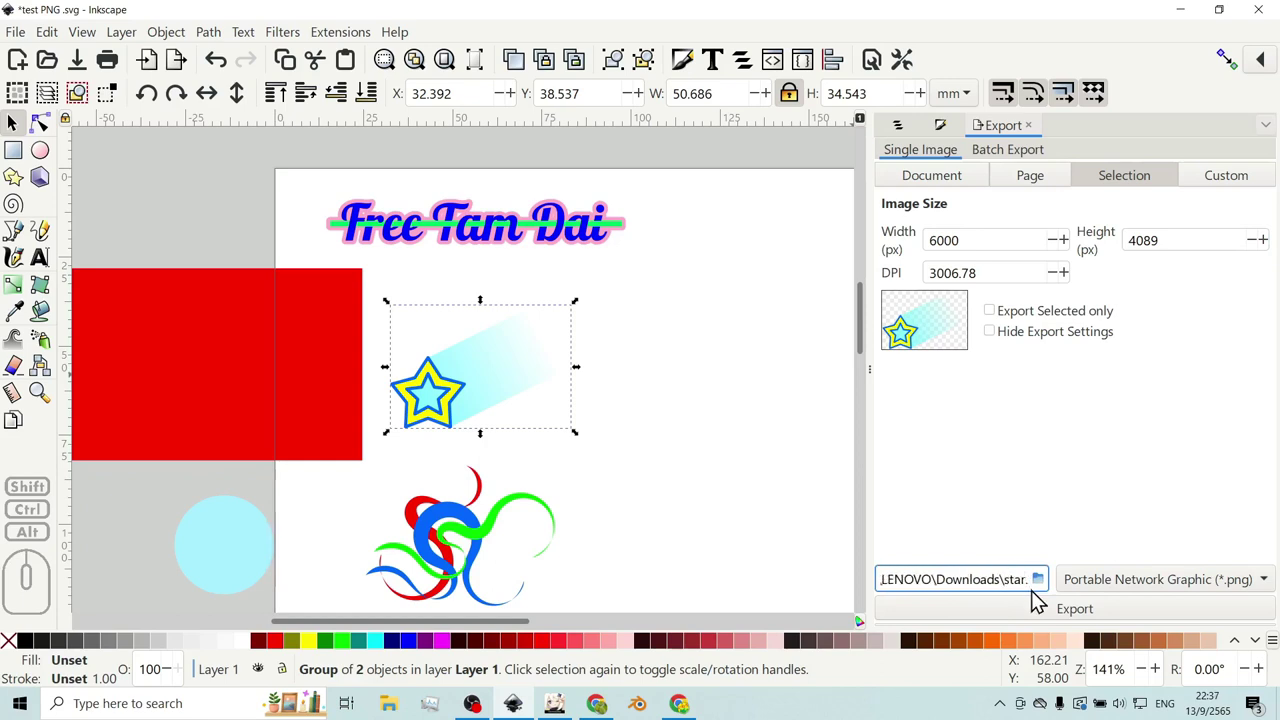
- Export the star group as a 6000 × 4089 px PNG into Downloads, accepting the PNG options
left_click(1061, 611)
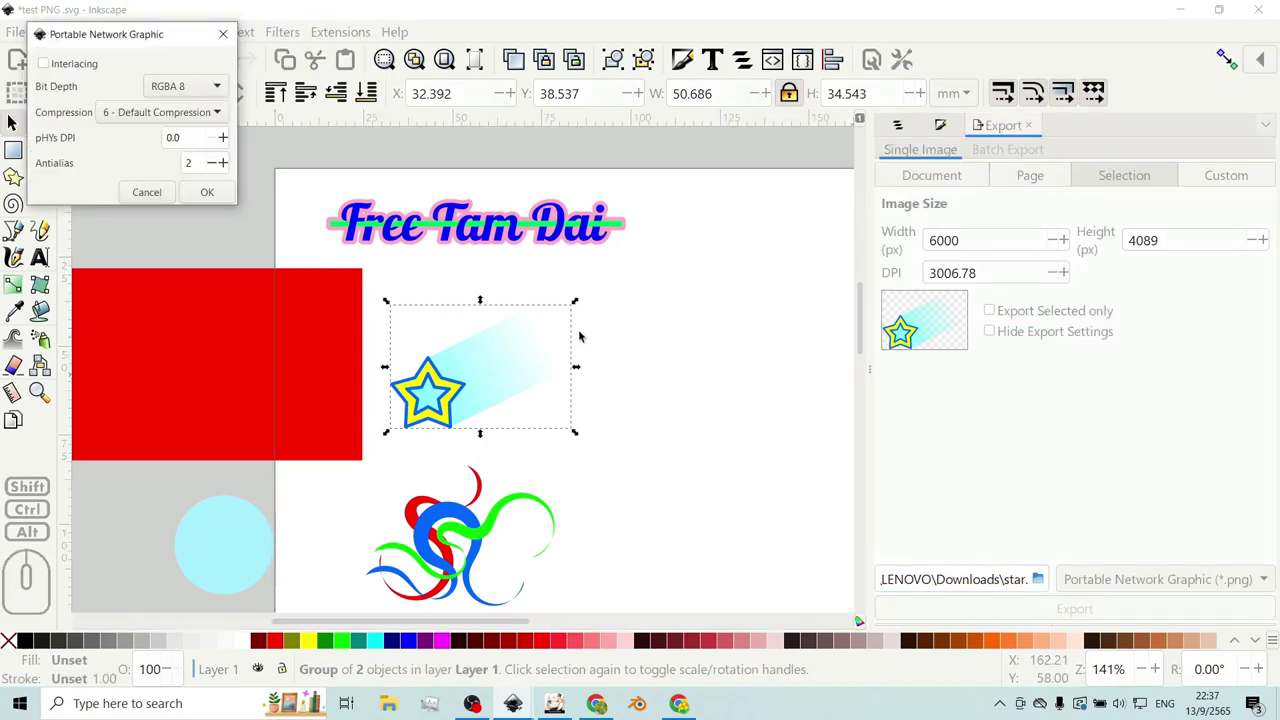
left_click(156, 41)
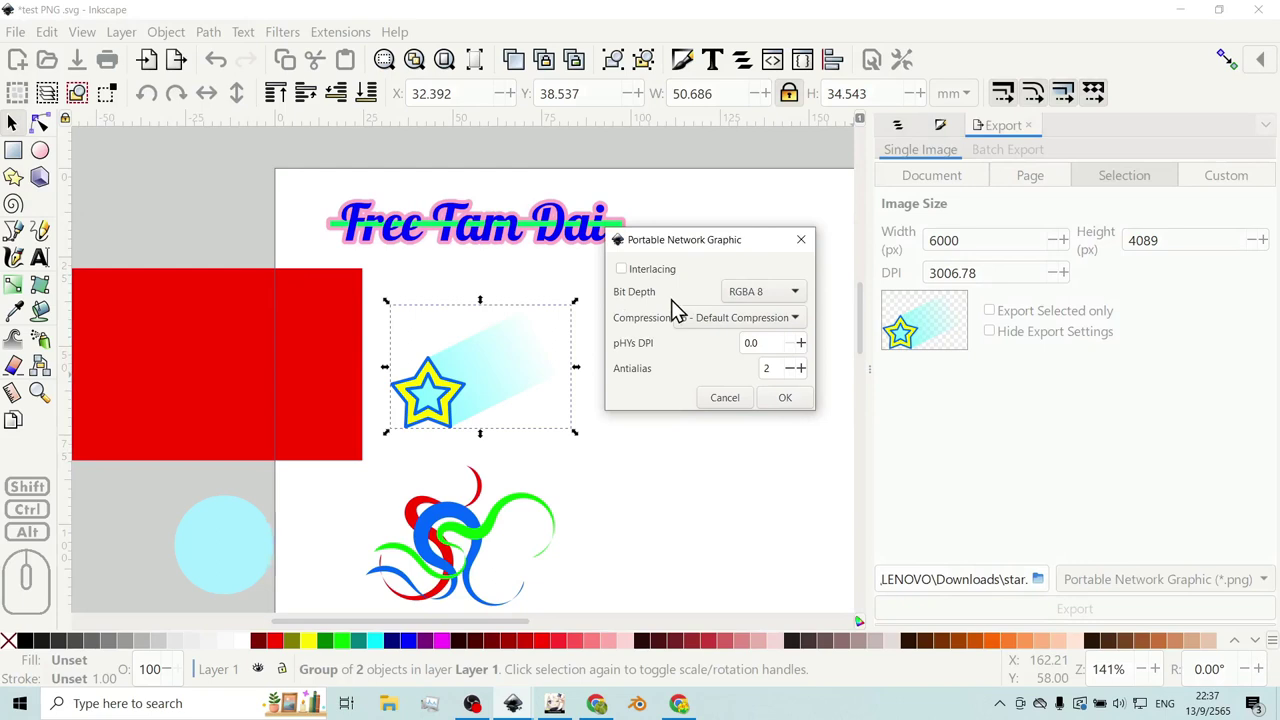
left_click(796, 404)
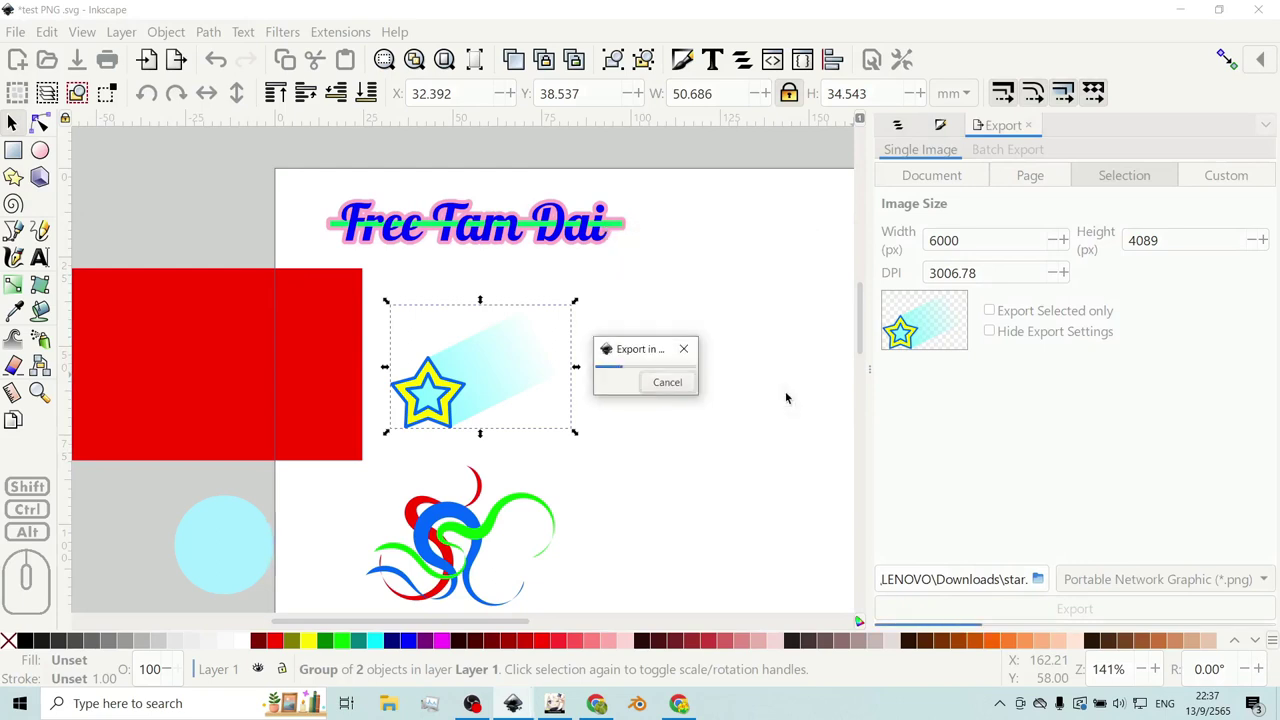
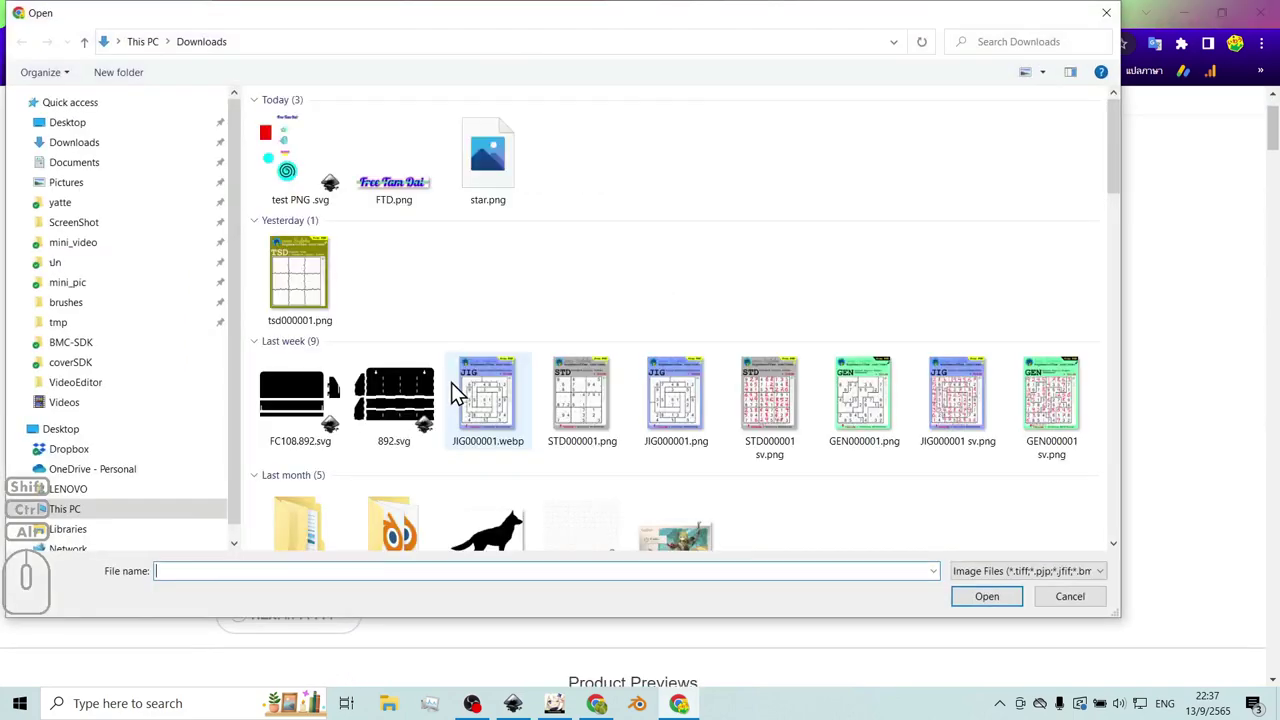
- Replace the Redbubble work's image with star.png from Downloads and upload it
left_click(504, 166)
left_click(989, 606)
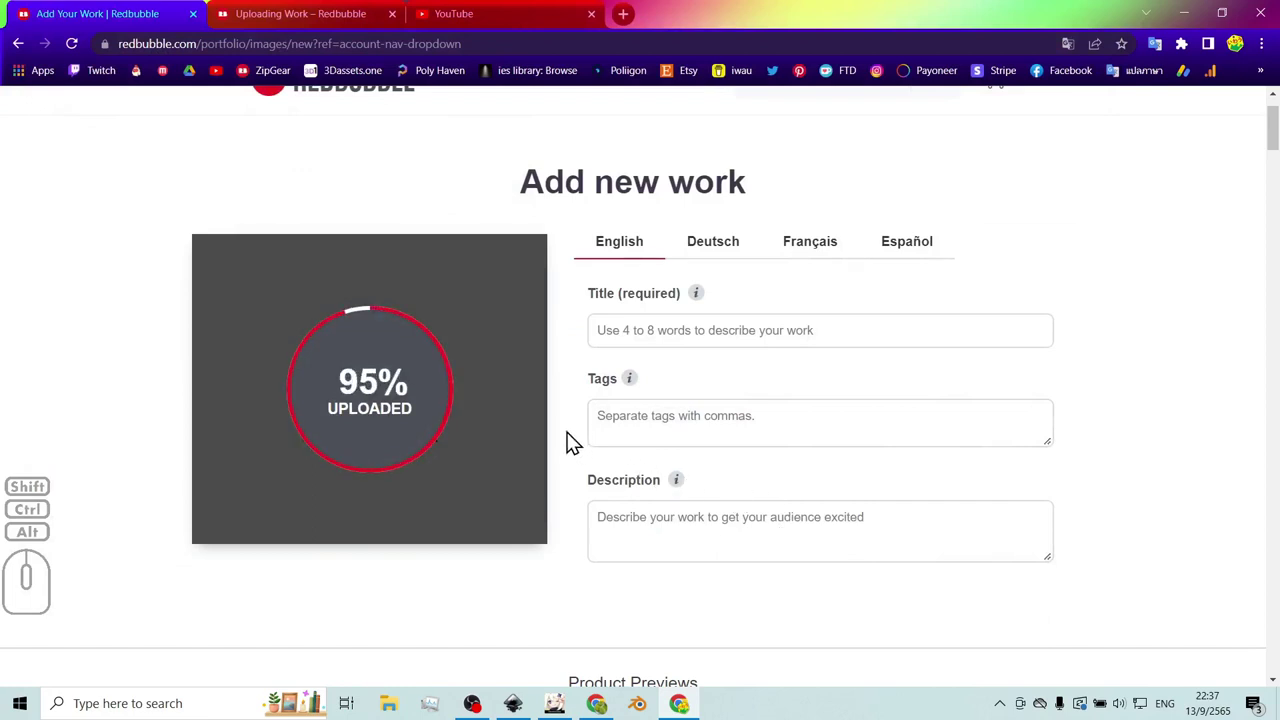
- Scroll through the product previews to check the star on clothing, hats, mugs and clocks
middle_click(576, 442)
scroll("down", 3)
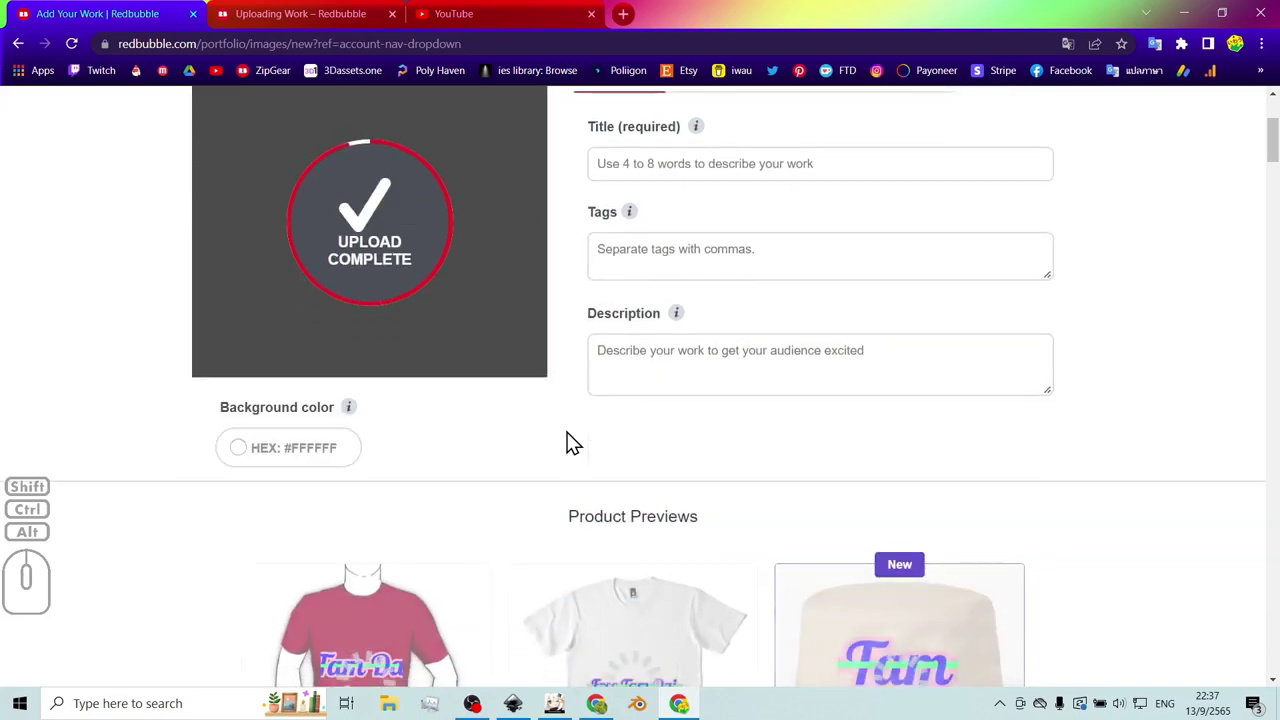
scroll("up", 3)
scroll("down", 3)
scroll("up", 3)
scroll("down", 3)
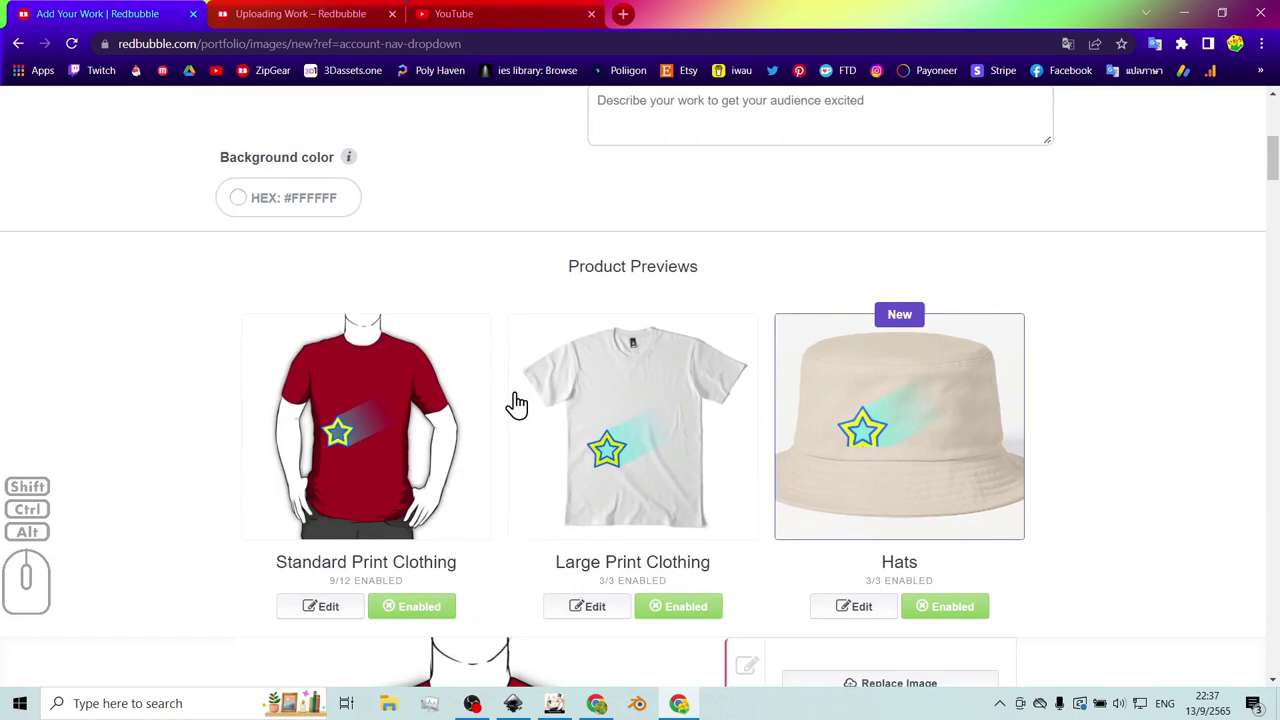
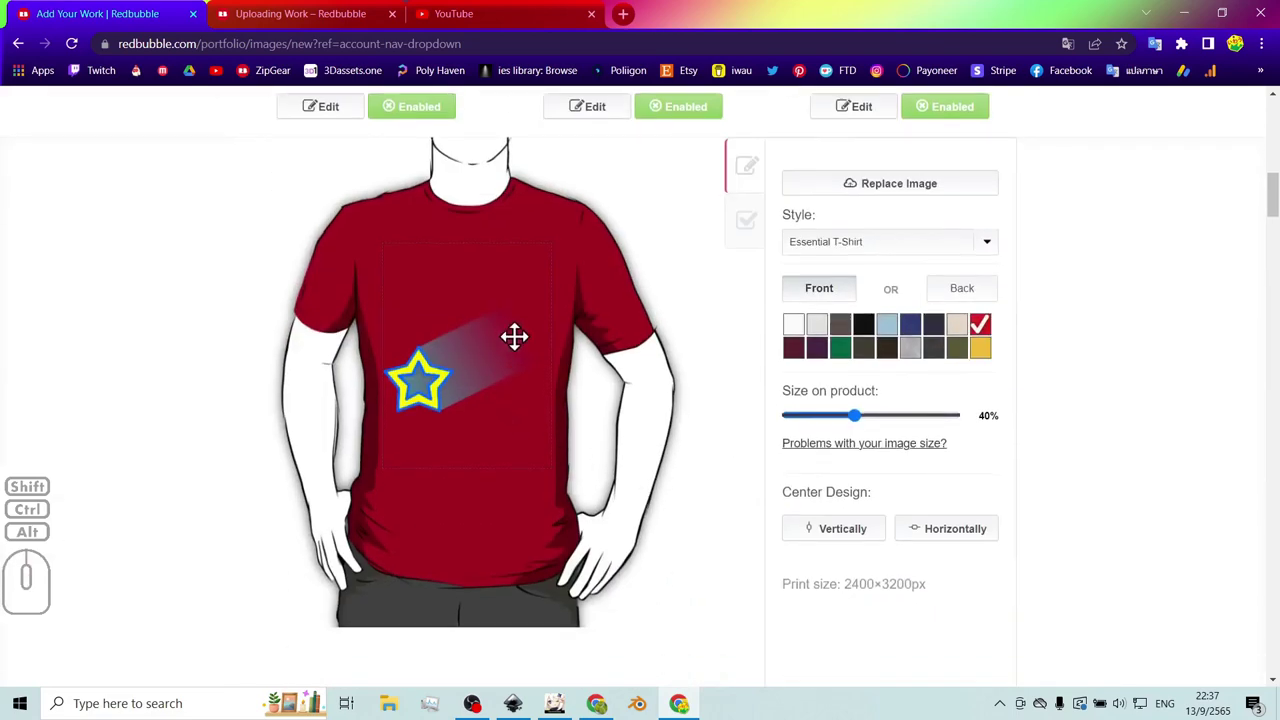
scroll("up", 3)
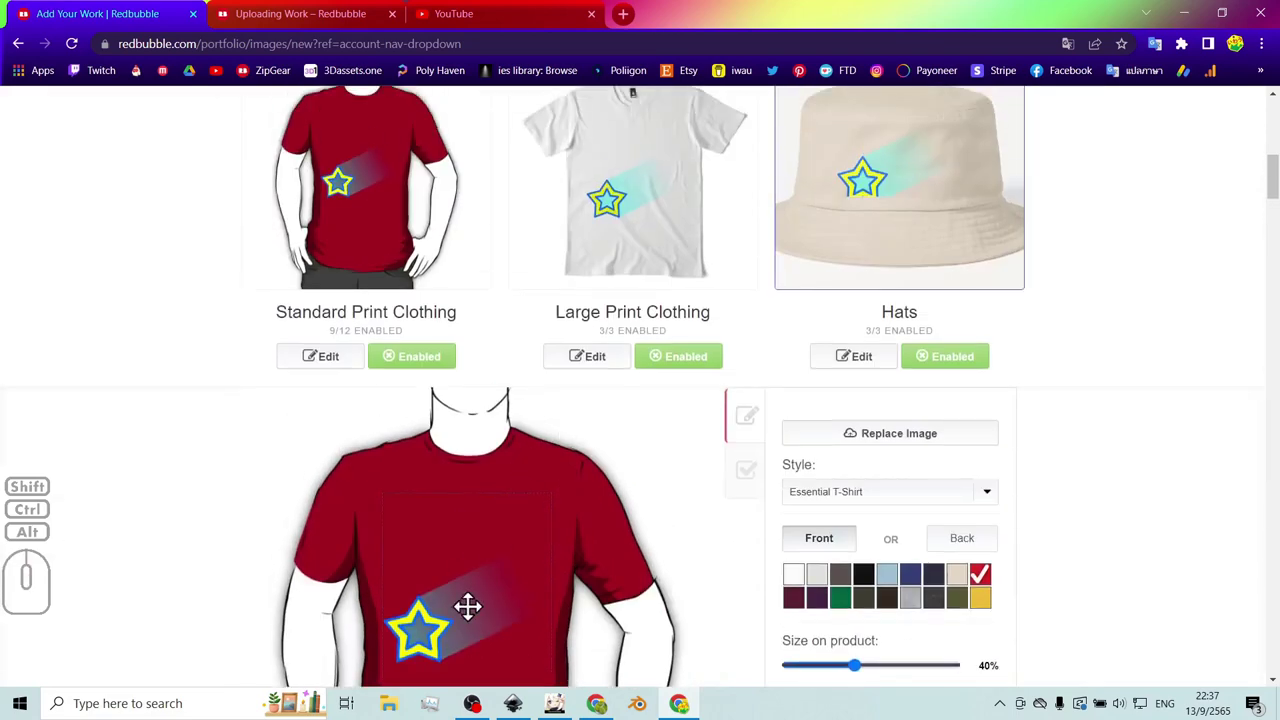
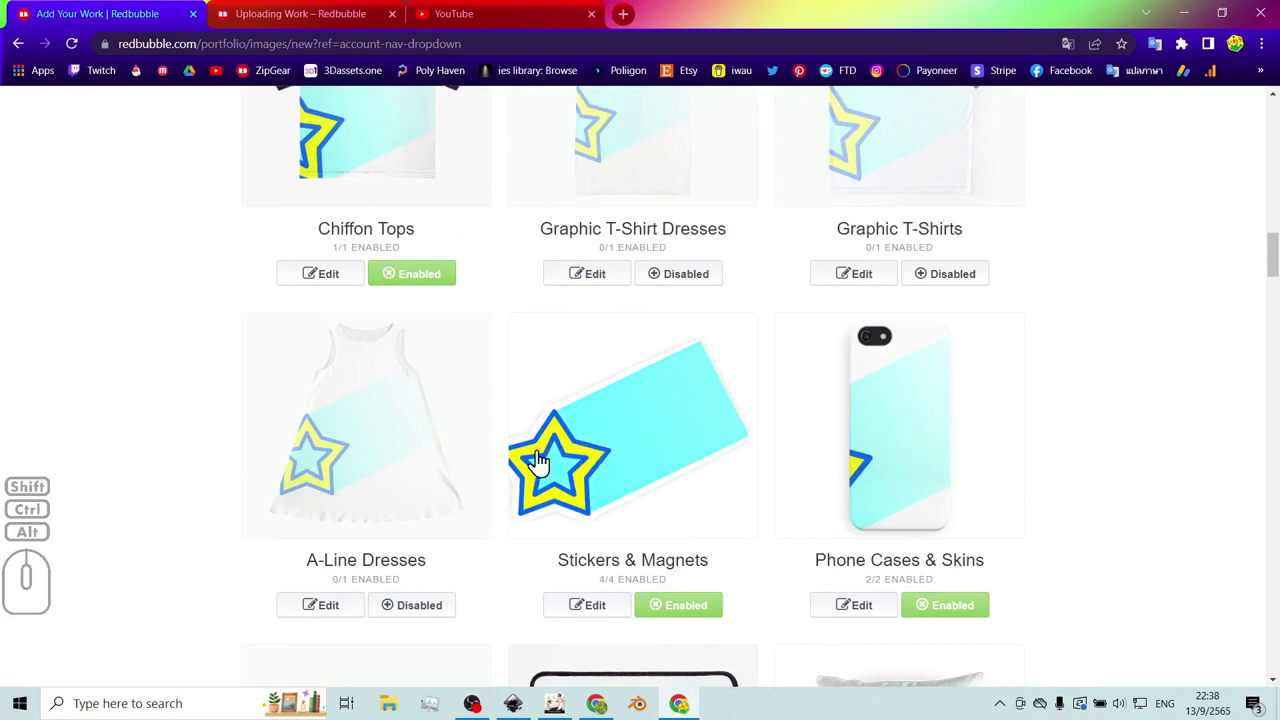
scroll("up", 3)
scroll("down", 3)
scroll("down", 3)
scroll("up", 3)
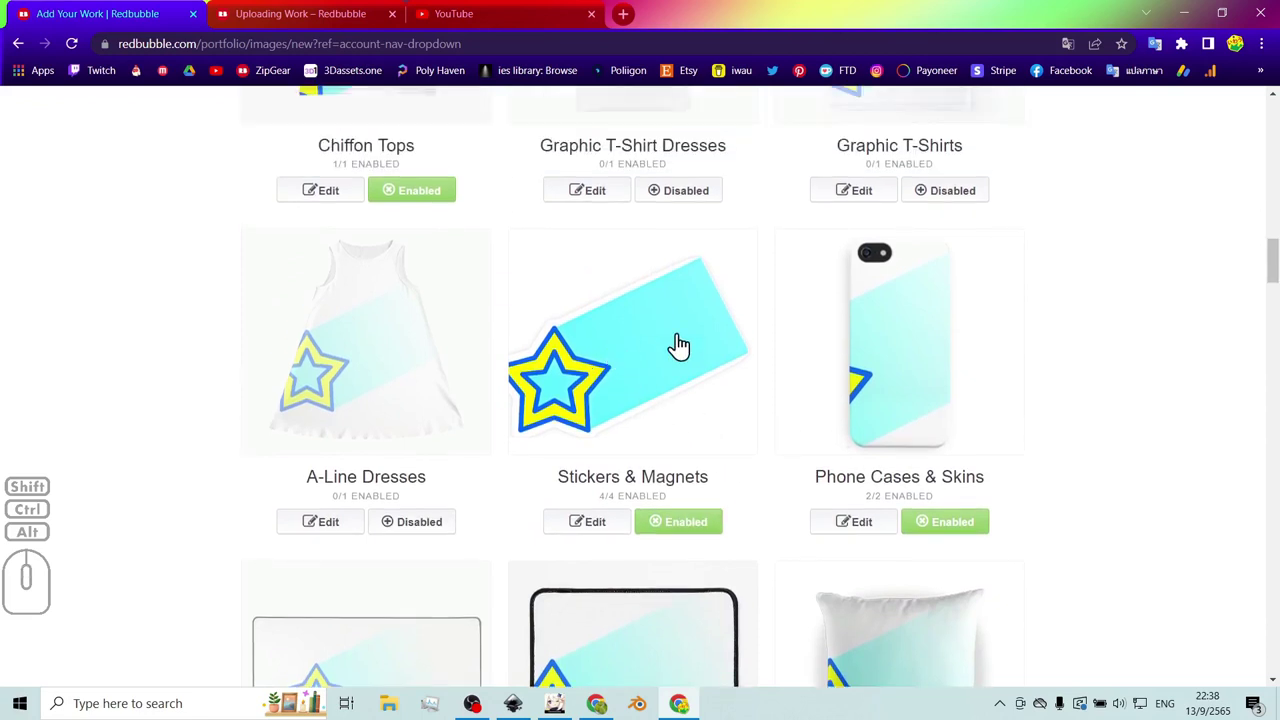
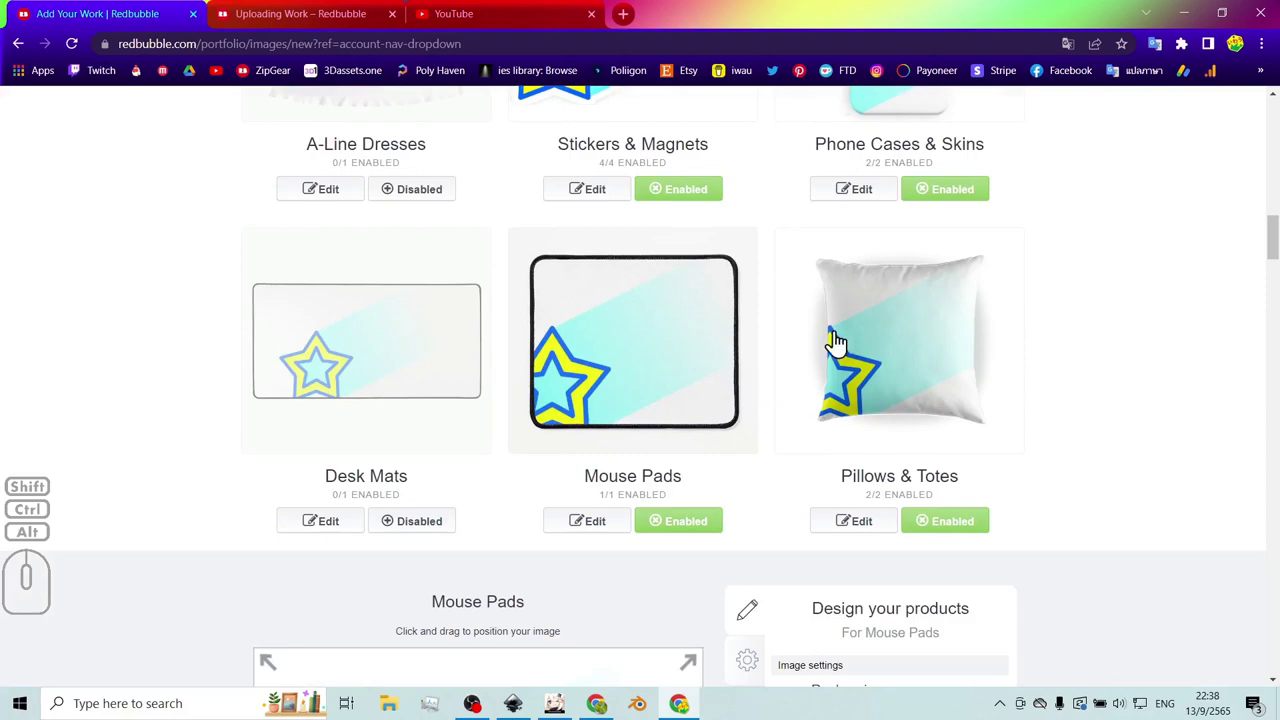
scroll("down", 3)
scroll("down", 3)
middle_click(650, 450)
scroll("down", 3)
scroll("down", 3)
scroll("up", 3)
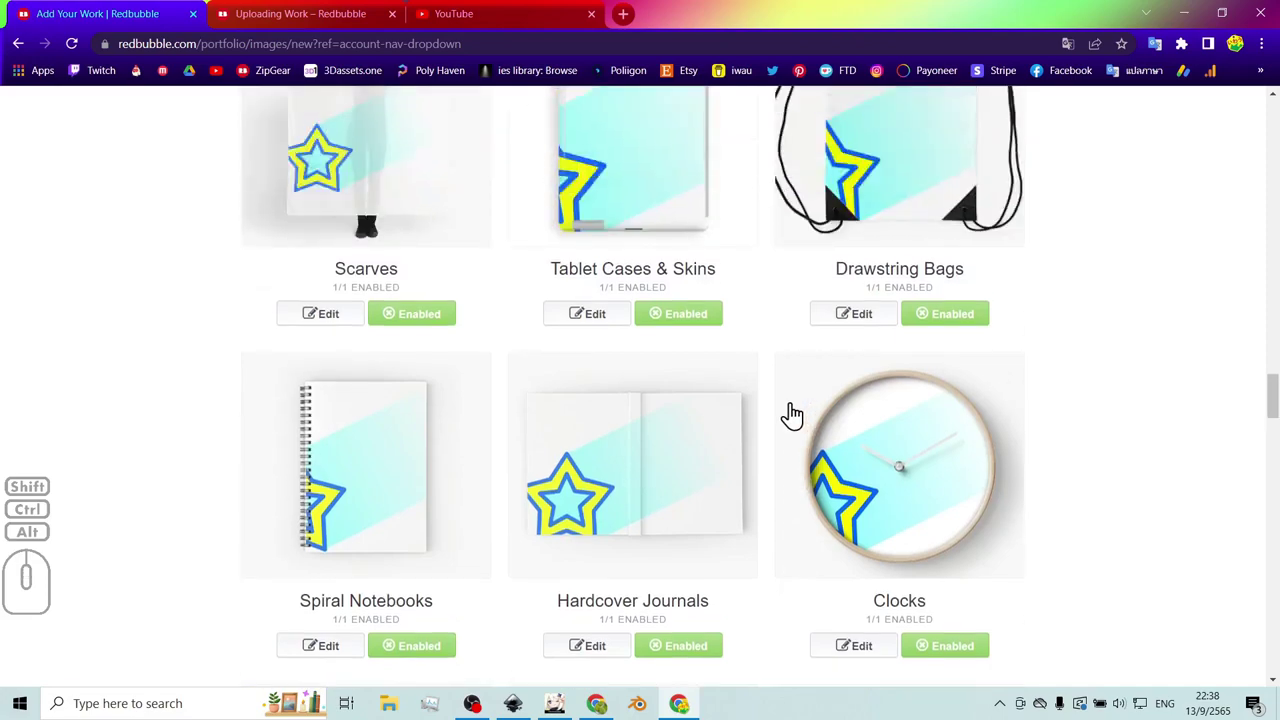
scroll("up", 3)
scroll("up", 3)
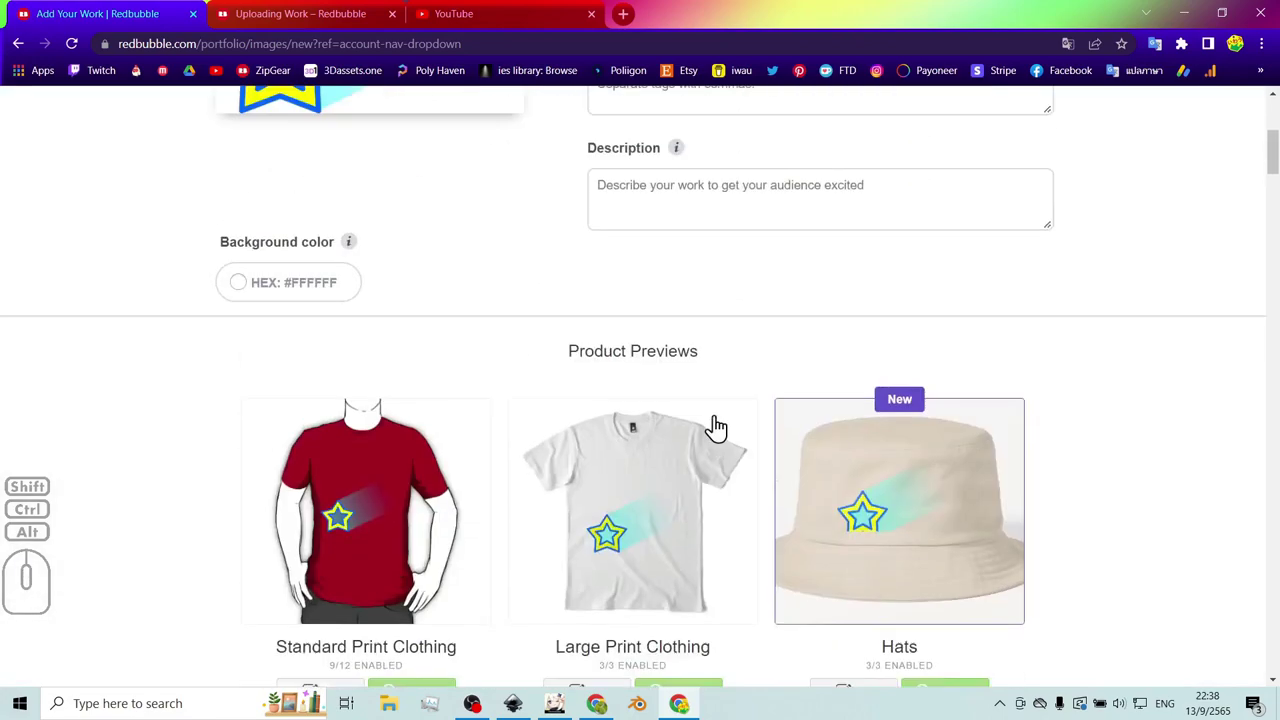
scroll("up", 3)
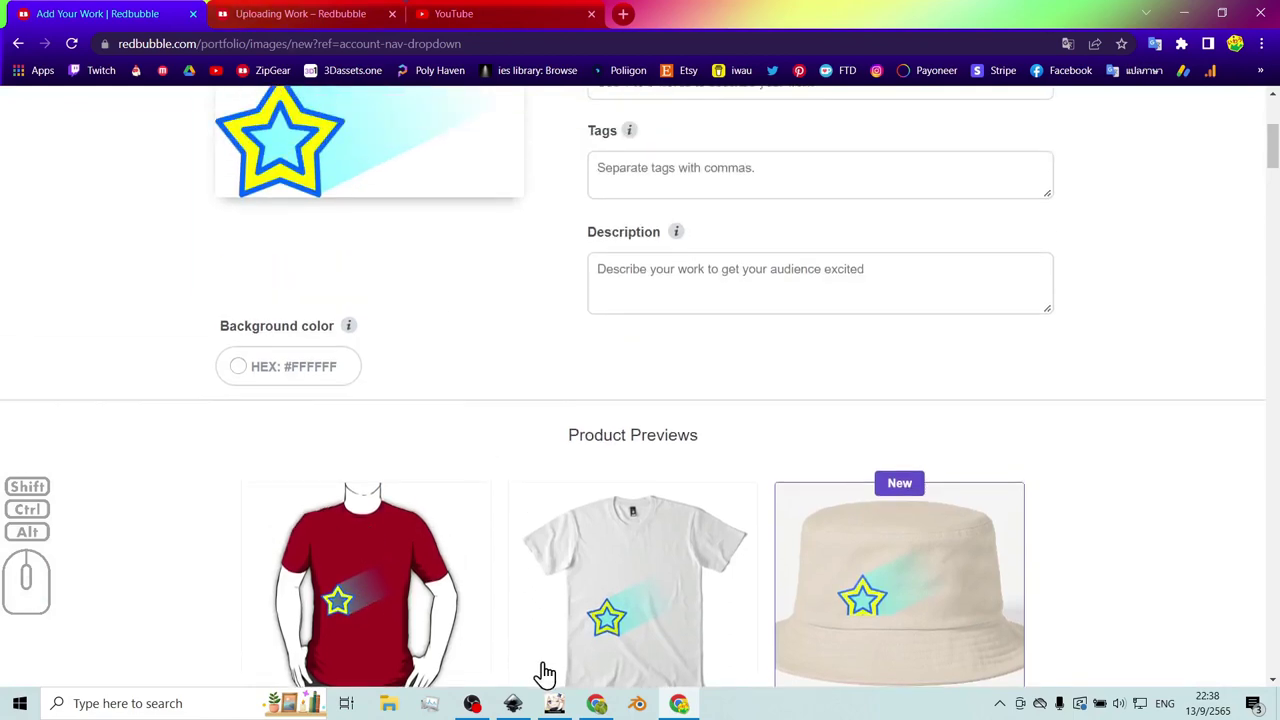
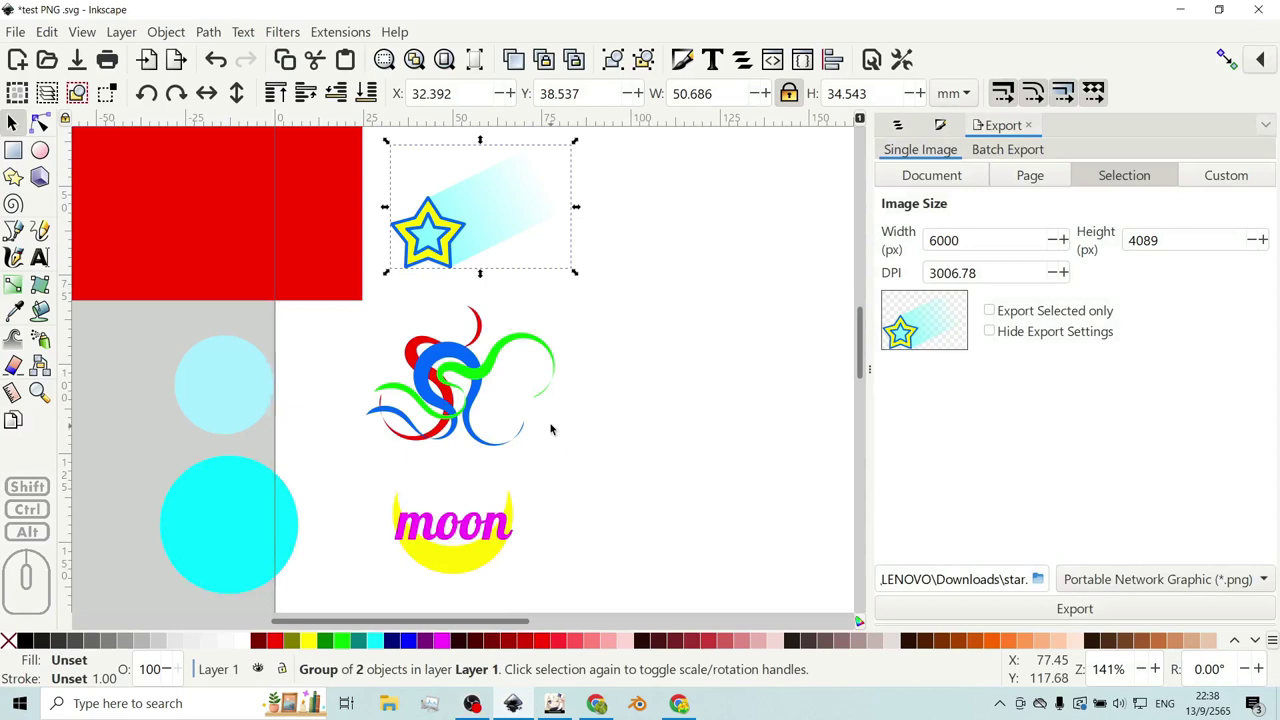
- Preview Export Selected Only for one stroke, then untick it so the whole swirl is exported
left_click(590, 364)
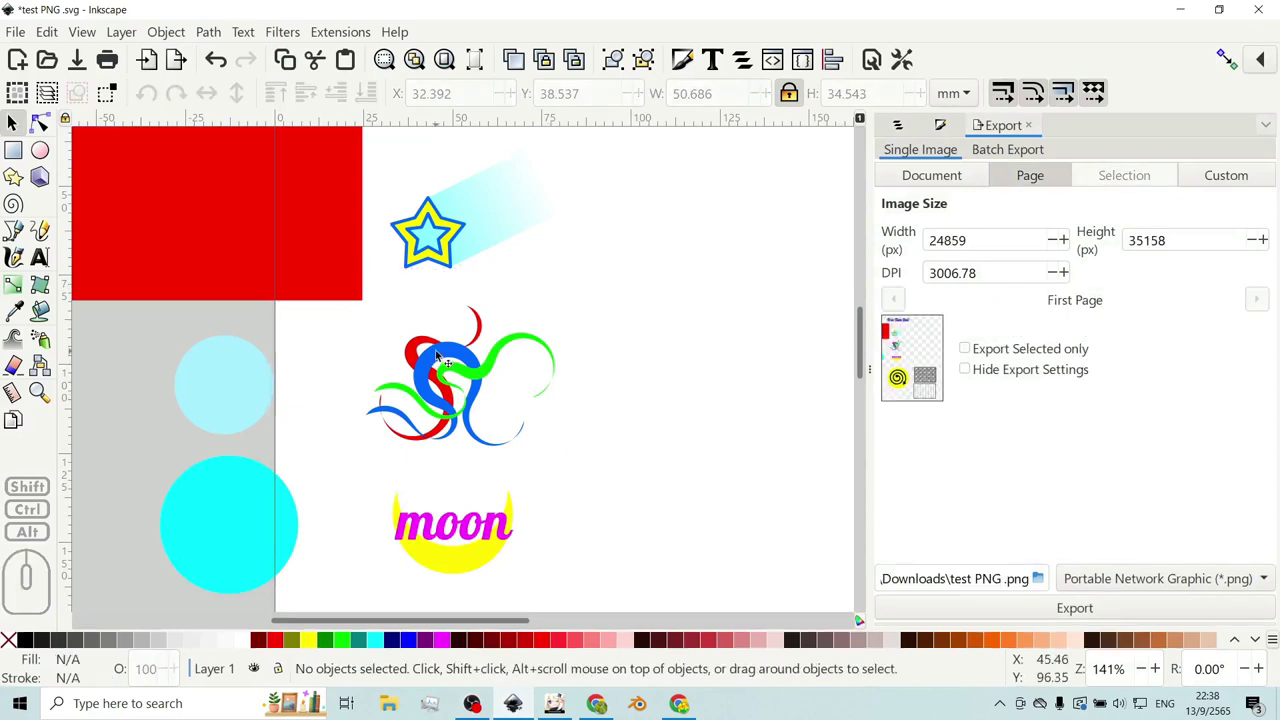
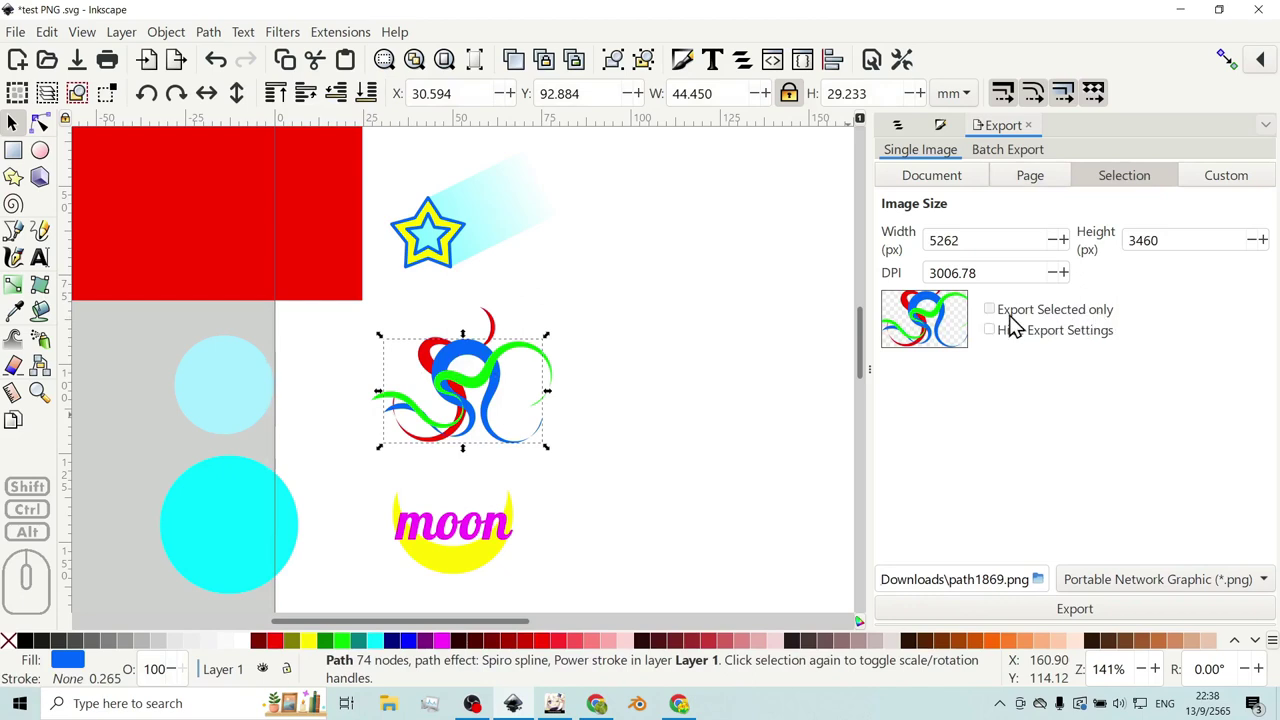
left_click(1000, 318)
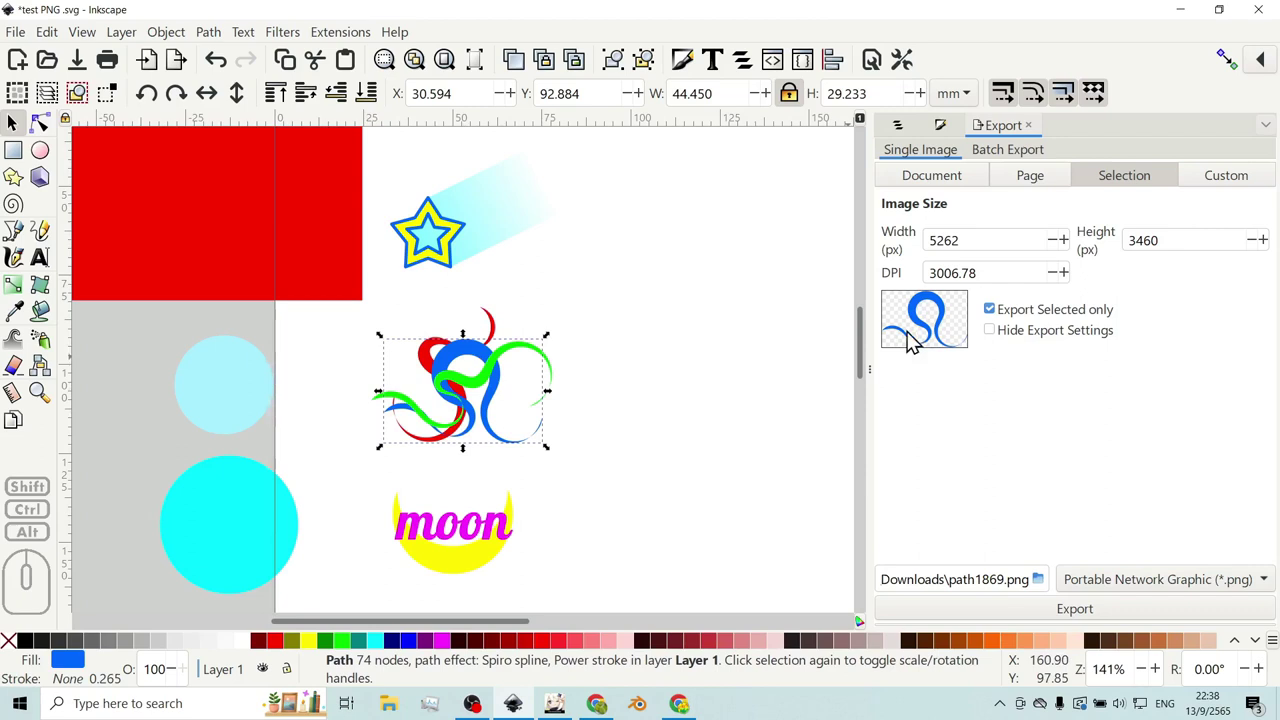
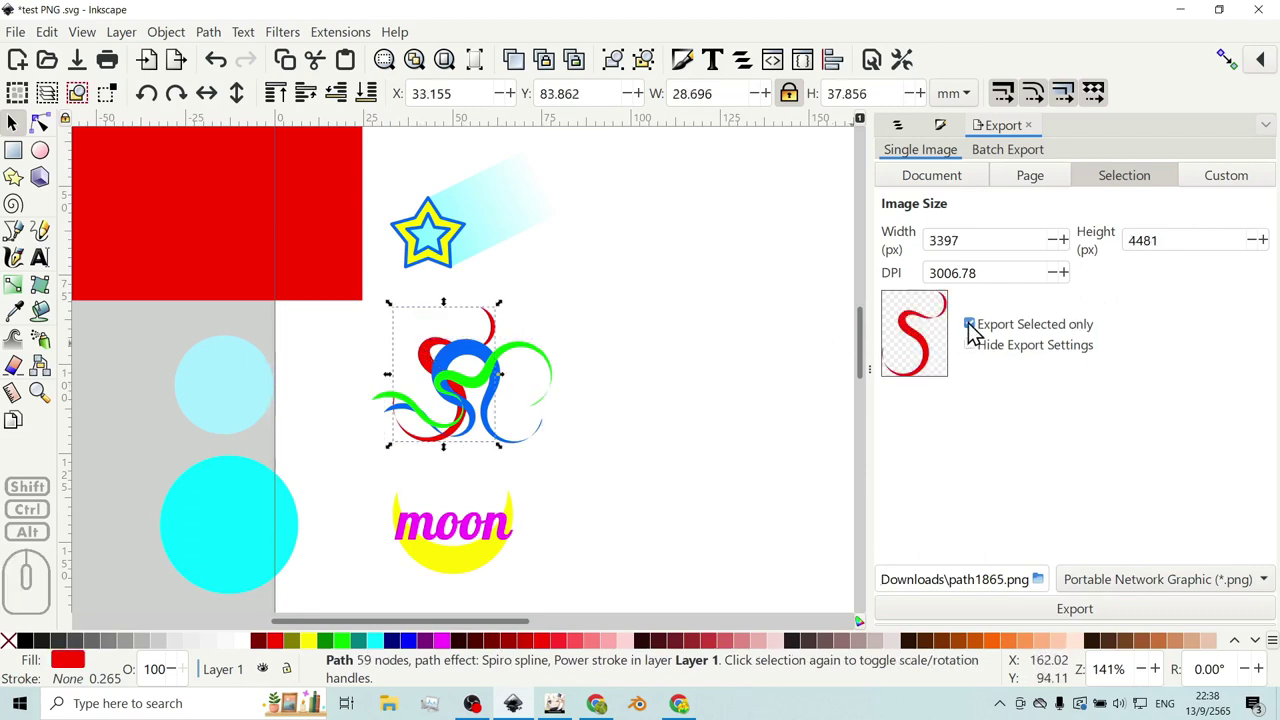
left_click(977, 333)
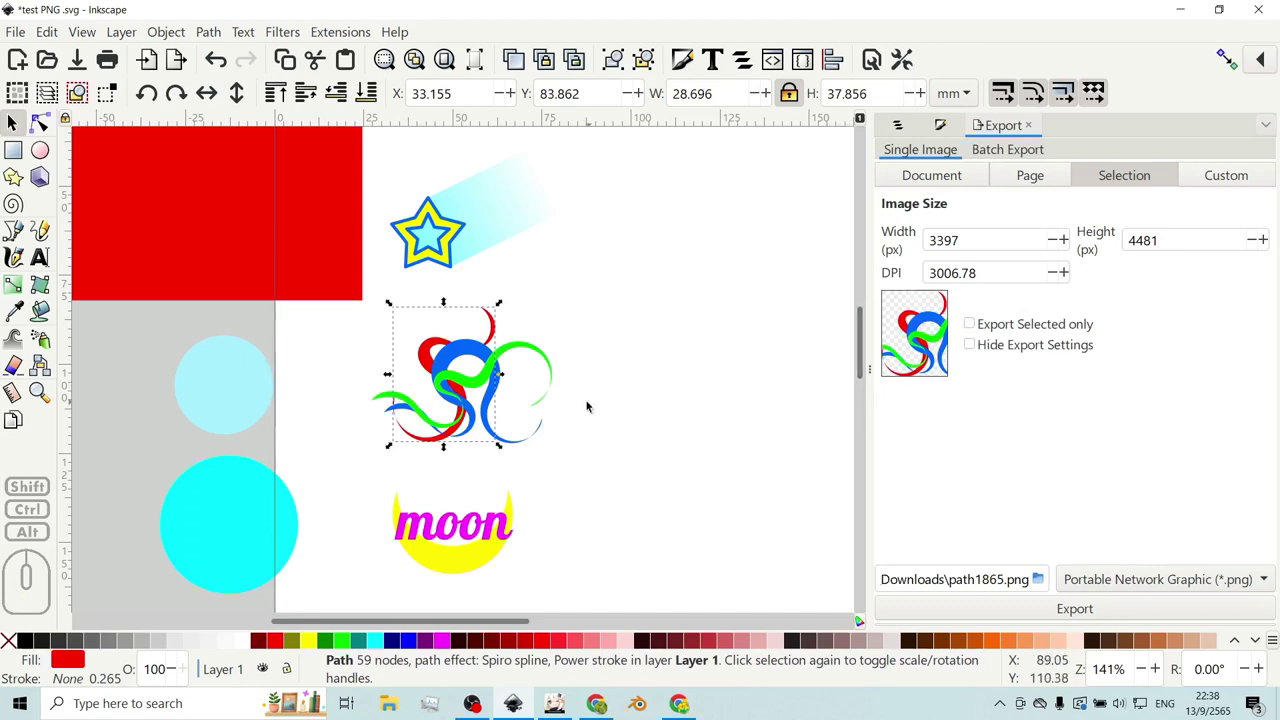
scroll("down", 3)
scroll("down", 3)
- Select the moon badge and nudge it slightly right and down
scroll("up", 3)
left_click(483, 405)
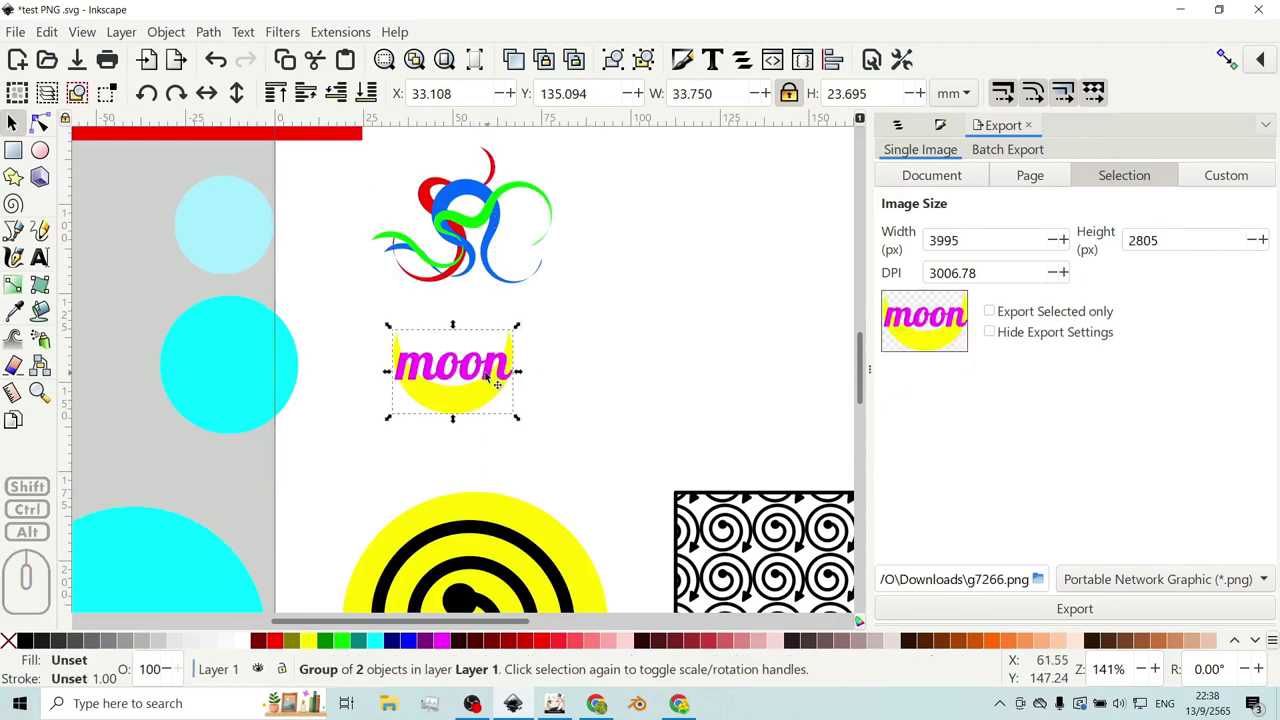
left_click_drag(464, 397, 482, 412)
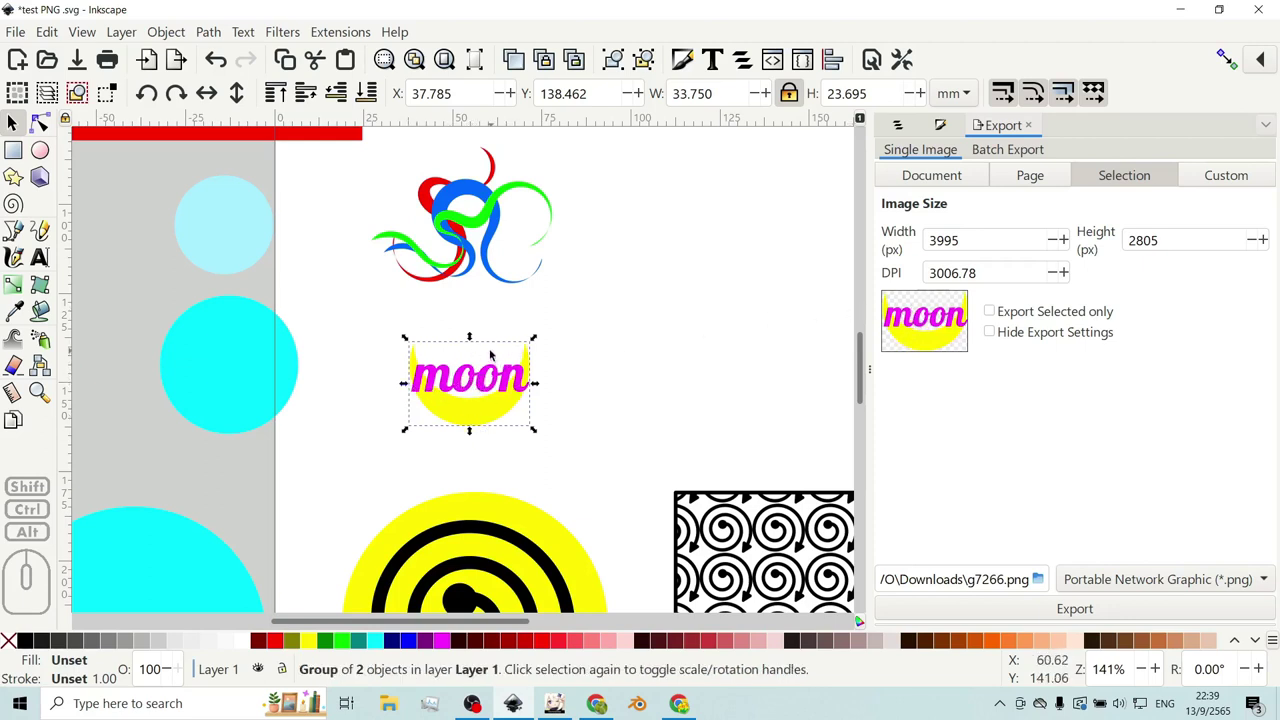
- Bring the cyan circle under the moon badge and select both together
left_click(237, 367)
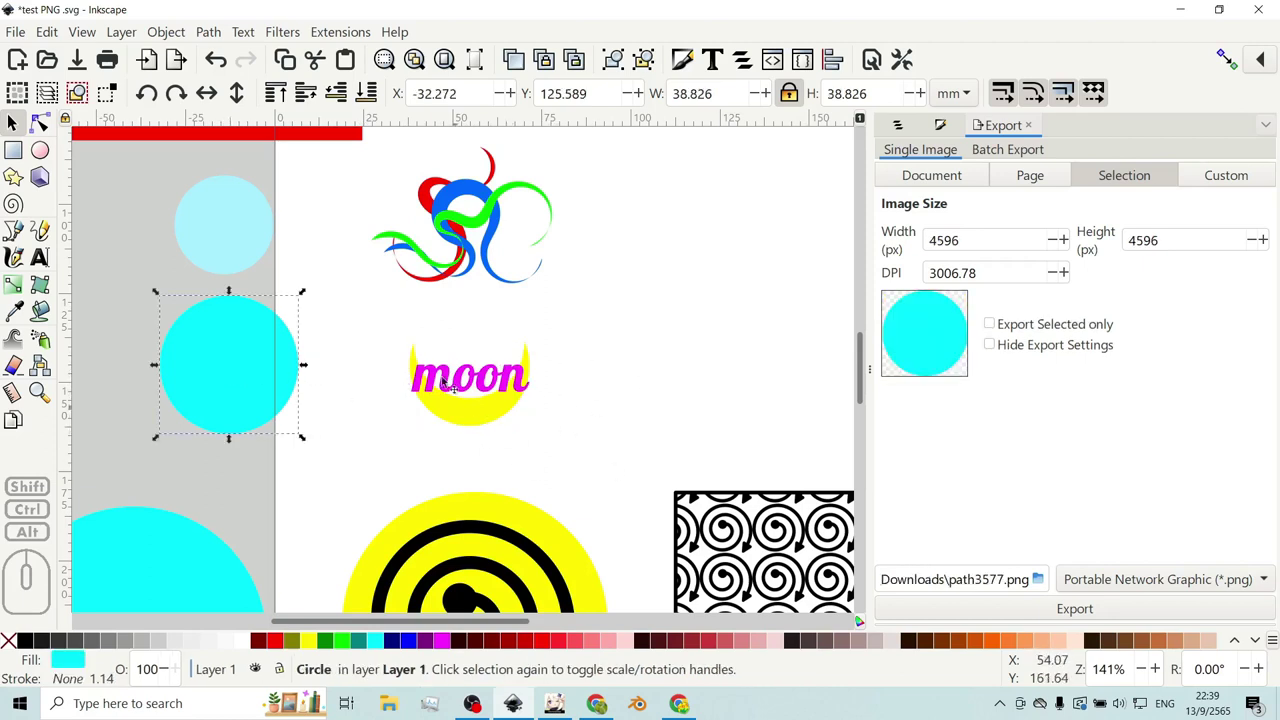
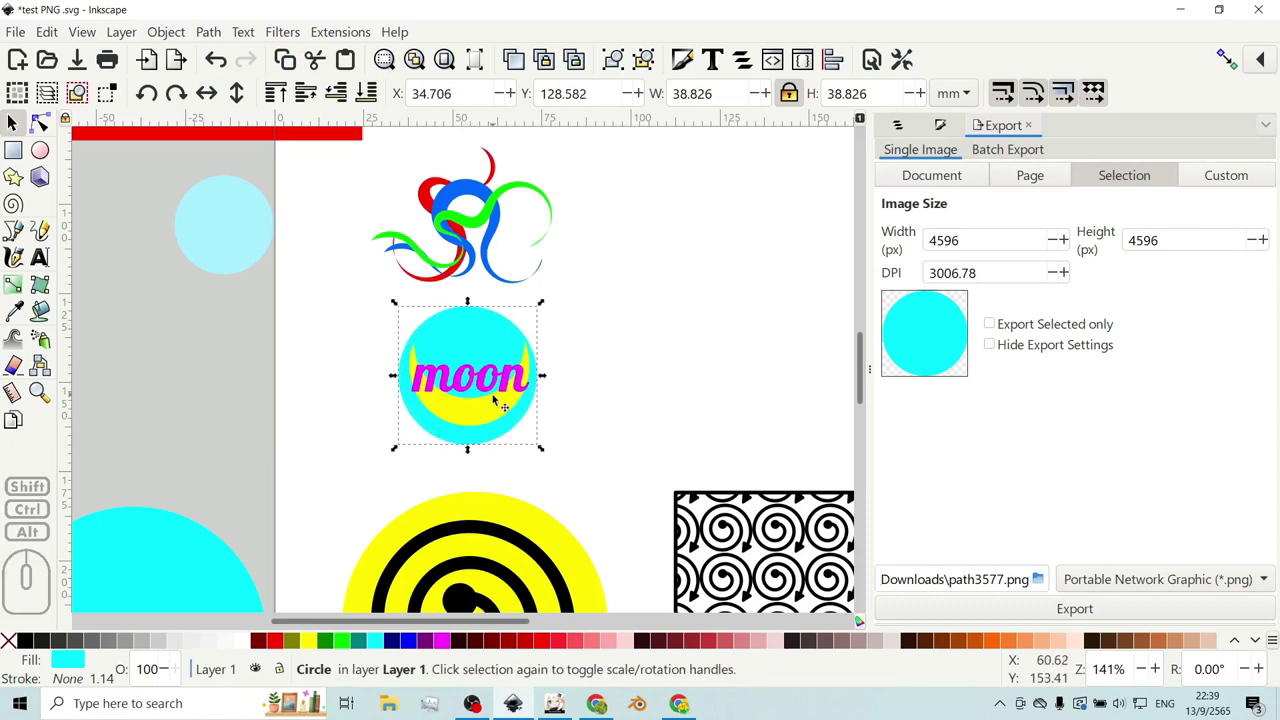
left_click(592, 446)
left_click_drag(593, 484, 334, 296)
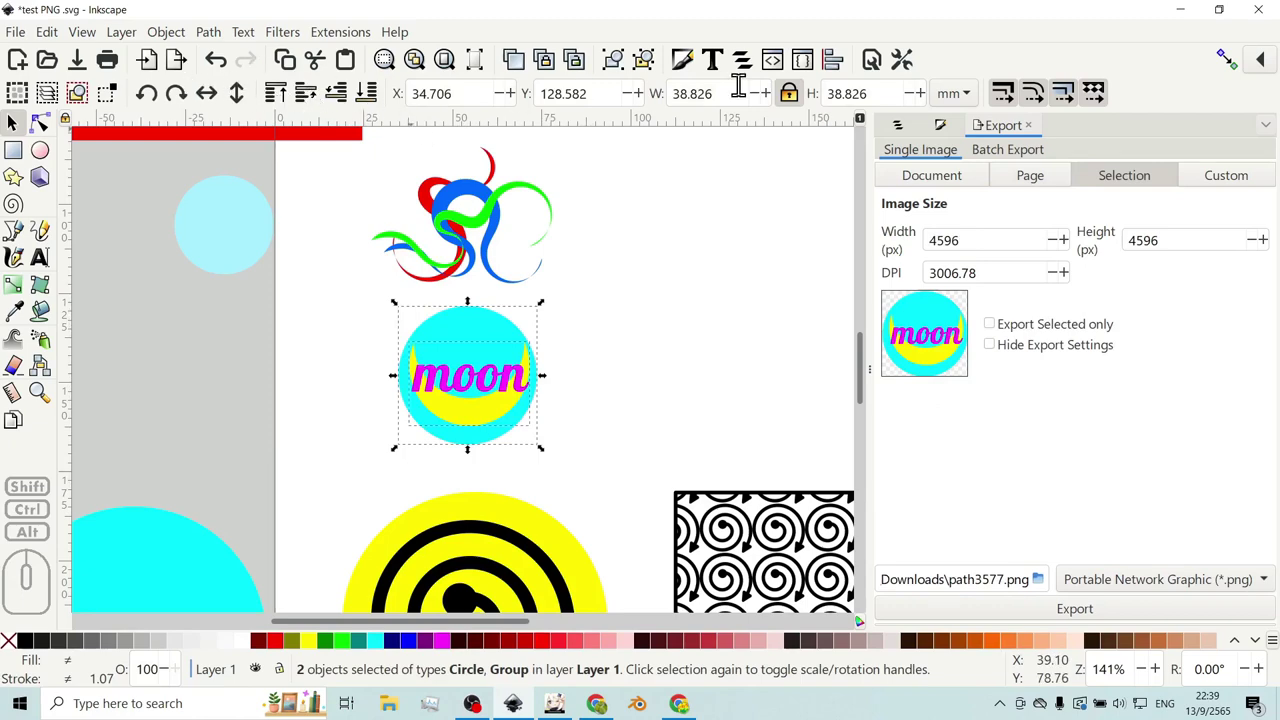
- Centre the cyan circle and moon badge on both axes with Align and Distribute
left_click(214, 45)
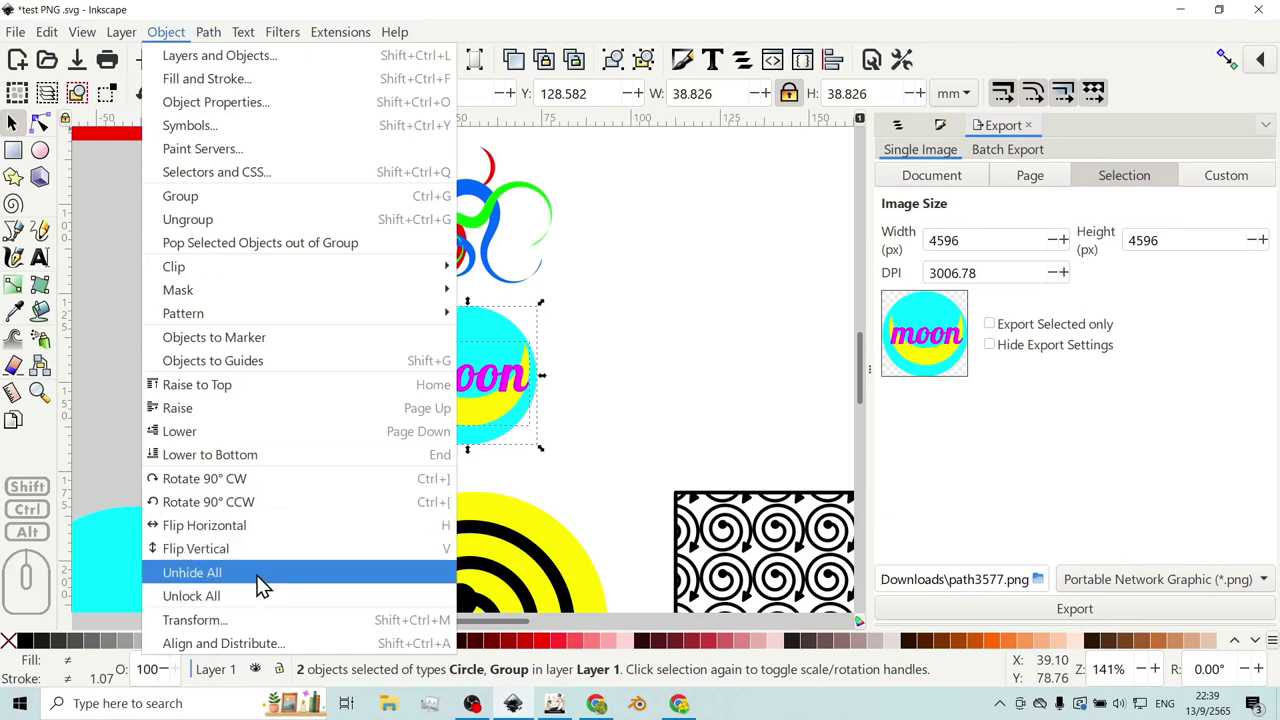
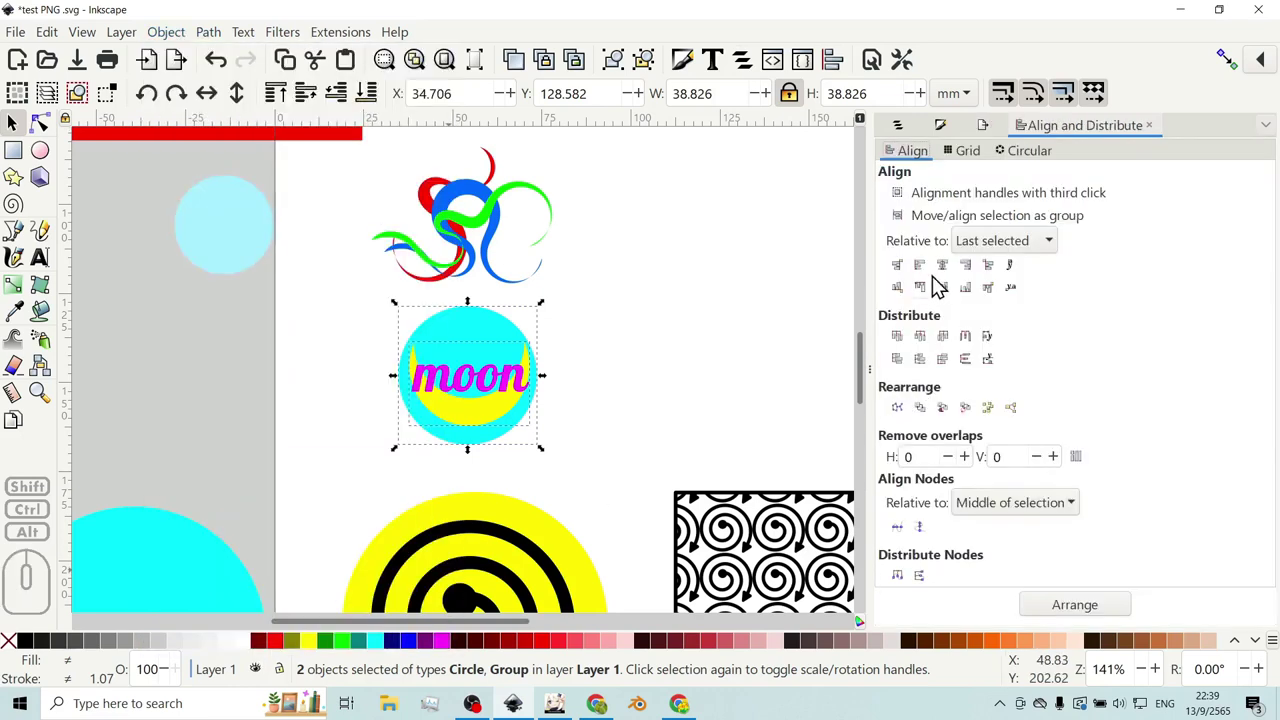
left_click(956, 271)
left_click(953, 300)
left_click(955, 271)
- Select the moon badge by itself for export
left_click(642, 396)
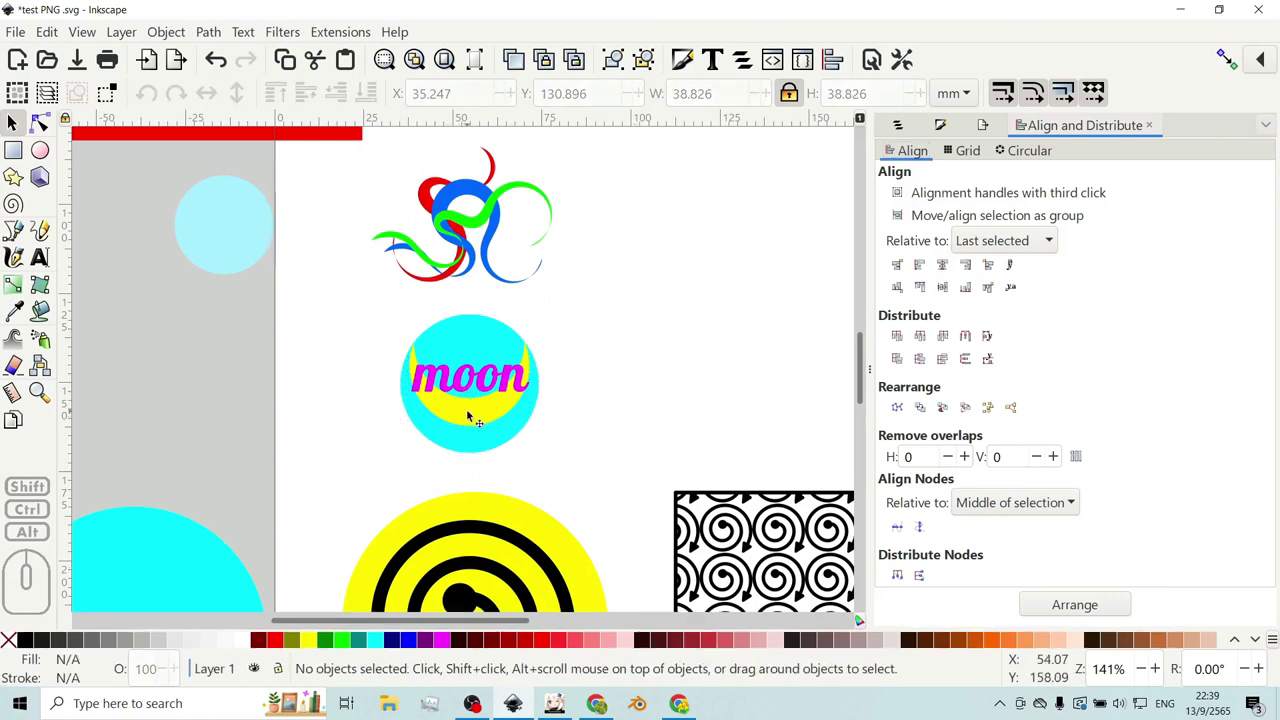
left_click(473, 415)
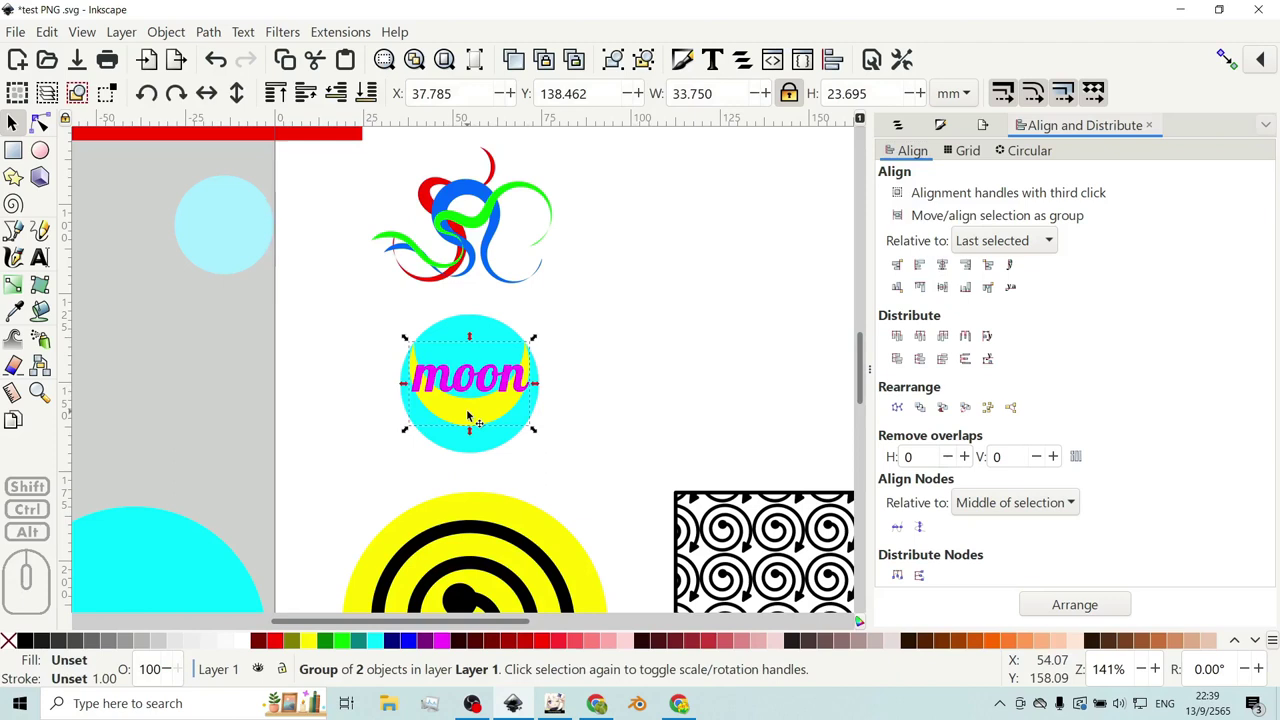
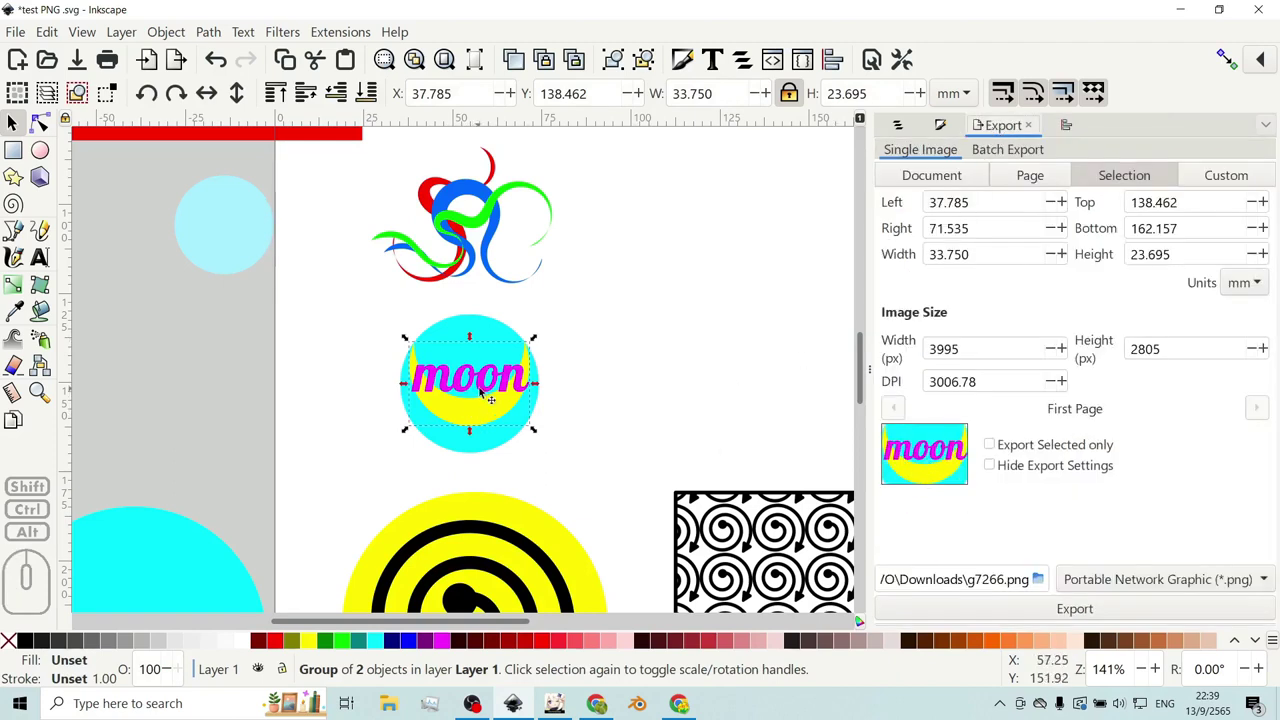
- Limit export to the selection, then select the cyan circle and nudge it upward
left_click(999, 456)
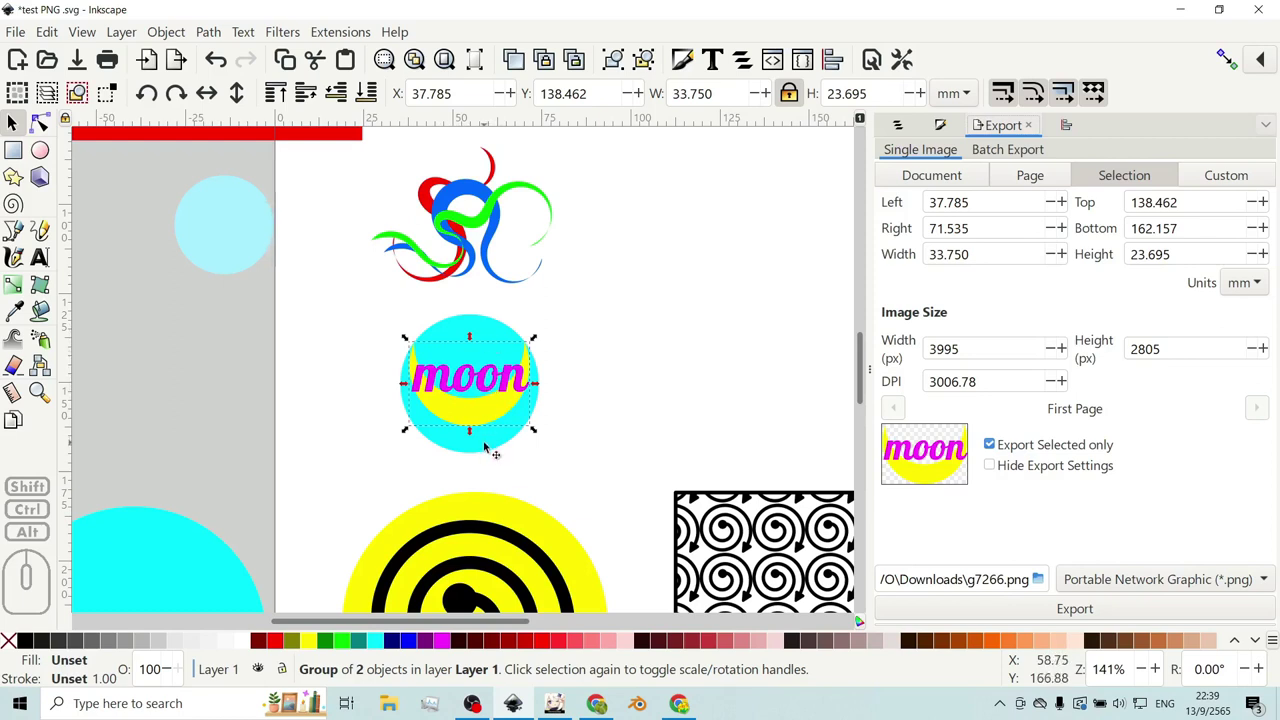
left_click(490, 445)
left_click_drag(489, 445, 494, 424)
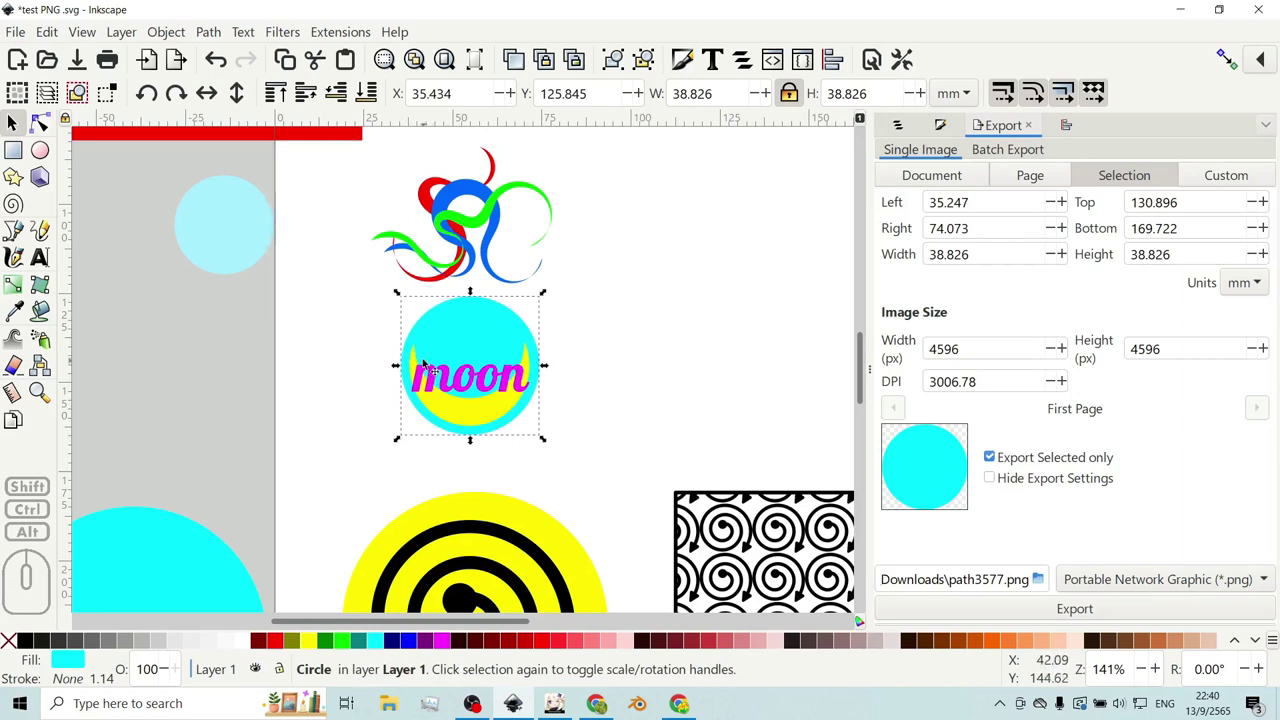
left_click_drag(492, 325, 490, 329)
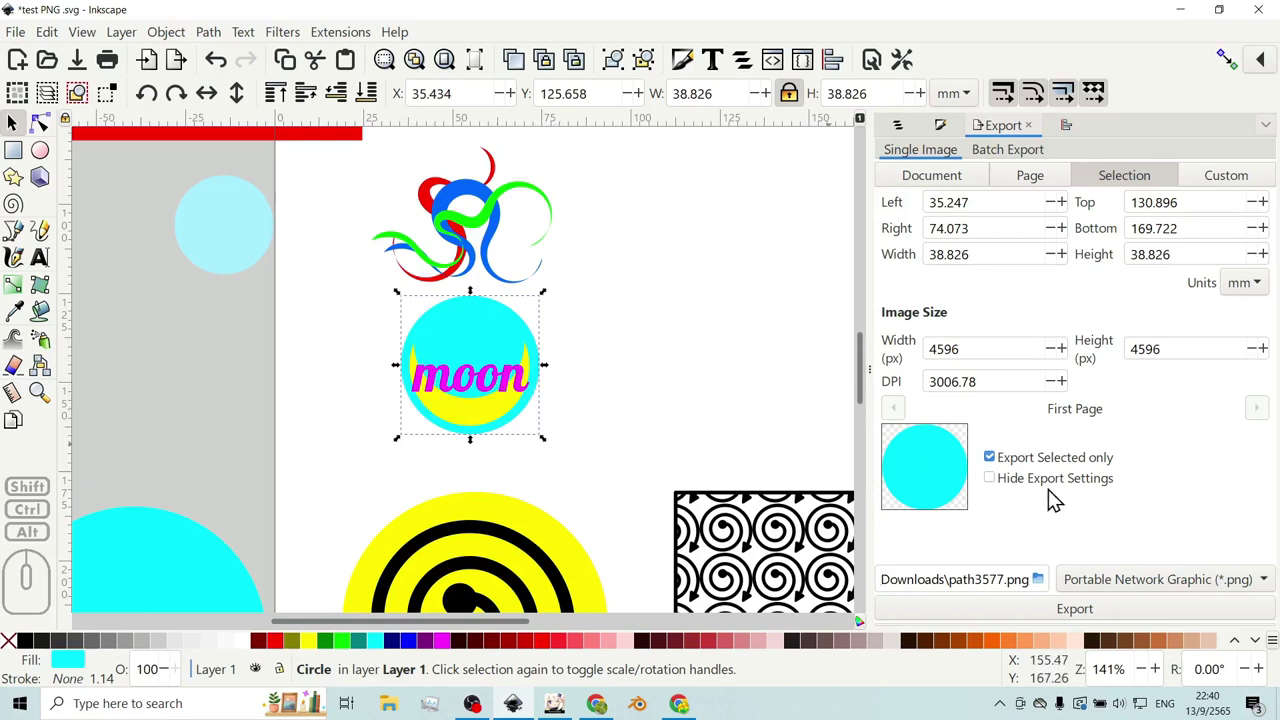
- Change the export selection option and reselect the cyan circle behind the moon badge
left_click(1013, 470)
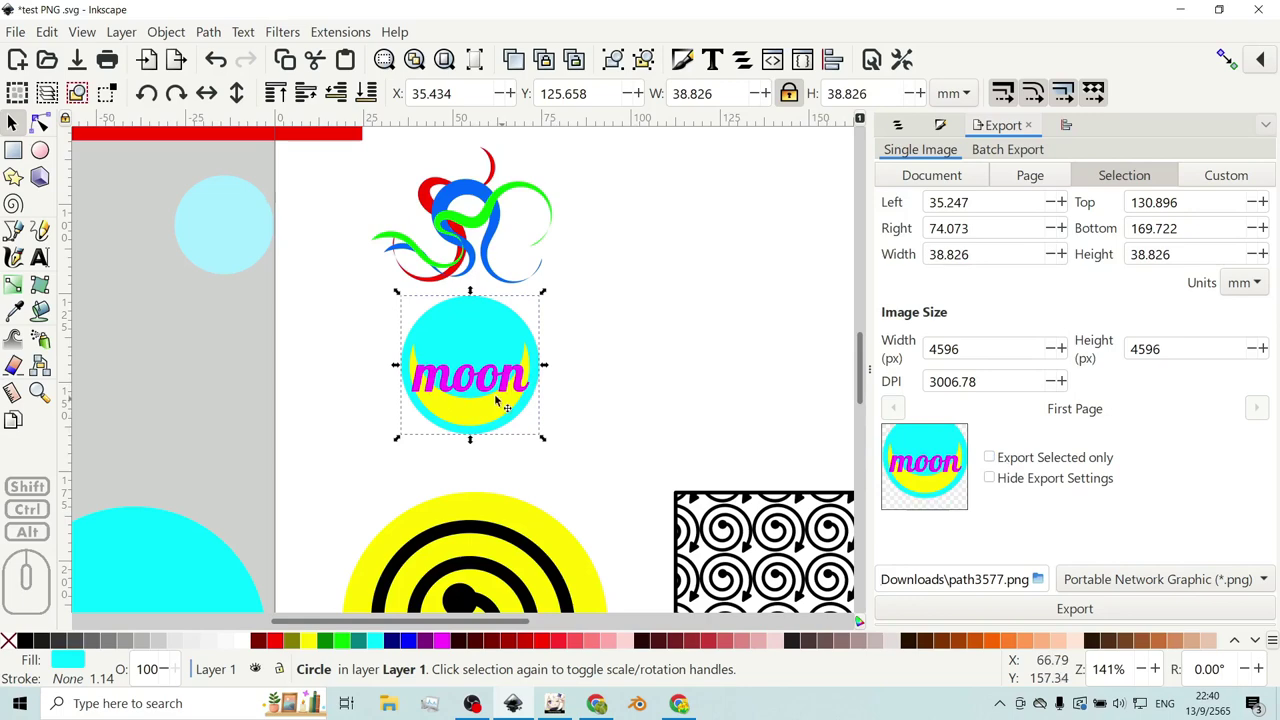
left_click(567, 386)
left_click(495, 339)
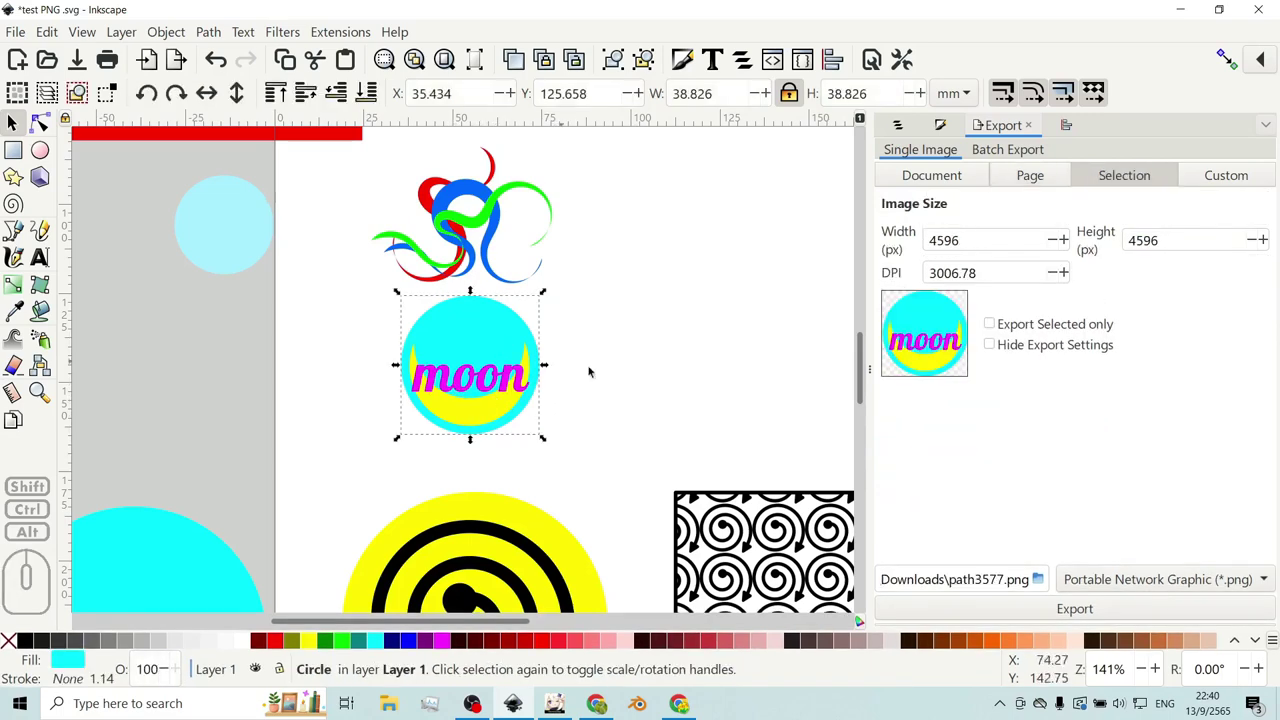
left_click(598, 376)
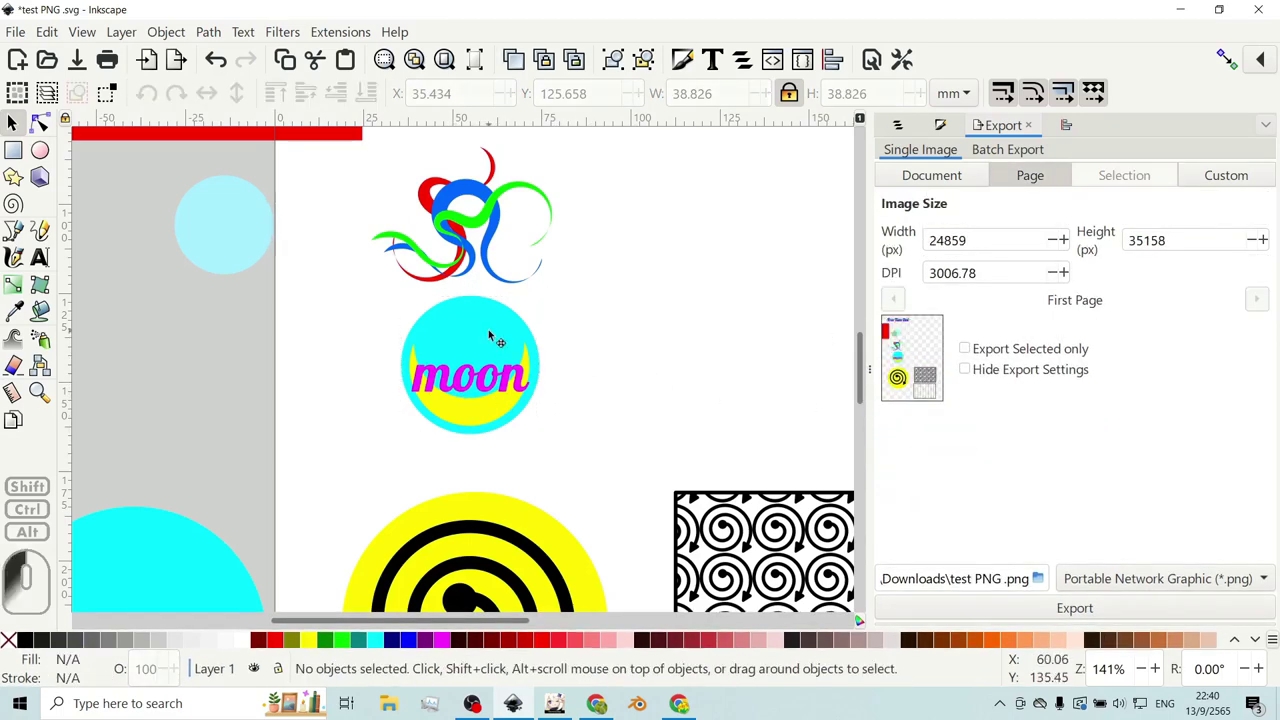
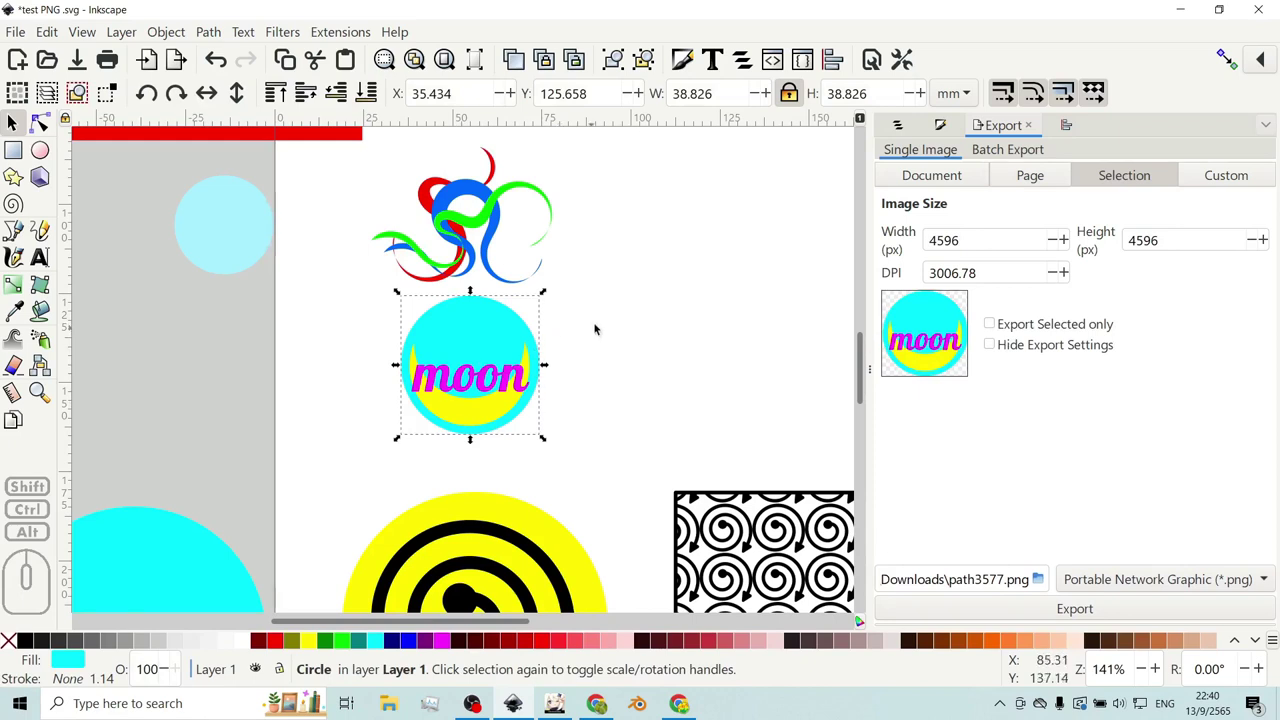
left_click(602, 326)
left_click(478, 310)
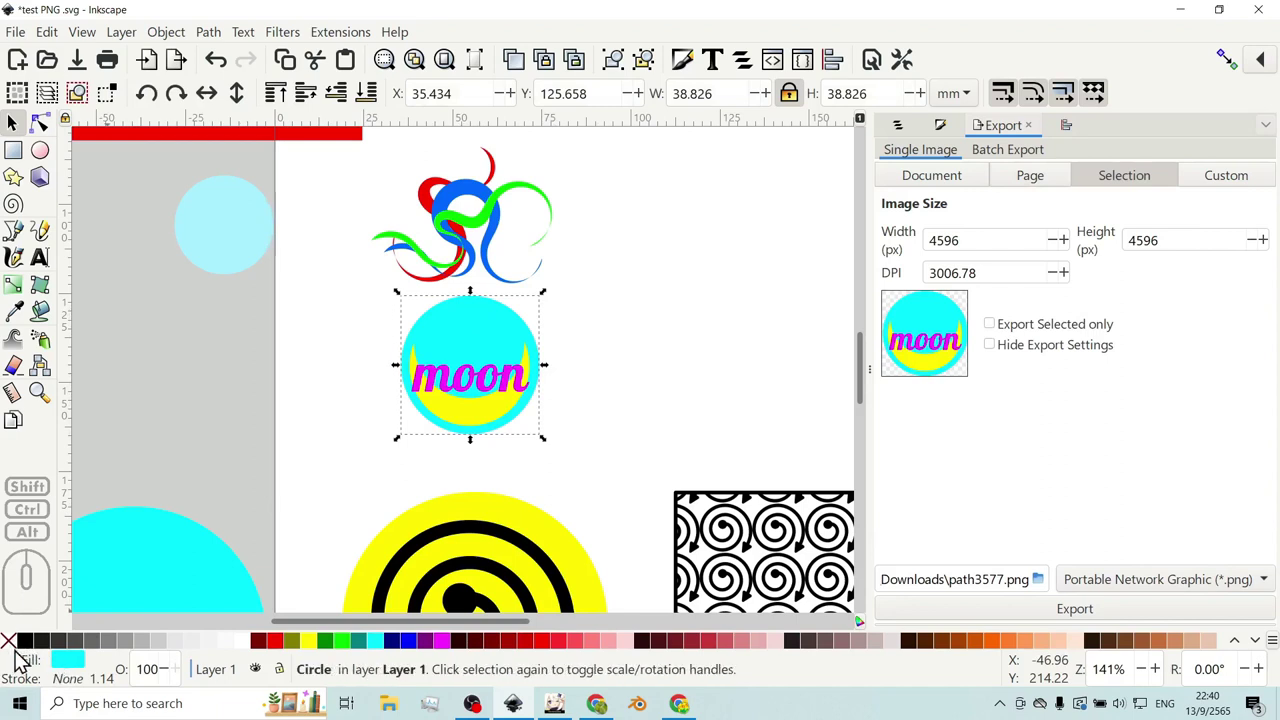
- Set the circle's fill to none so the moon badge exports alone at 4596 × 4596 px
left_click(21, 651)
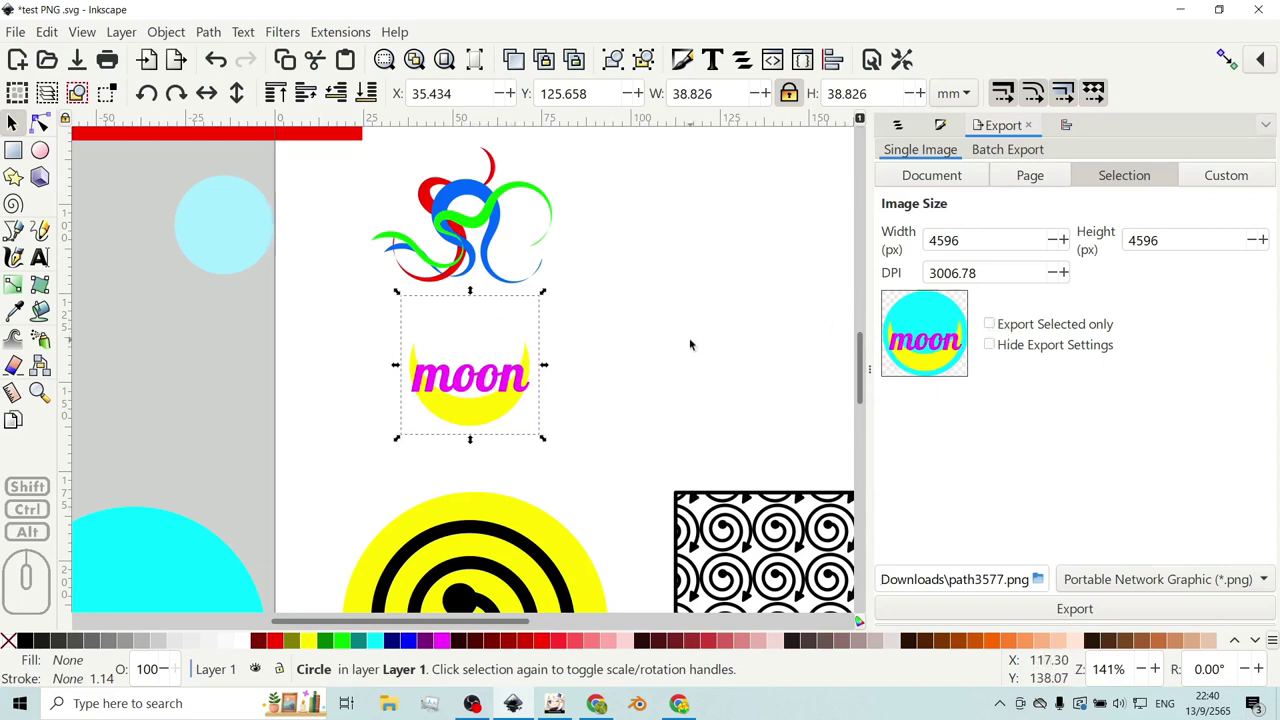
left_click(1007, 335)
left_click(1007, 335)
left_click(1006, 335)
left_click(1006, 335)
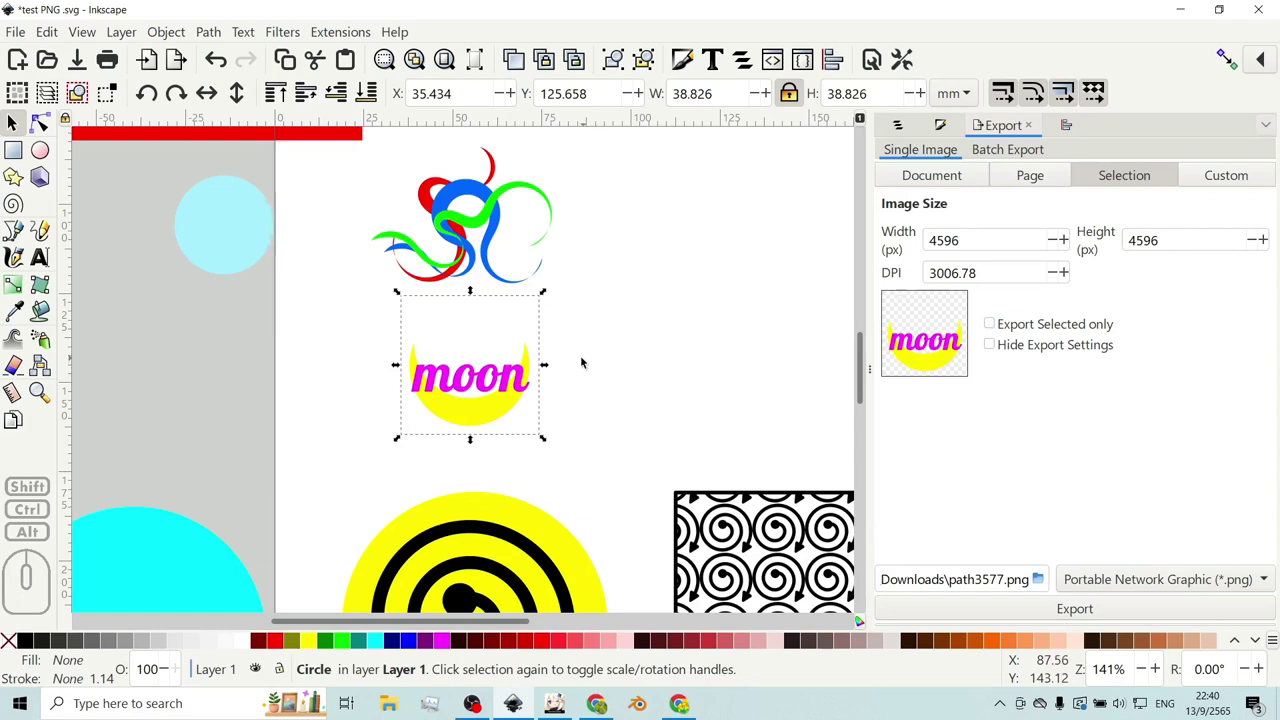
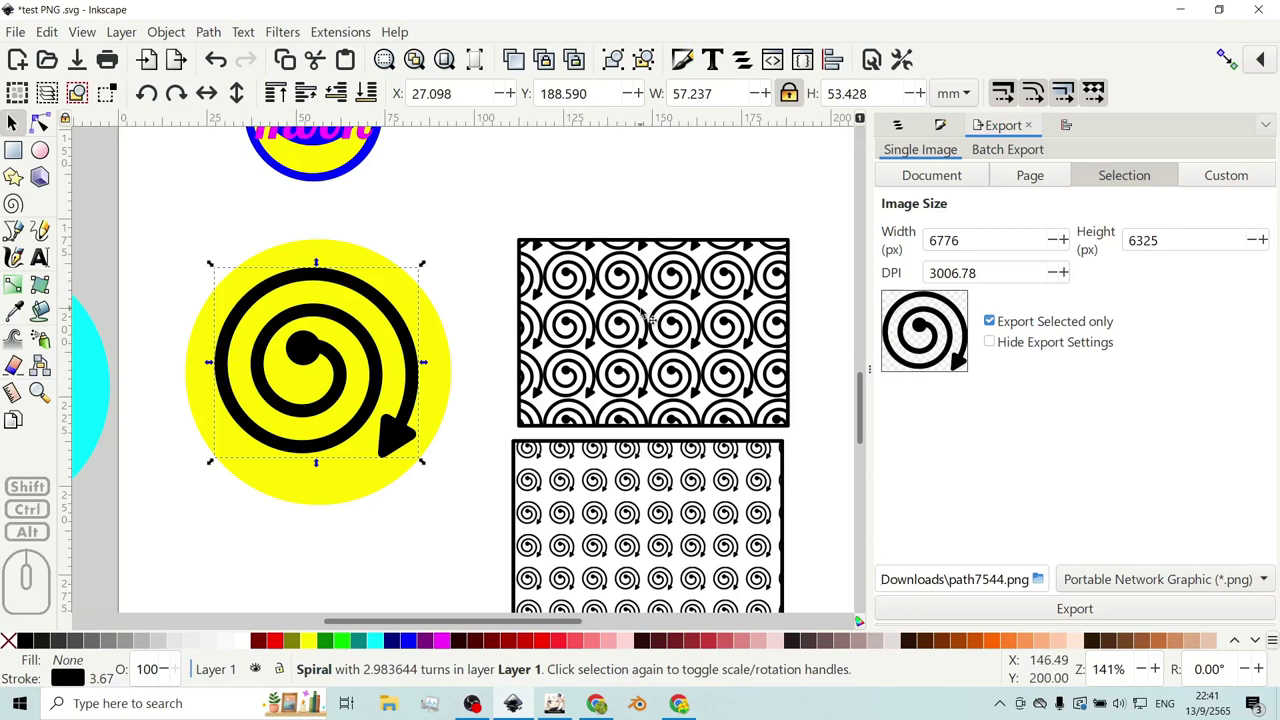
- Select the yellow circle behind the black spiral to move it off the page
scroll("down", 3)
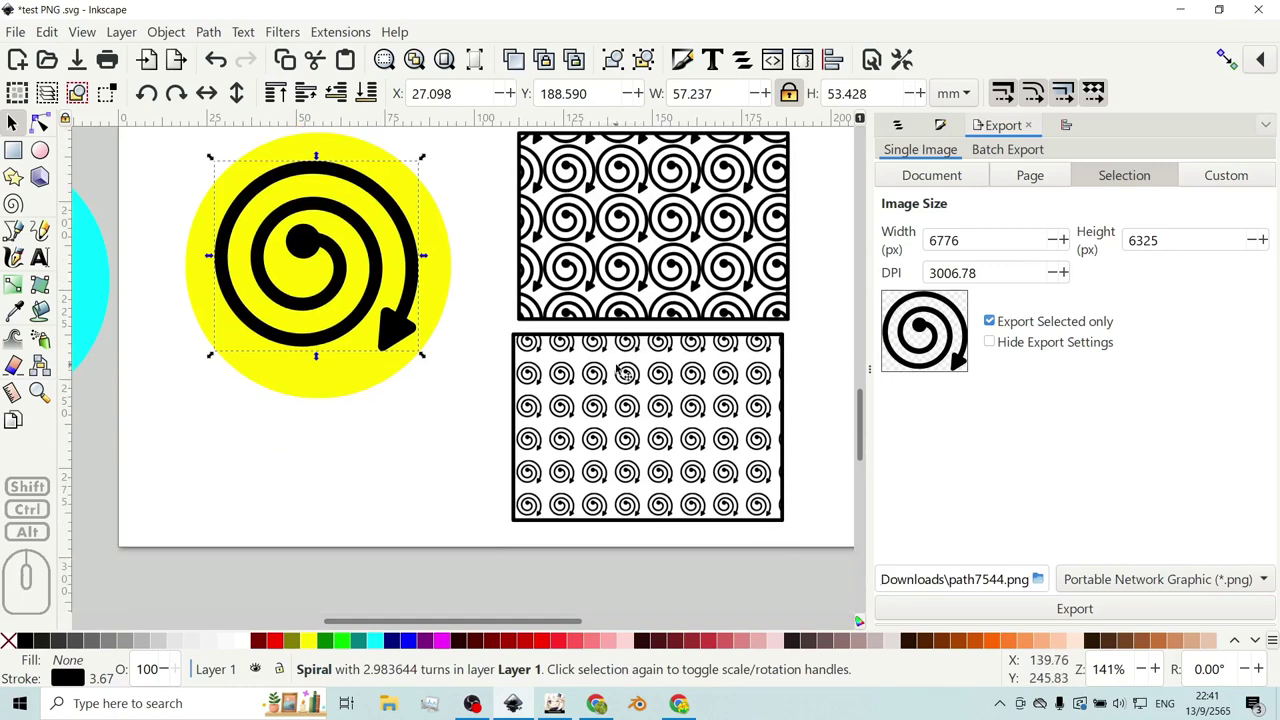
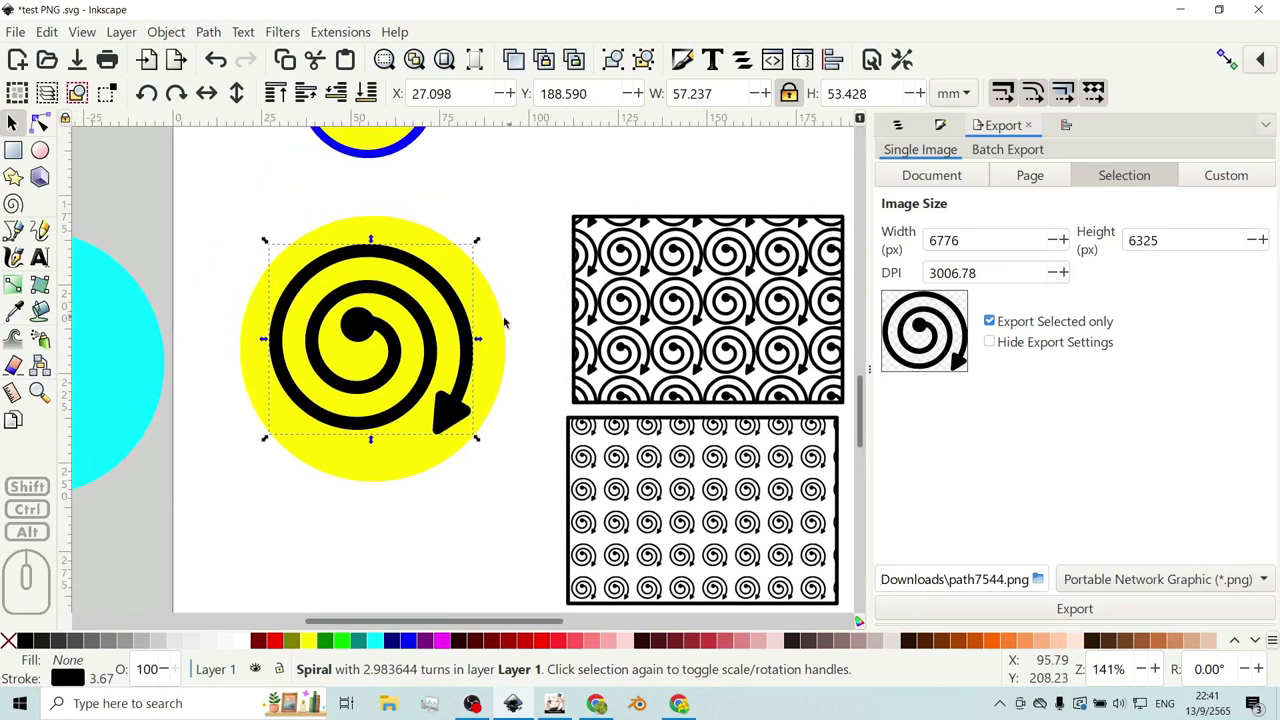
left_click(501, 323)
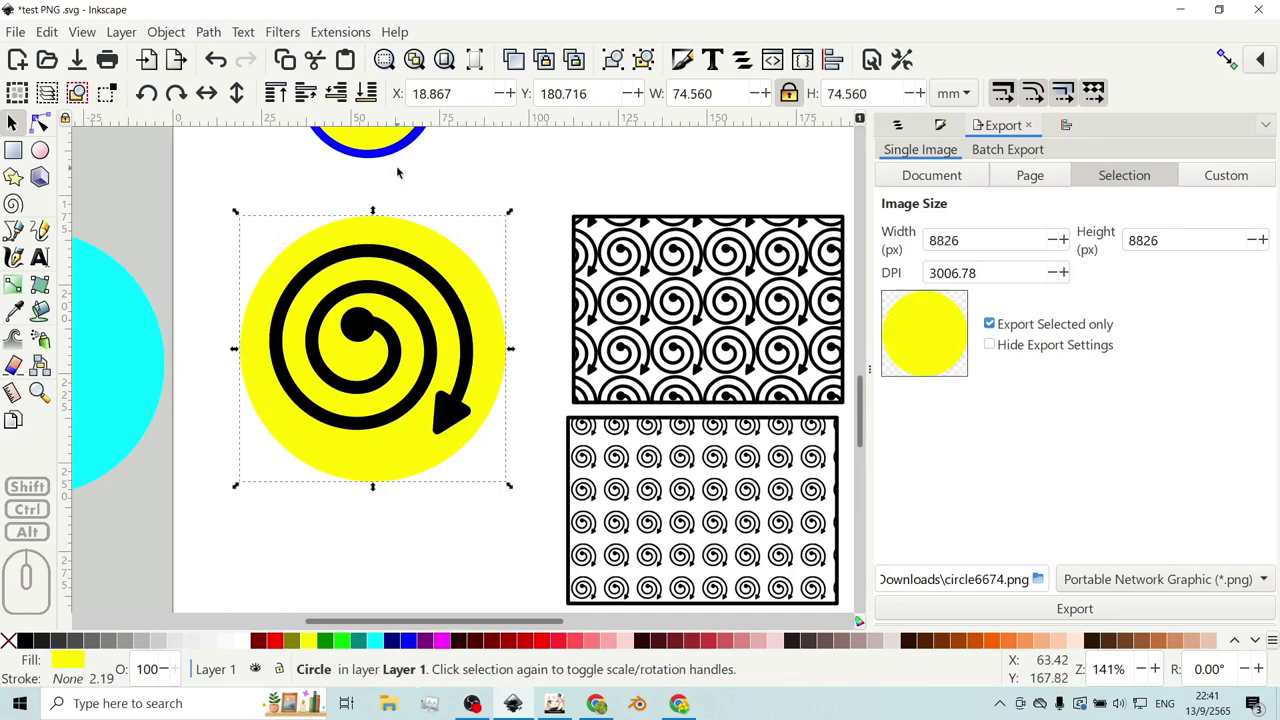
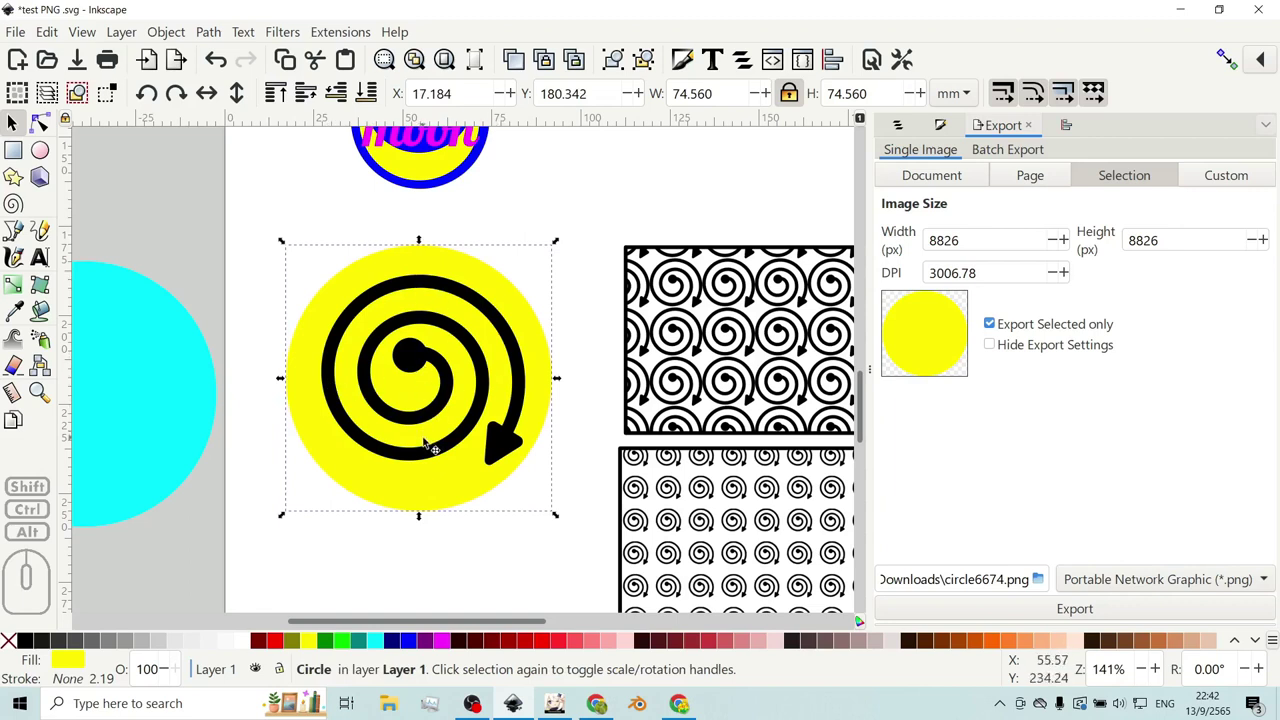
left_click(436, 491)
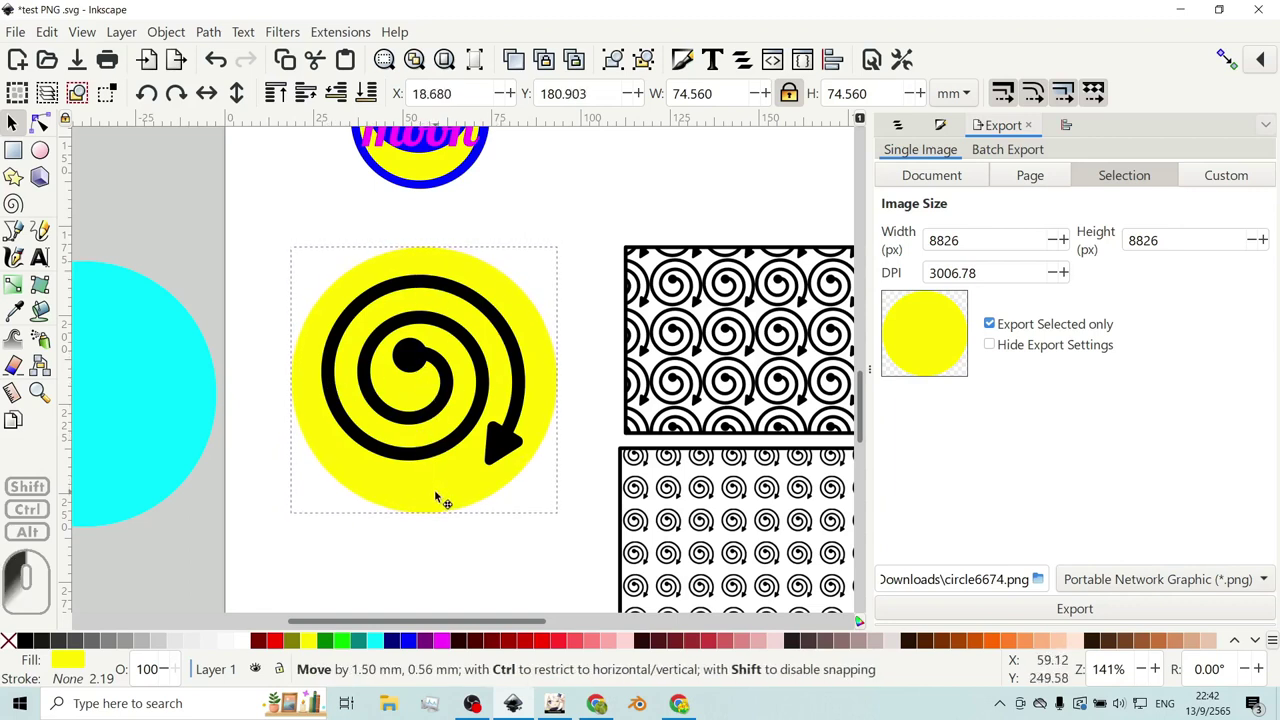
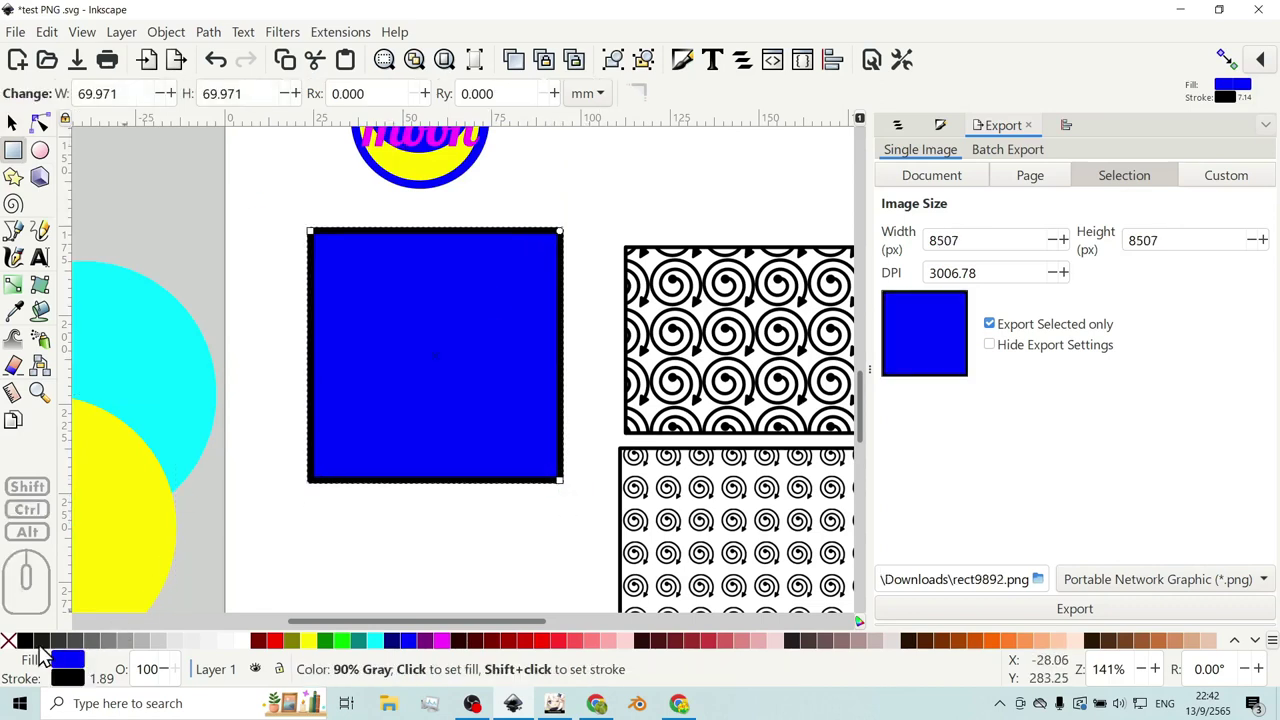
- Give the framing square no stroke and no fill, exporting at 7530 × 7530 px
left_click(18, 650)
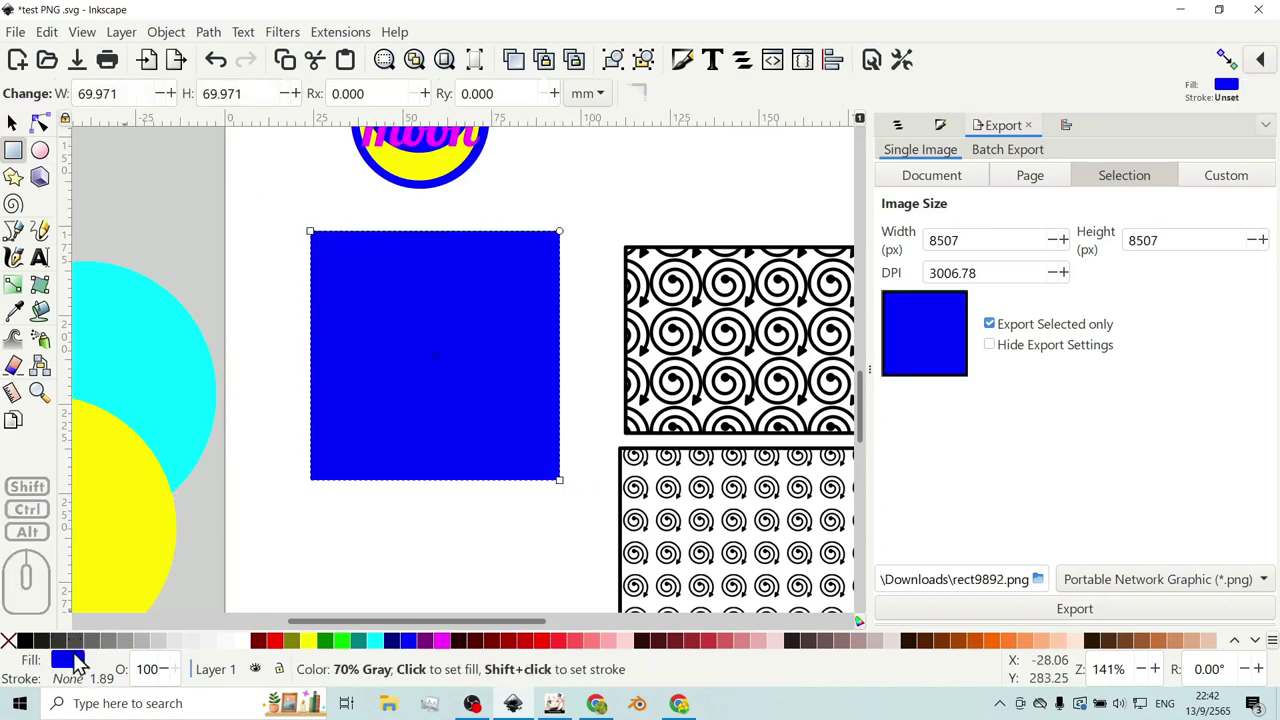
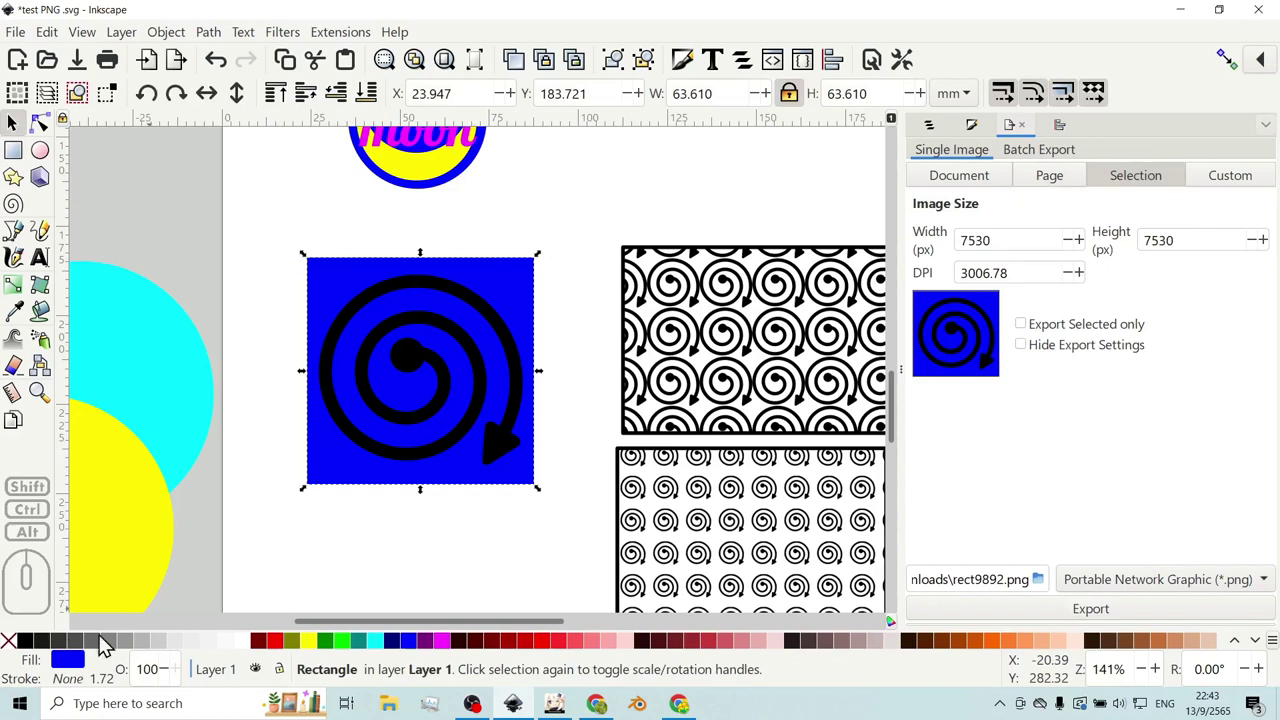
left_click(17, 651)
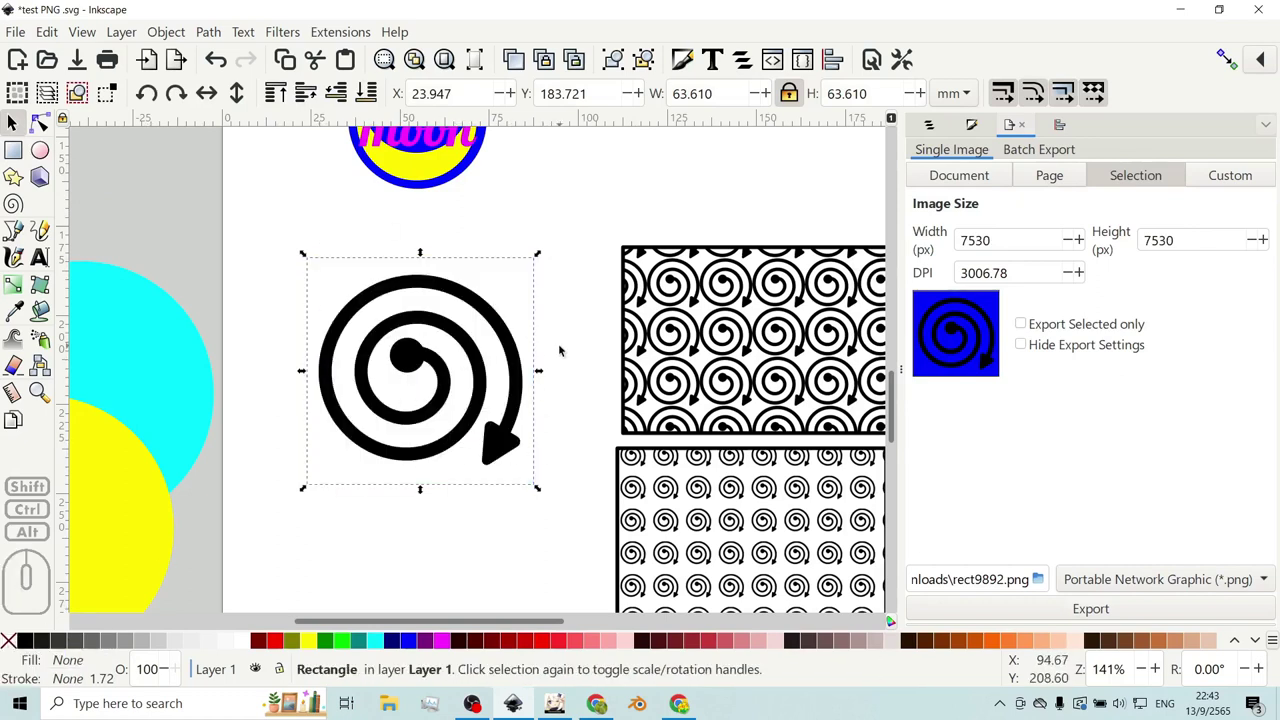
double_click(1033, 333)
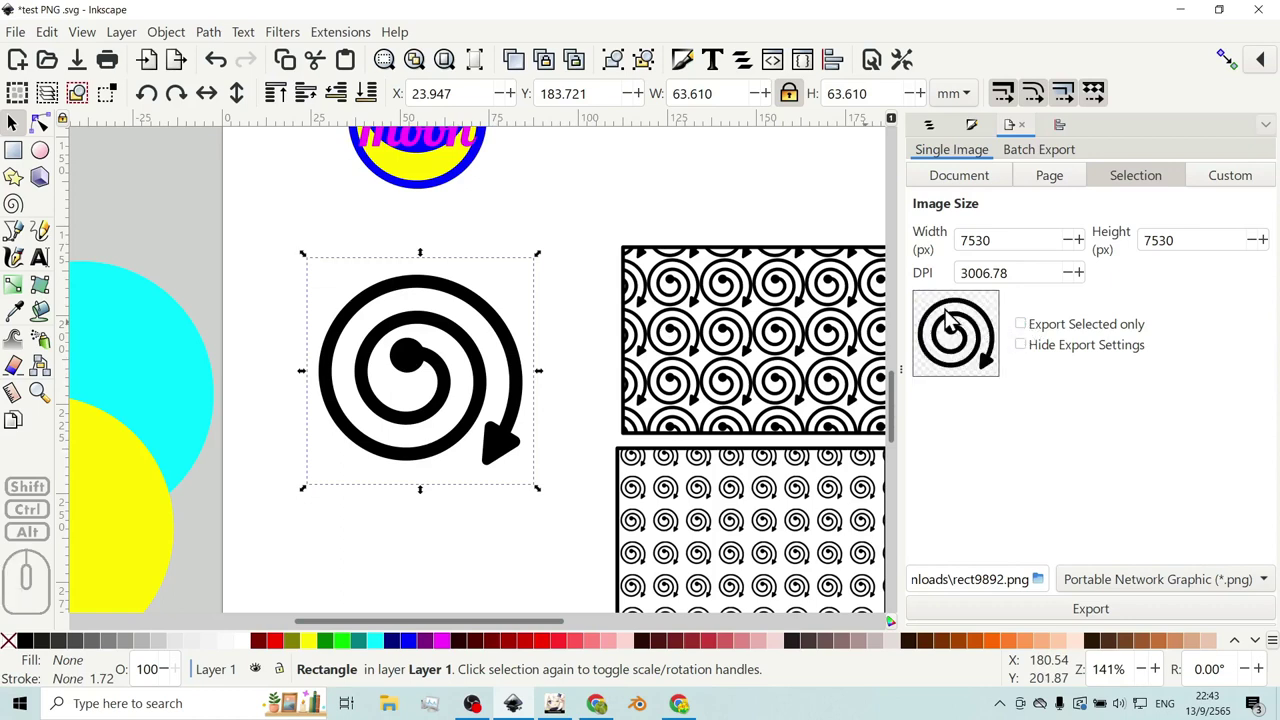
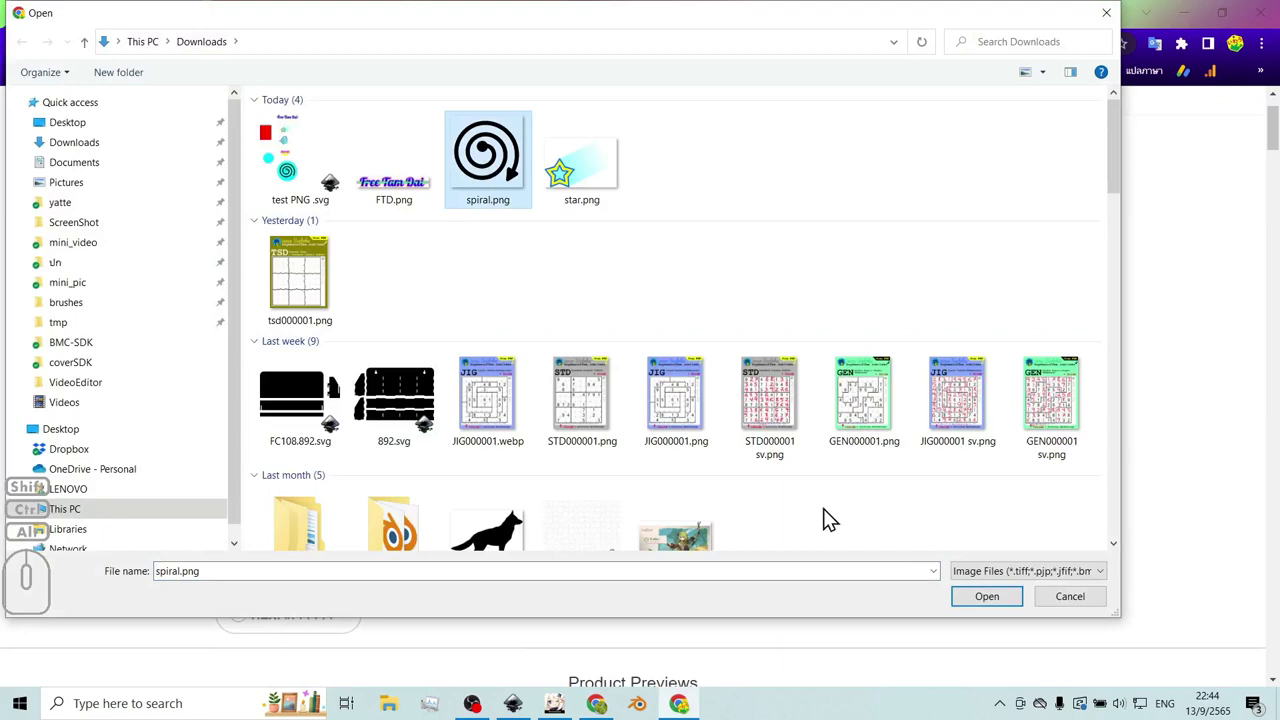
- Upload spiral.png as a new Redbubble work and scroll to the product previews
left_click(985, 605)
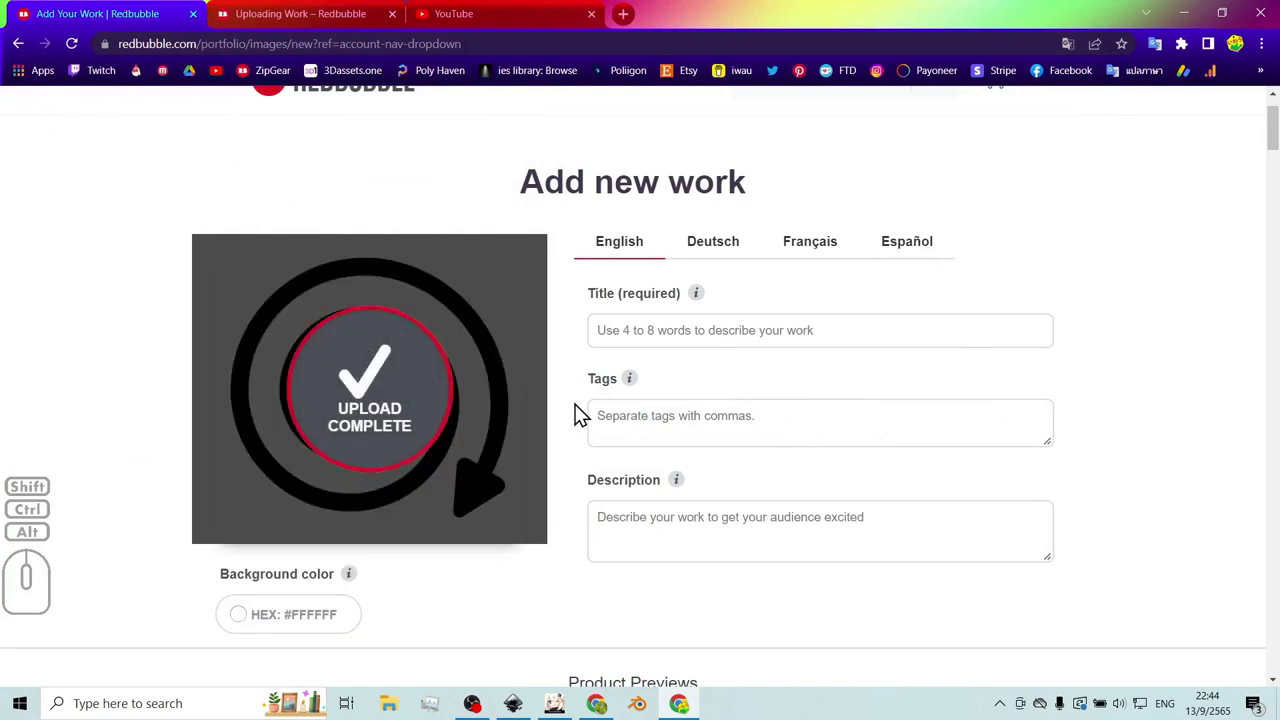
middle_click(584, 413)
scroll("down", 3)
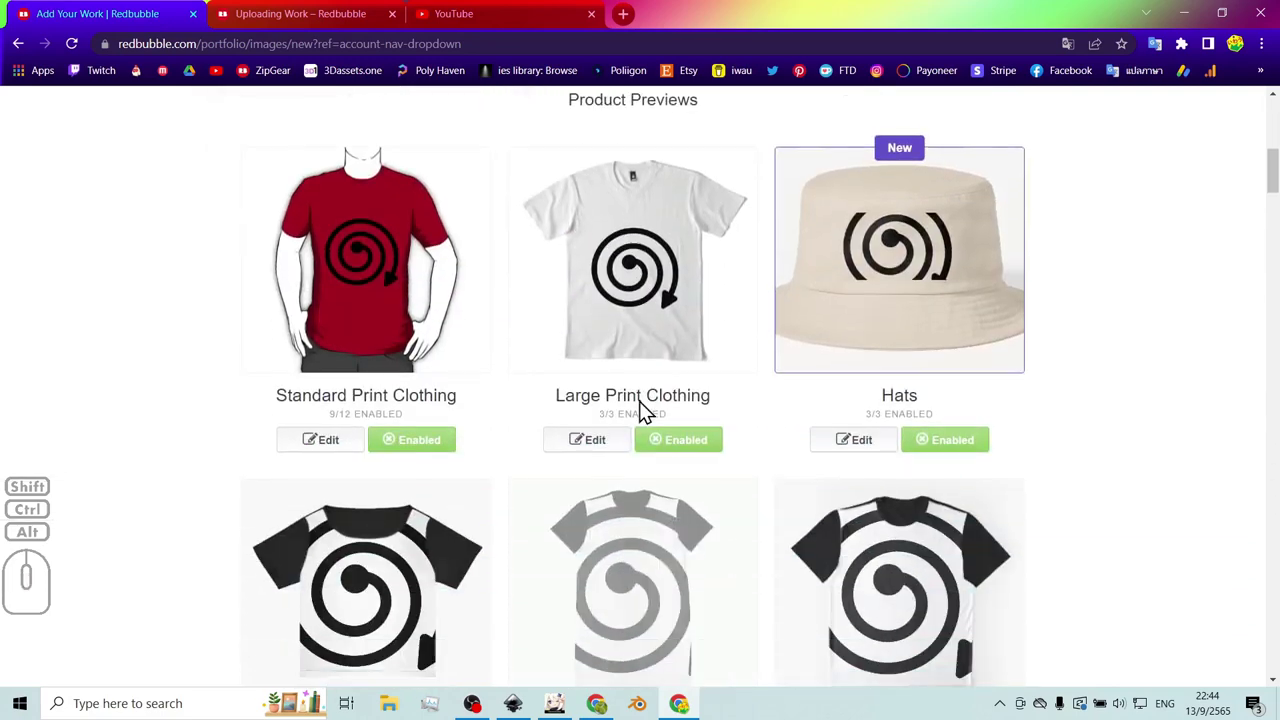
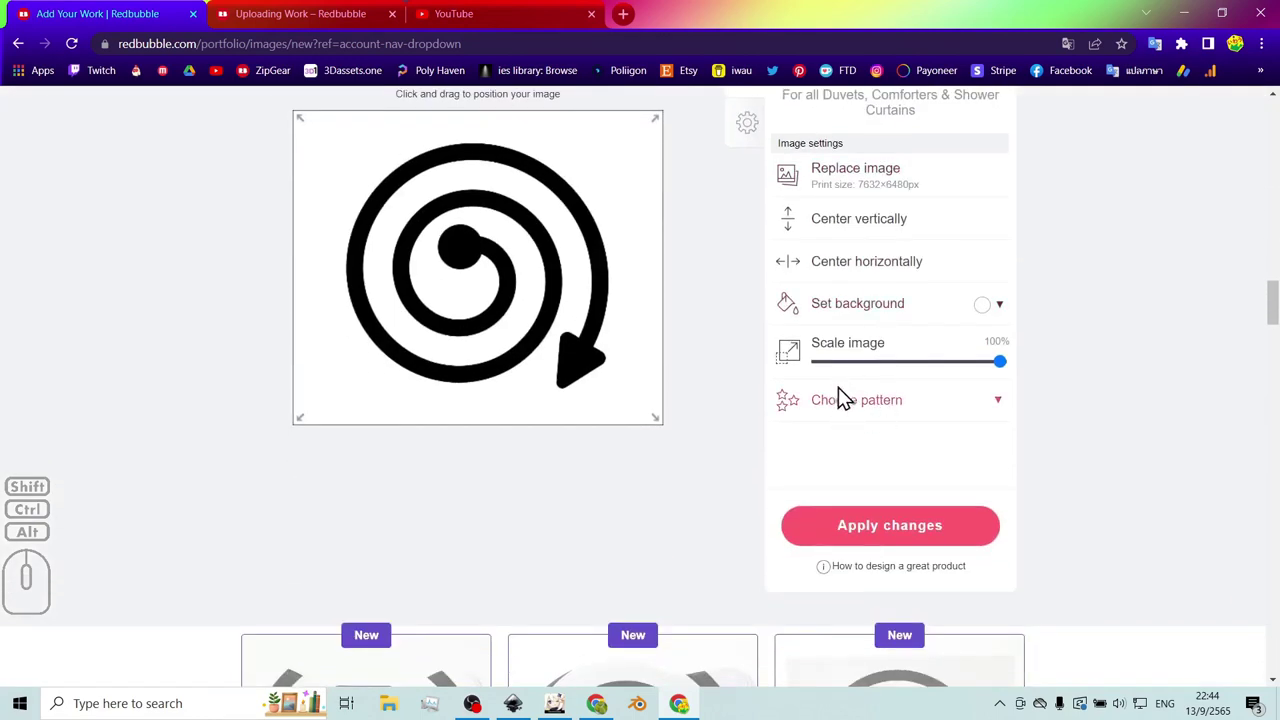
- Tile the spiral in a regular grid pattern on the duvet design
left_click(847, 410)
left_click(949, 443)
scroll("up", 3)
scroll("down", 3)
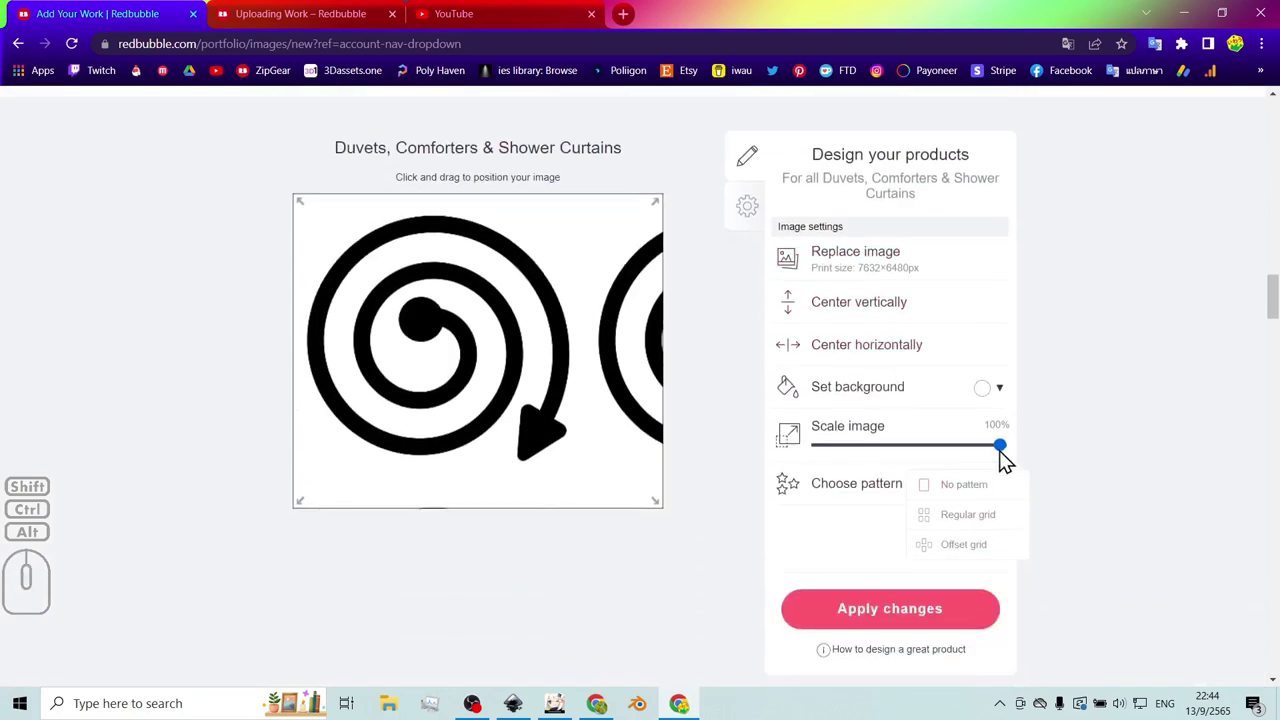
- Scale the spiral to 16% and switch the pattern to an offset grid
left_click_drag(1008, 453, 855, 454)
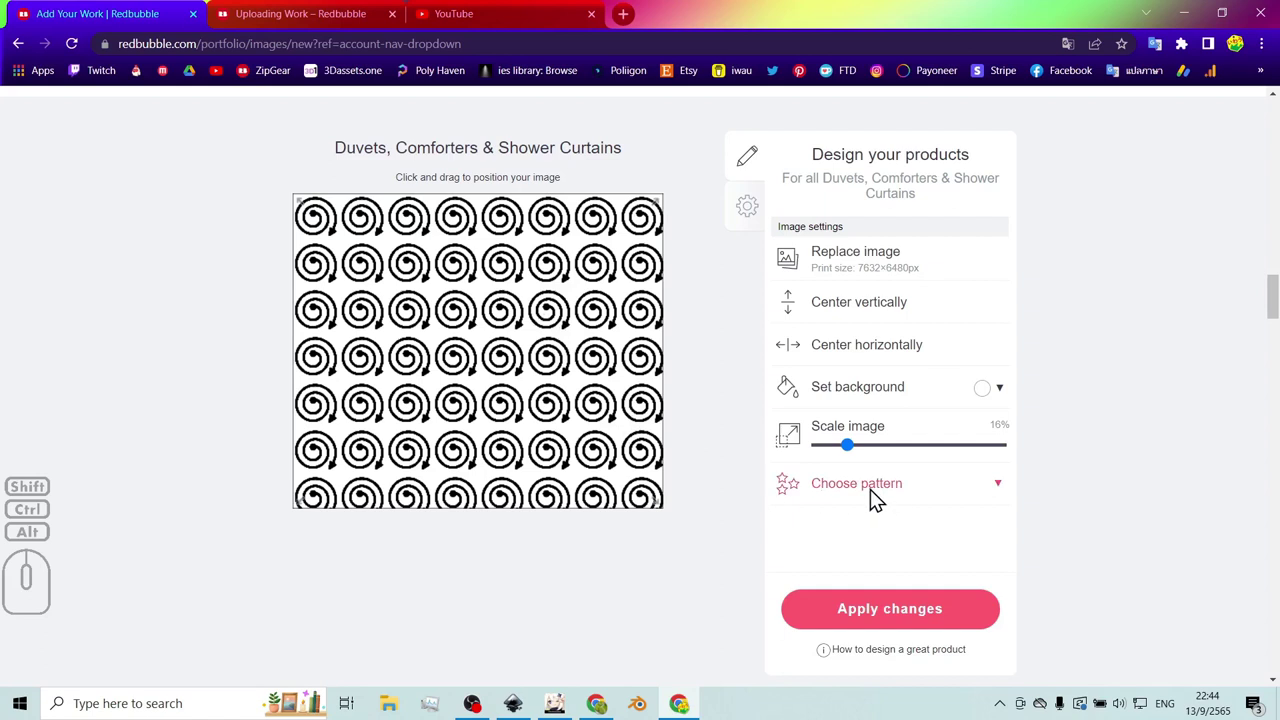
left_click(880, 496)
left_click(949, 555)
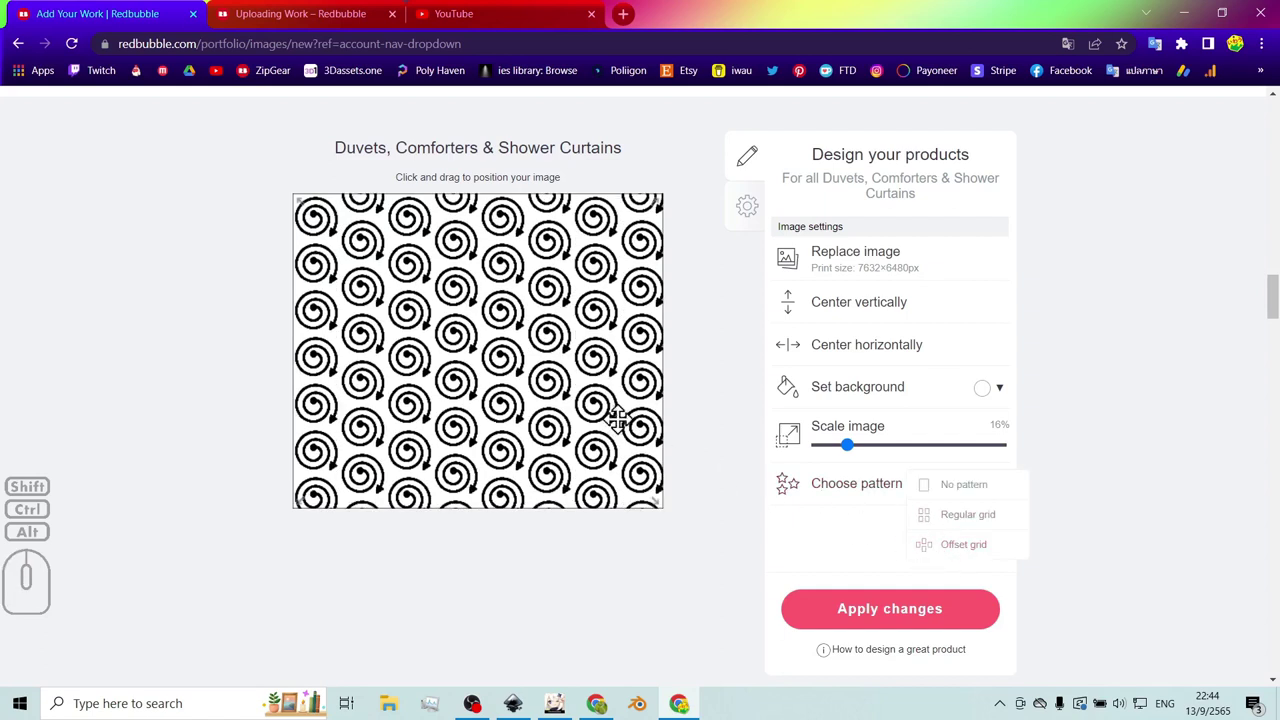
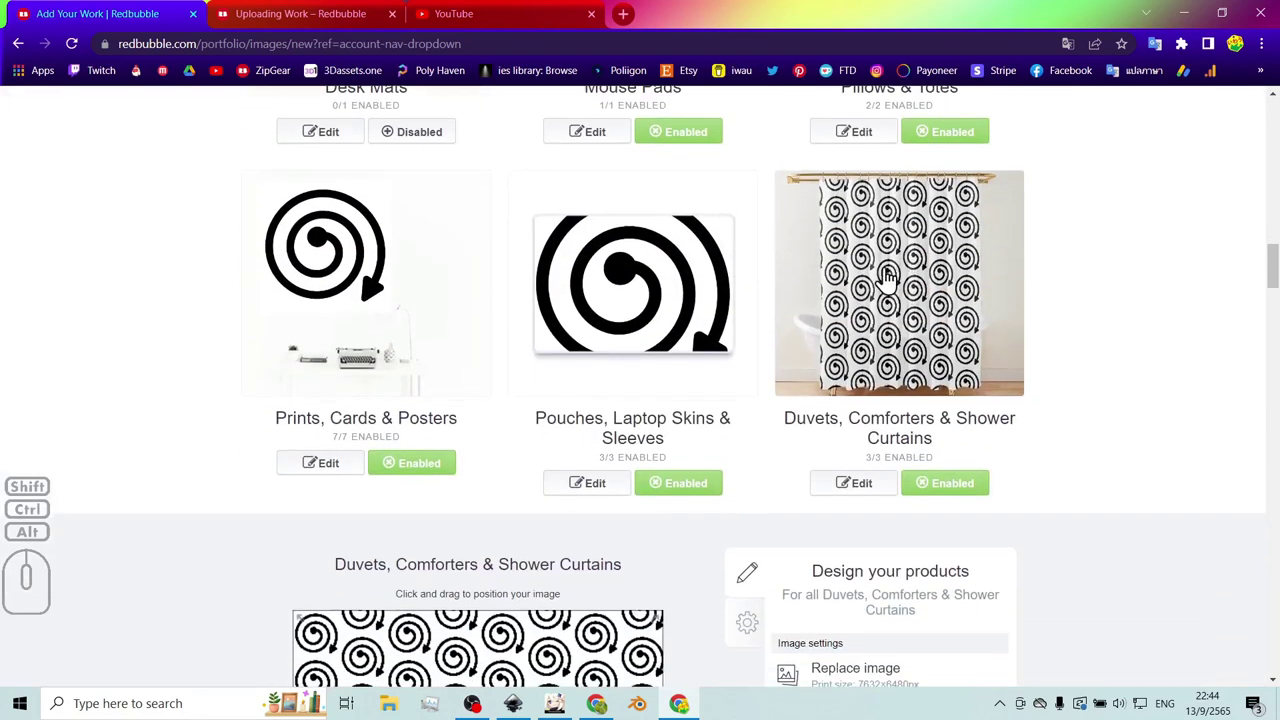
- Scroll through the Redbubble product previews of the tiled spiral duvet design
scroll("down", 3)
scroll("down", 3)
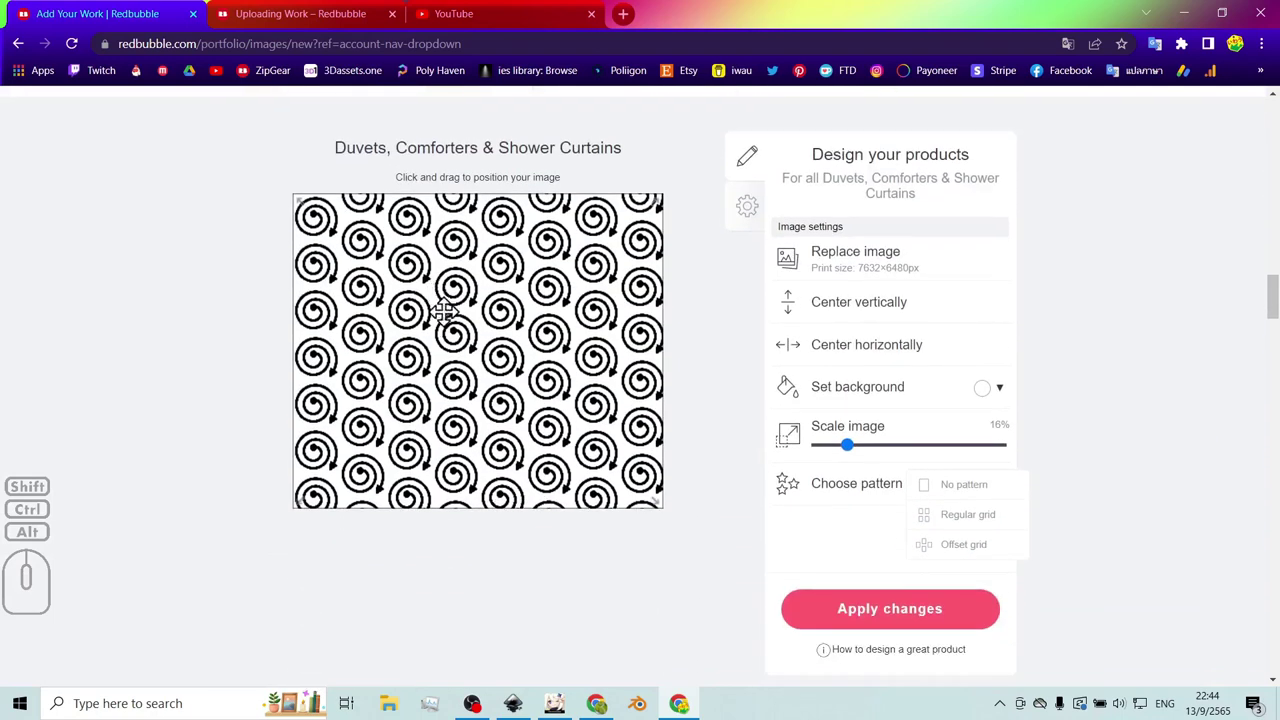
scroll("up", 3)
scroll("down", 3)
scroll("up", 3)
scroll("down", 3)
middle_click(668, 450)
scroll("down", 3)
scroll("up", 3)
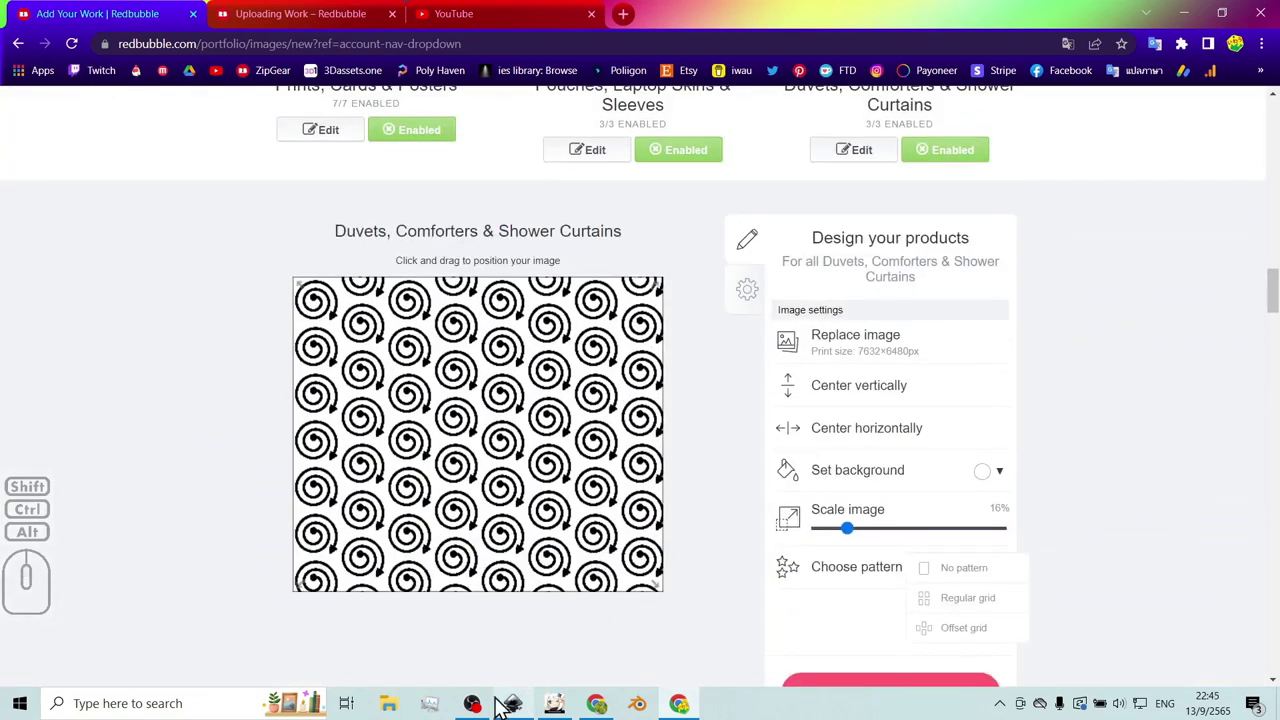
scroll("up", 3)
scroll("down", 3)
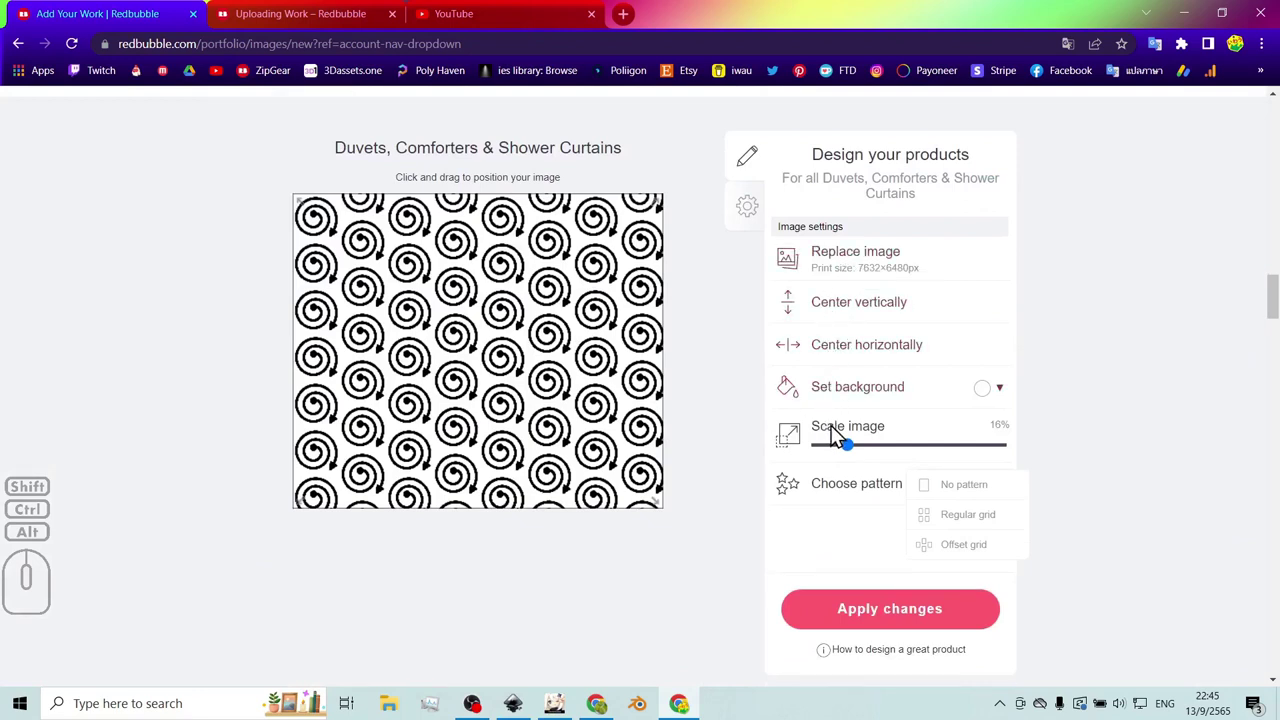
- Set the duvet design's background colour to green #46cf33 and apply the changes
left_click(872, 400)
left_click(1124, 465)
left_click(1074, 441)
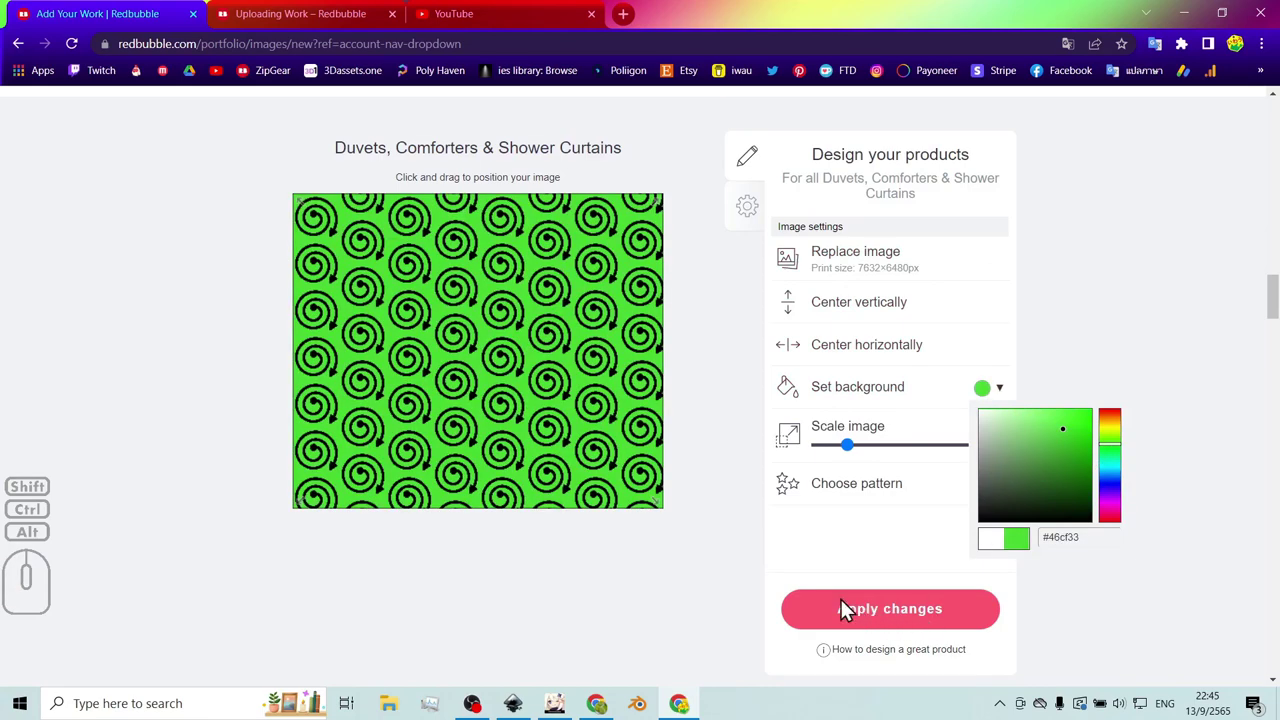
left_click(750, 568)
- Review the updated product previews, including the Pillows & Totes spiral design
scroll("up", 3)
scroll("down", 3)
scroll("down", 3)
scroll("up", 3)
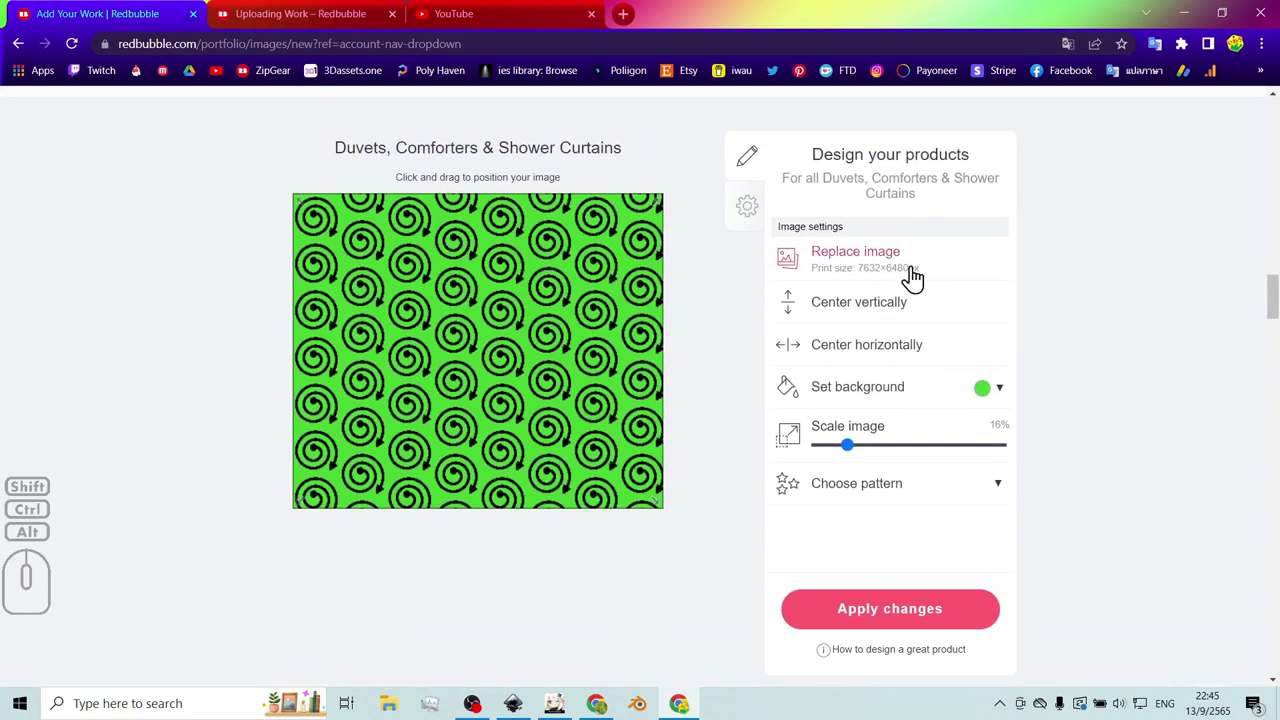
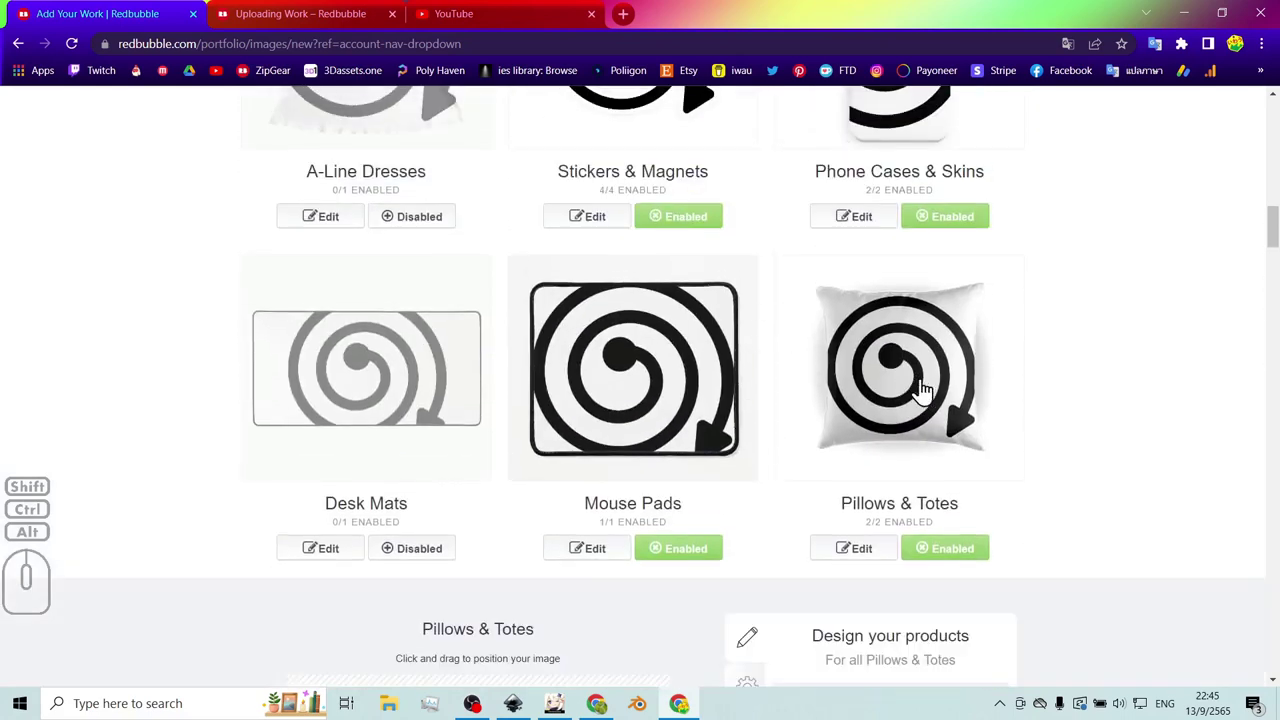
scroll("down", 3)
scroll("down", 3)
scroll("down", 3)
left_click(890, 501)
scroll("up", 3)
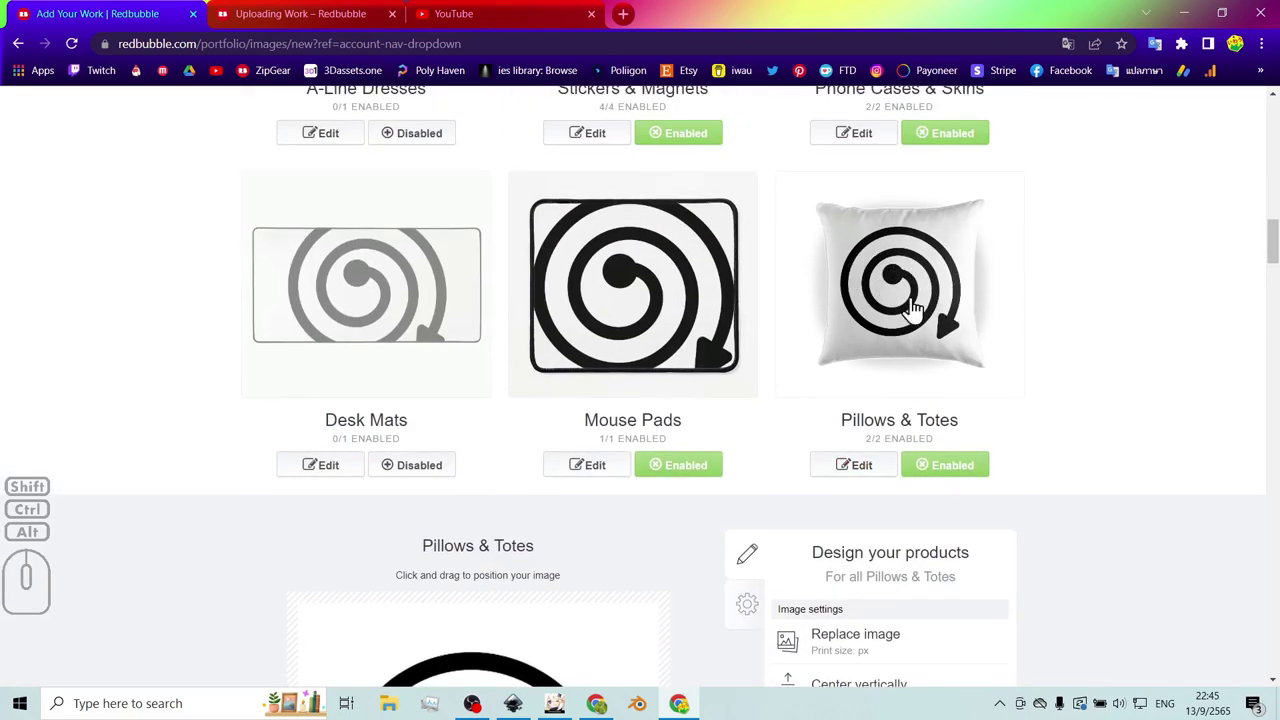
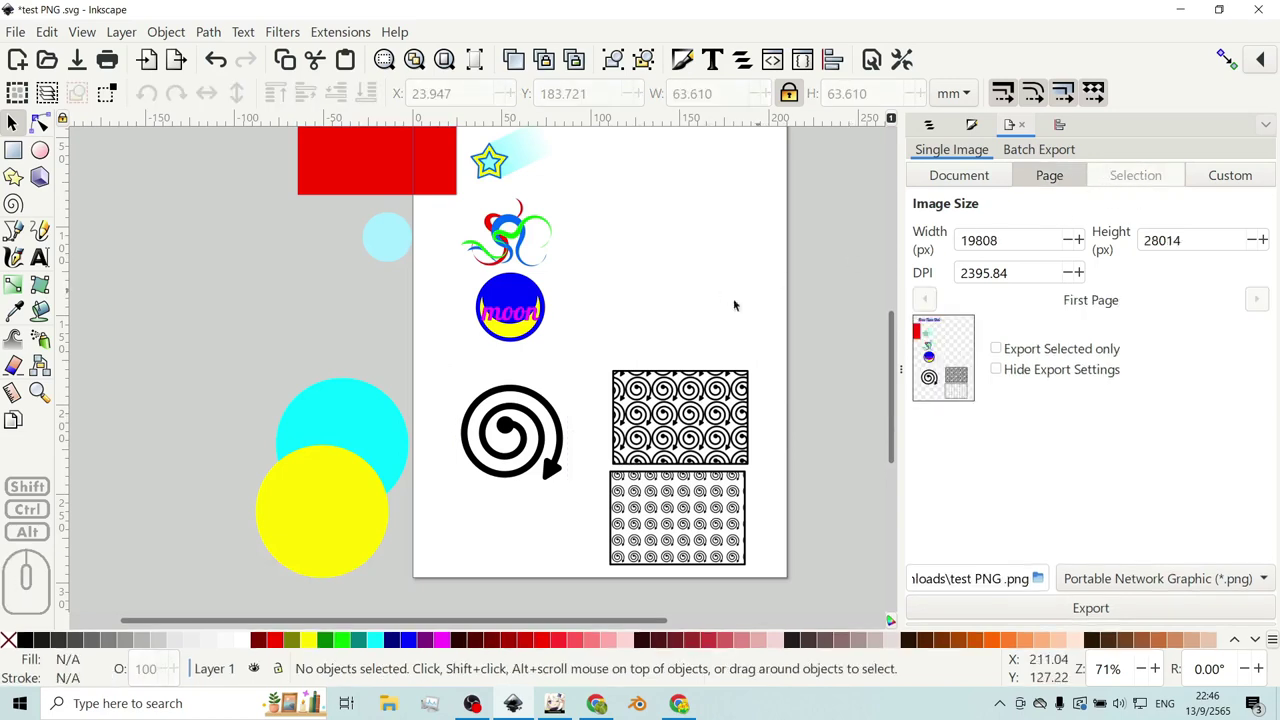
- Bring up Inkscape's Document Properties via the File menu
left_click(659, 324)
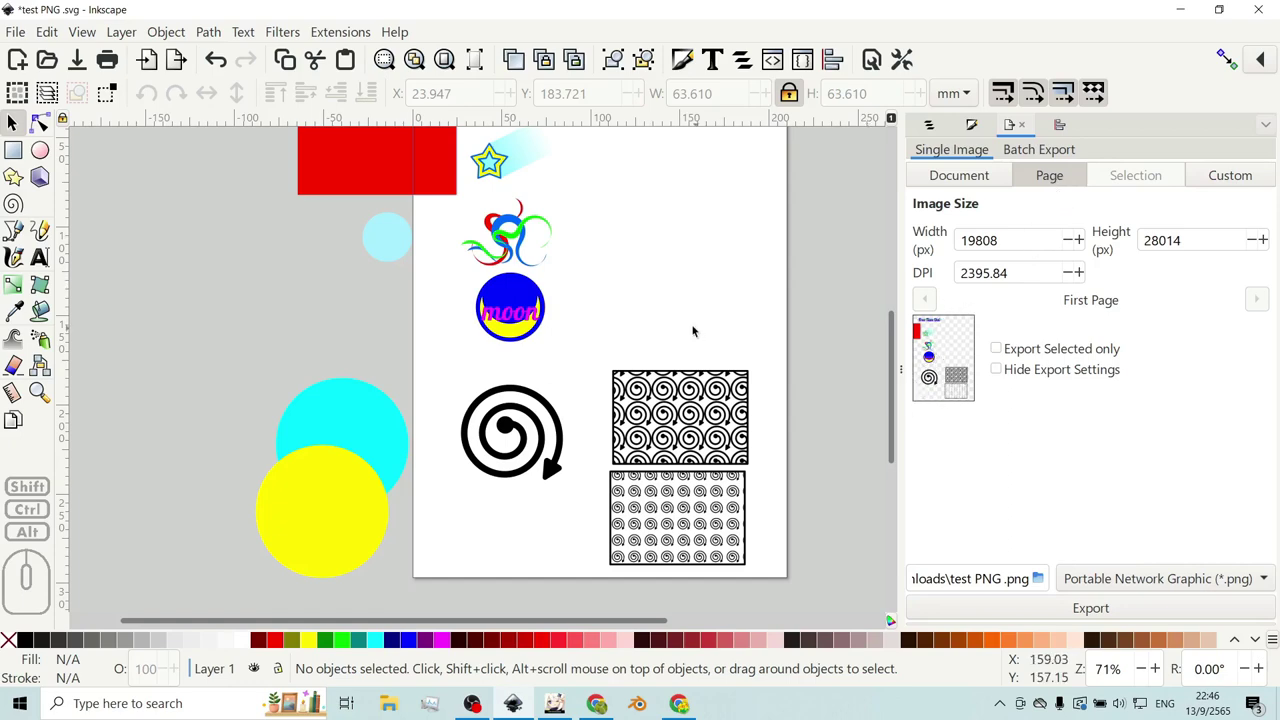
left_click(632, 284)
scroll("down", 3)
scroll("up", 3)
scroll("down", 3)
scroll("up", 3)
middle_click(674, 349)
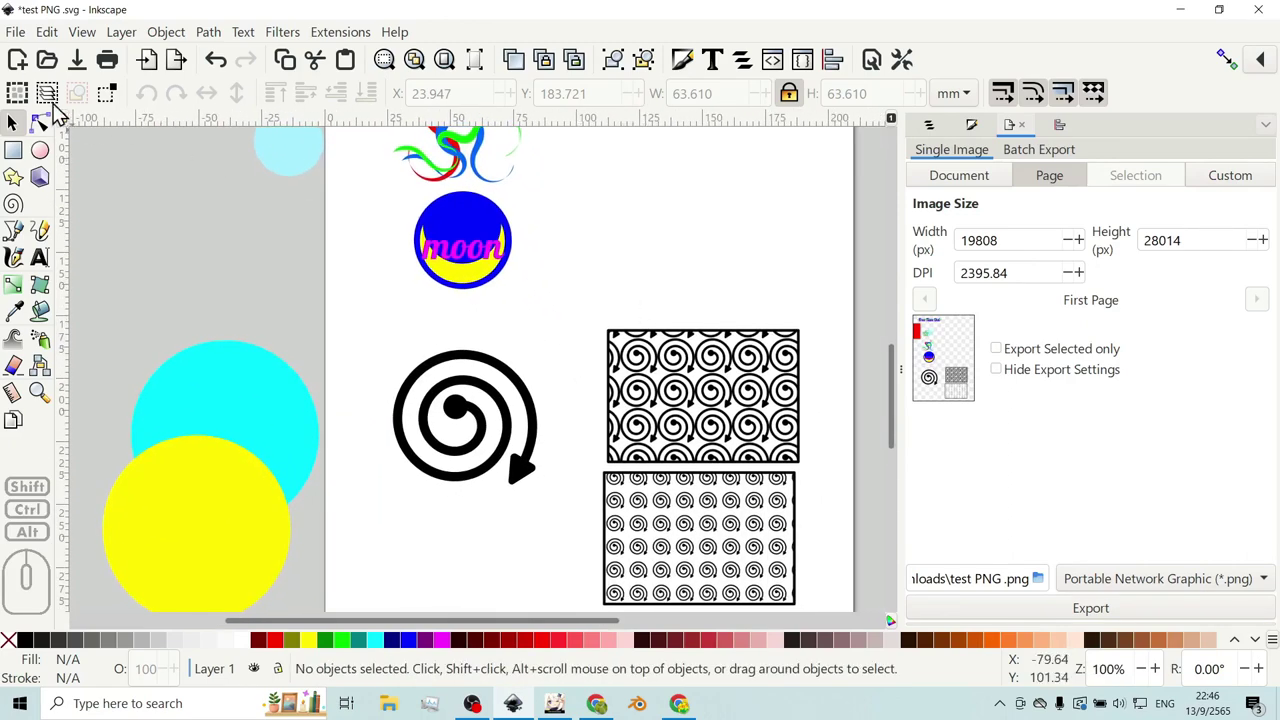
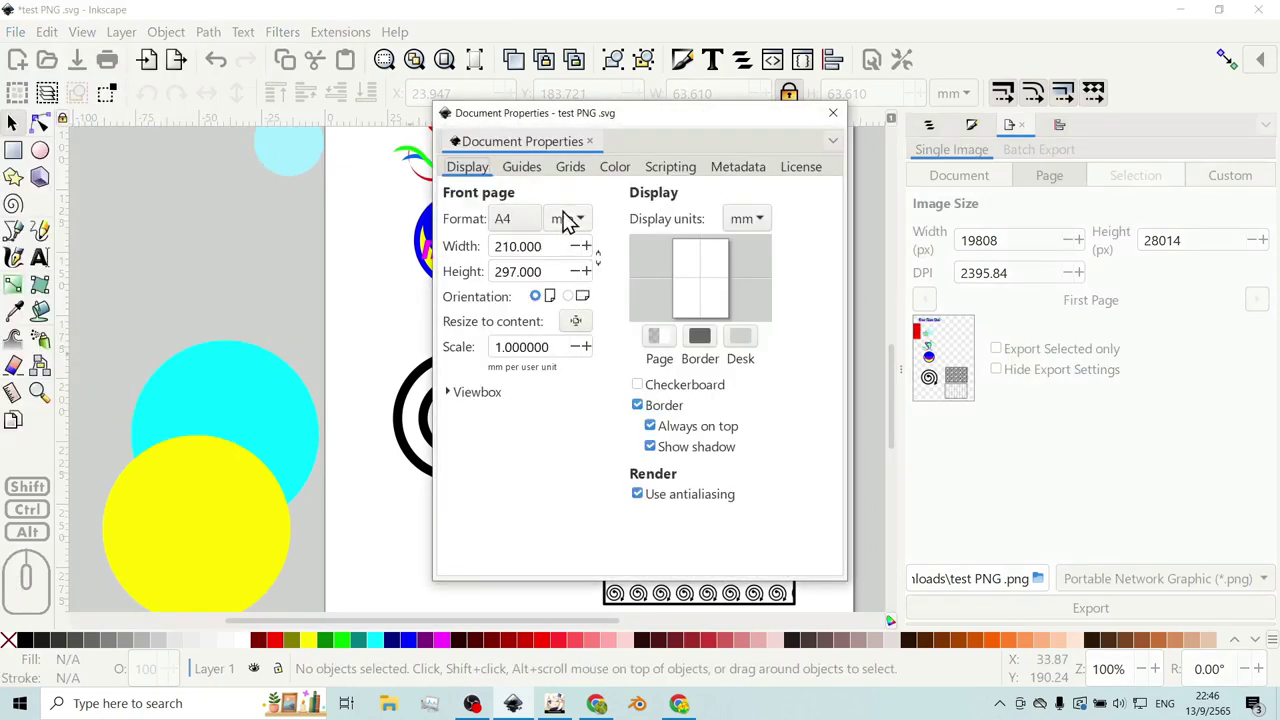
- Glance at the colour profile settings, then turn on the checkerboard page background under Display
left_click(623, 179)
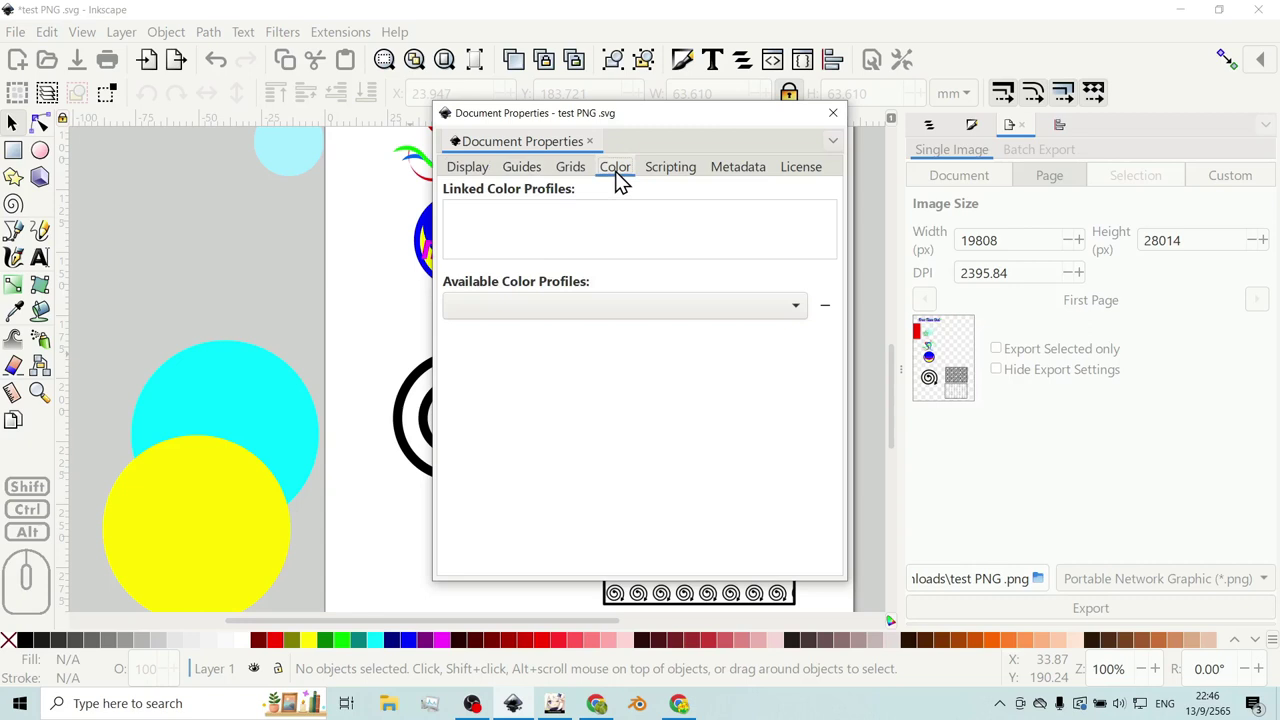
left_click(483, 174)
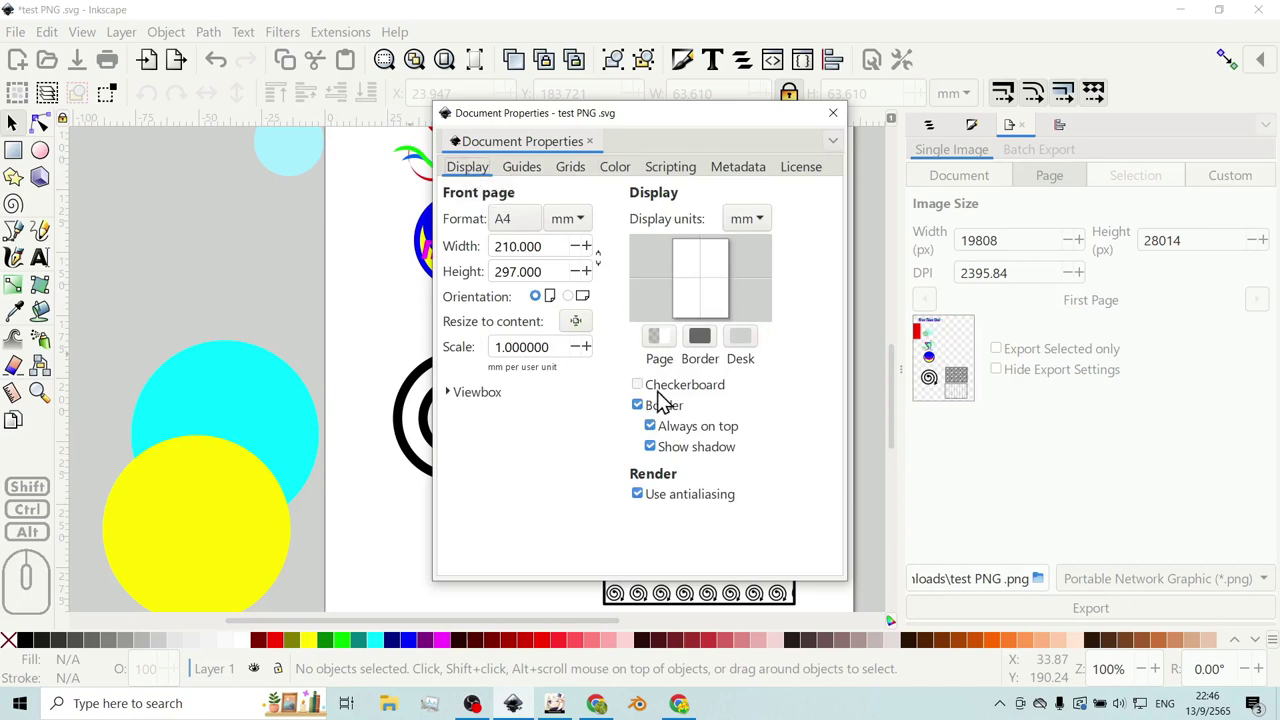
left_click(649, 394)
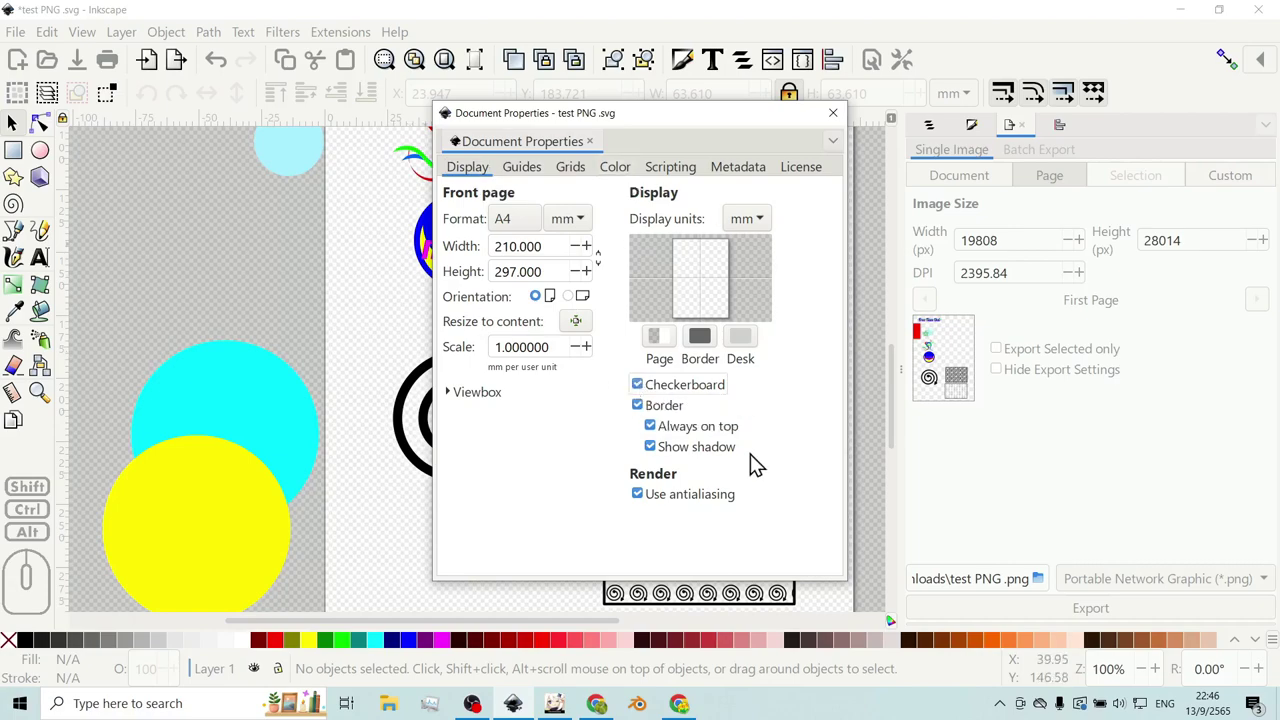
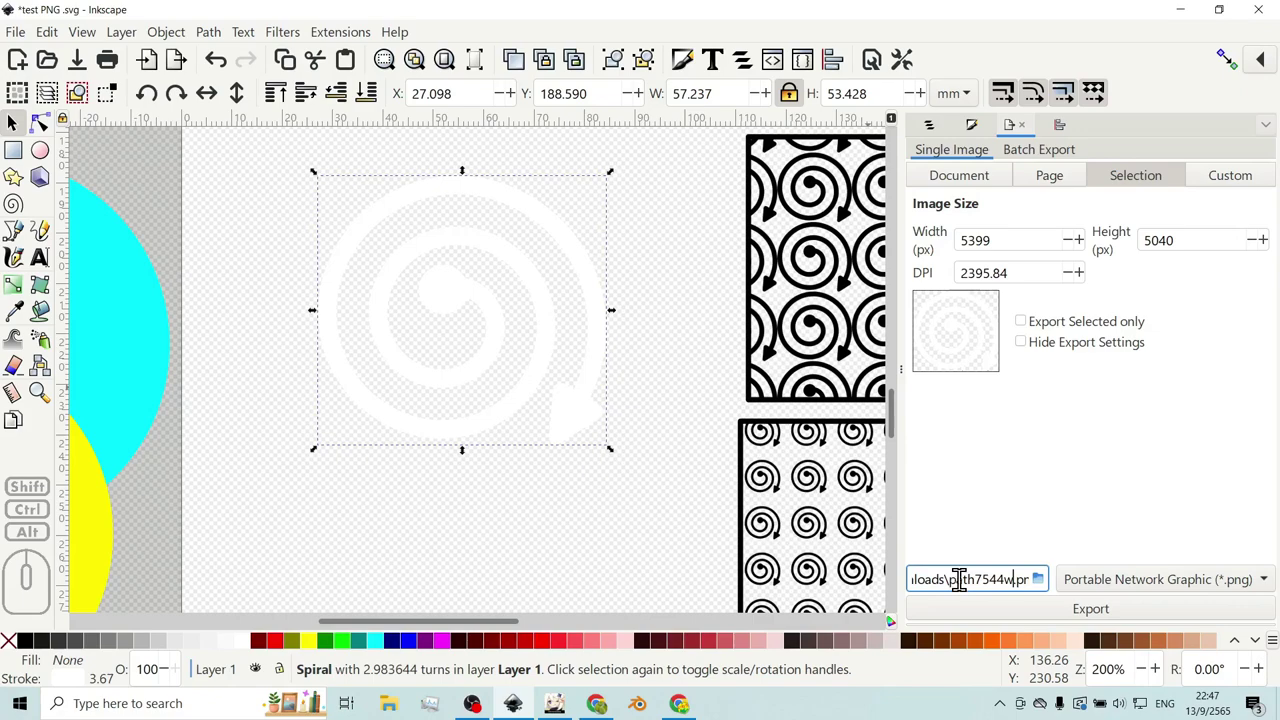
- Export the selected white spiral as transparent PNG path7544w.png into Downloads, accepting the PNG options
left_click(1047, 587)
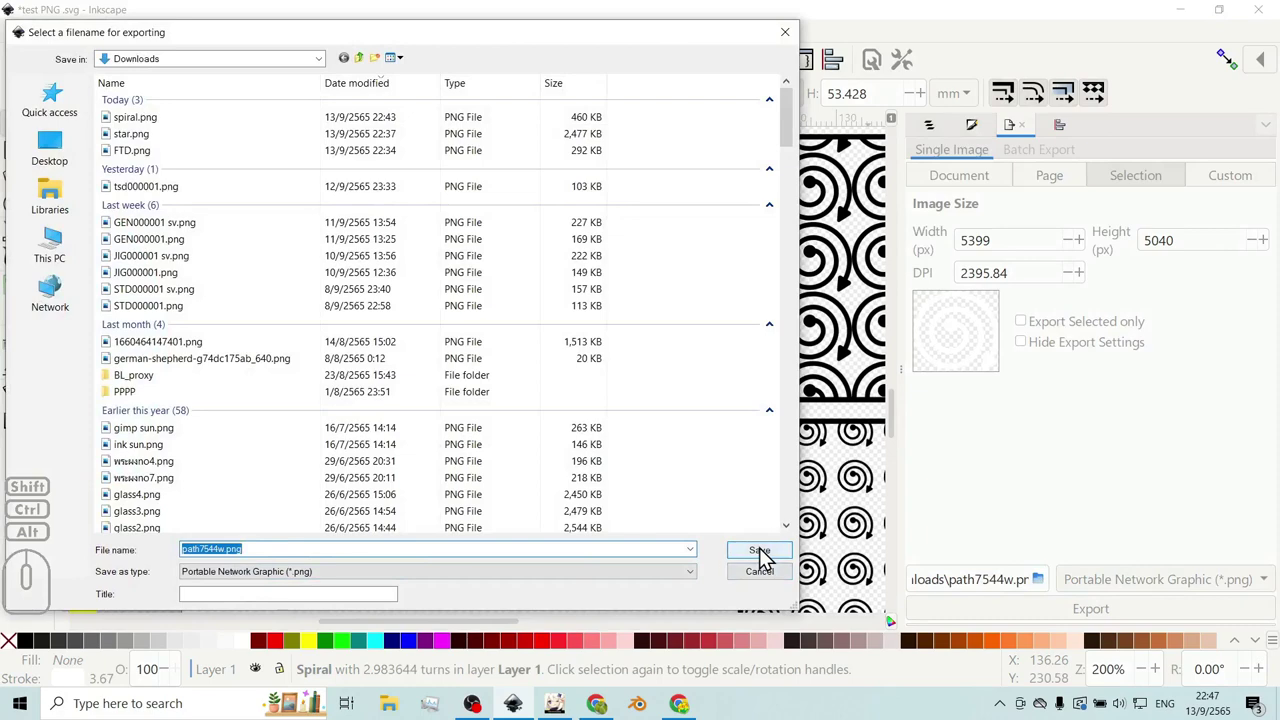
left_click(769, 557)
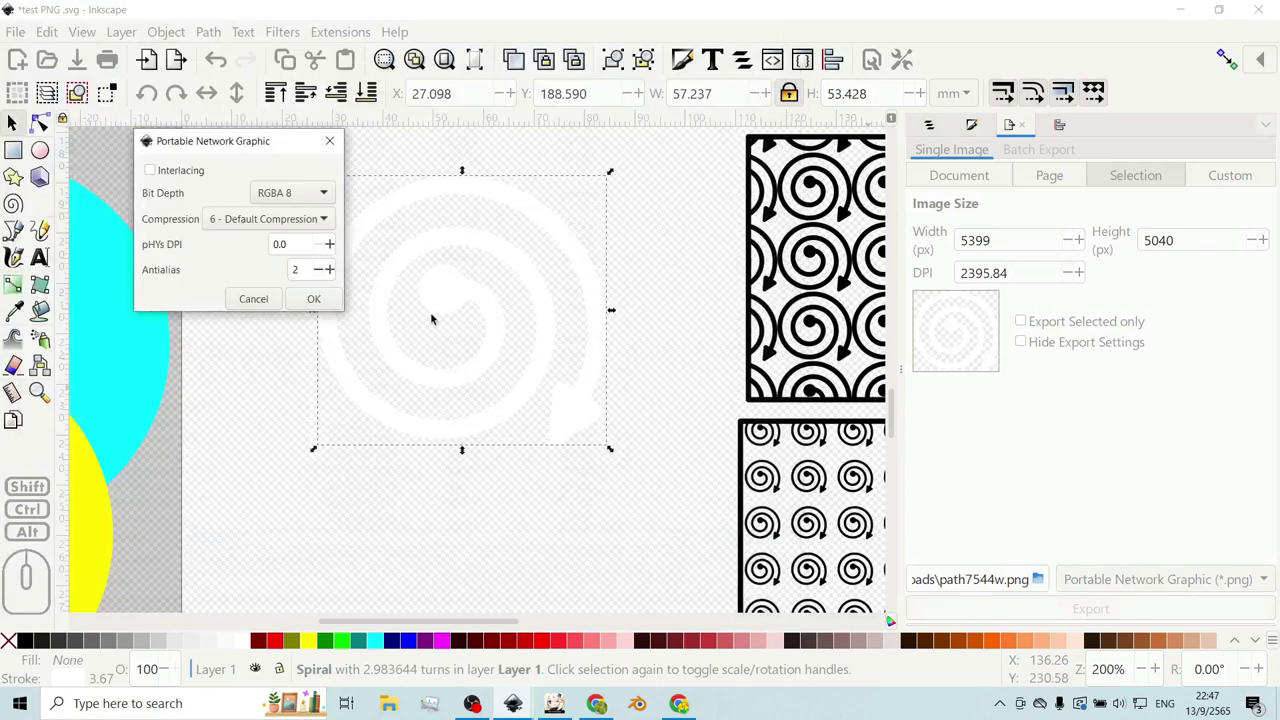
left_click(267, 148)
- Deselect the spiral and recentre the page after the export
left_click(664, 375)
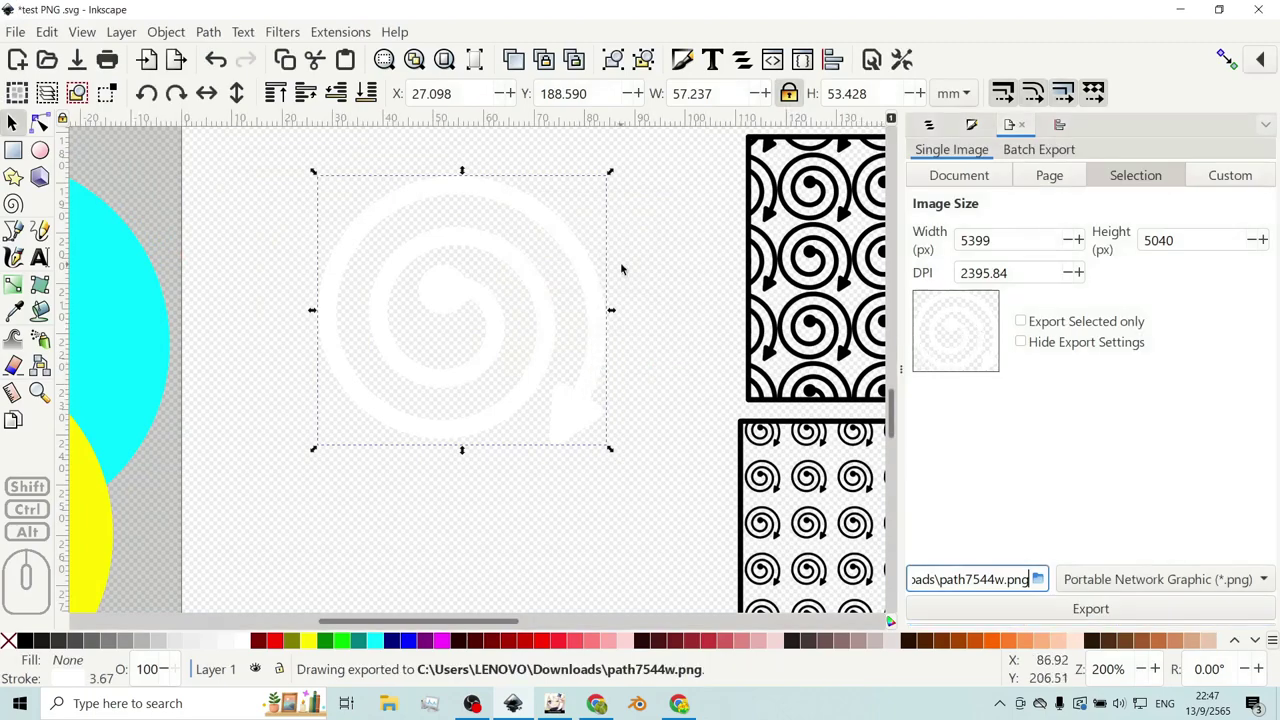
left_click(627, 267)
middle_click(608, 229)
left_click(640, 238)
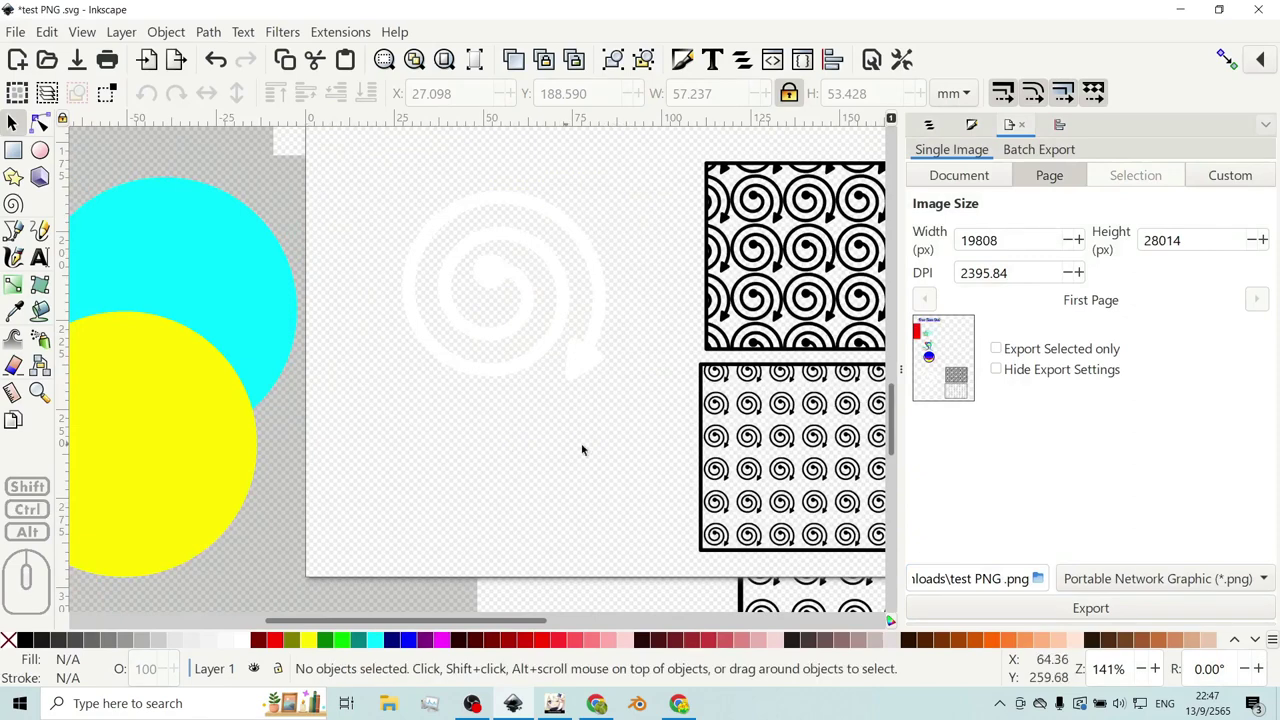
- Switch the drawing to Outline display mode so the invisible square around the spiral shows
left_click_drag(671, 483, 320, 137)
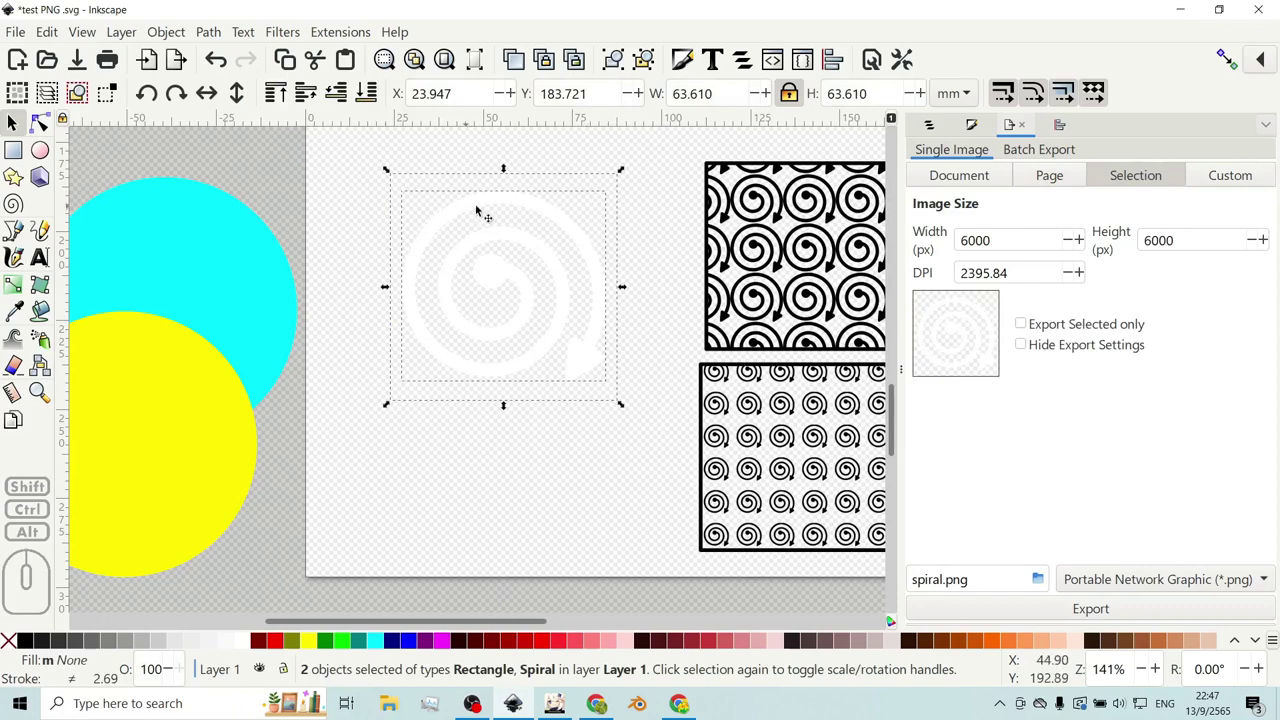
left_click(490, 159)
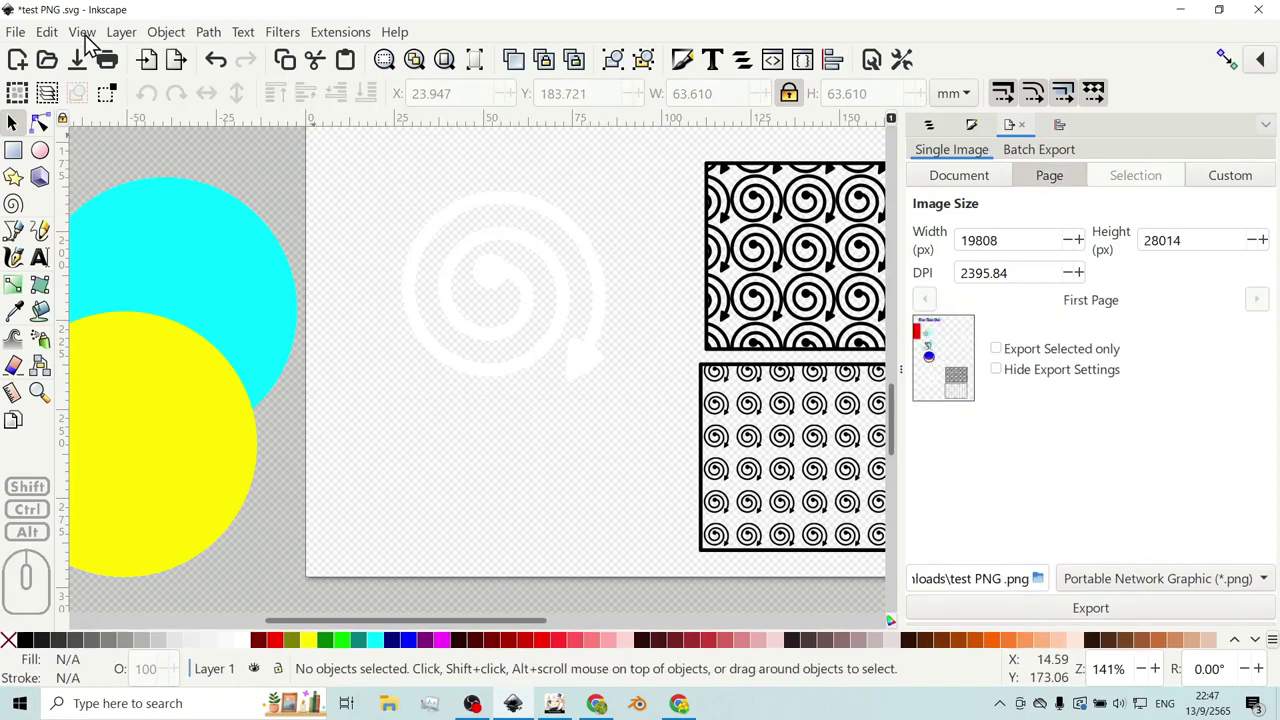
left_click(94, 43)
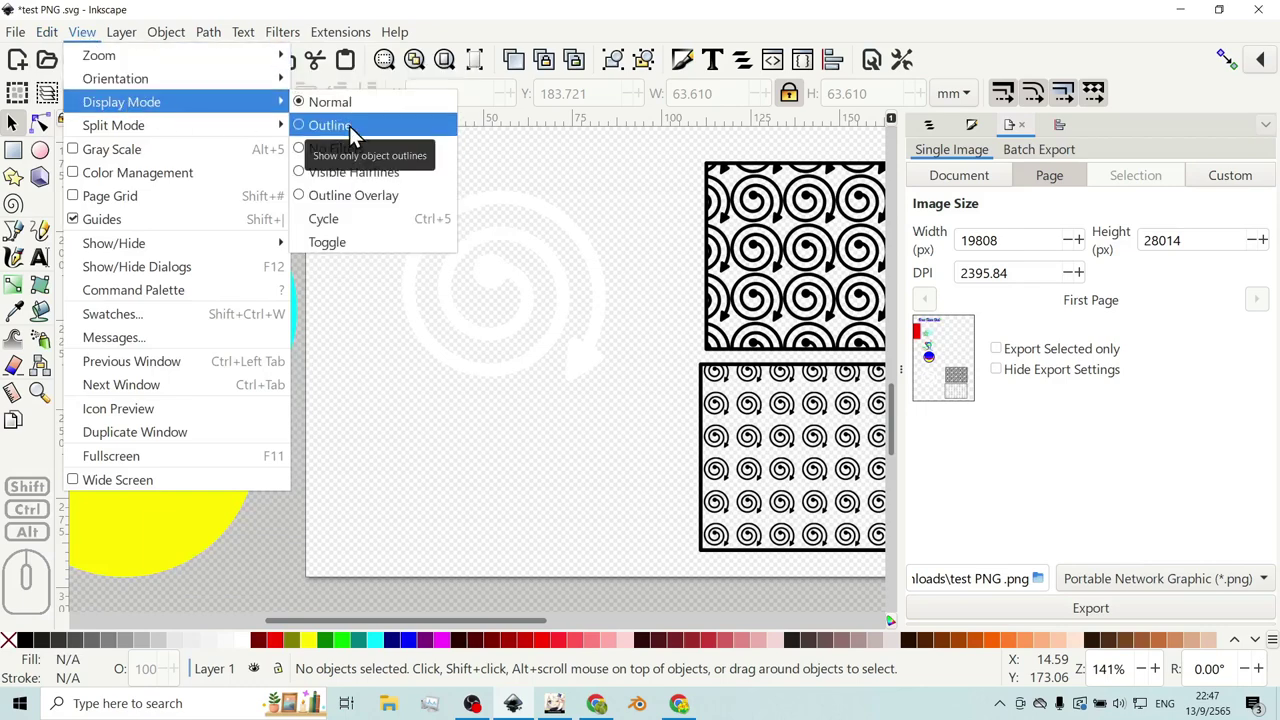
left_click(359, 135)
- Select the square frame and rename its 6000×6000 px export file to spiral.png
left_click(580, 179)
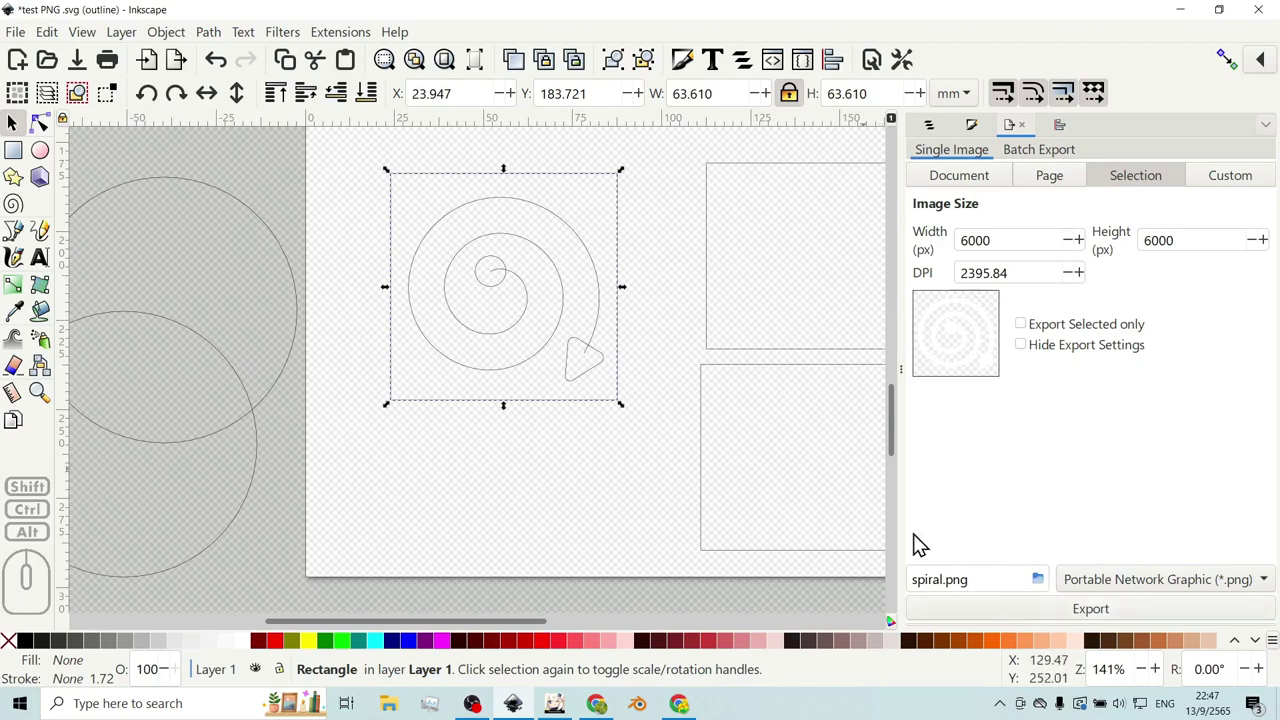
left_click(944, 580)
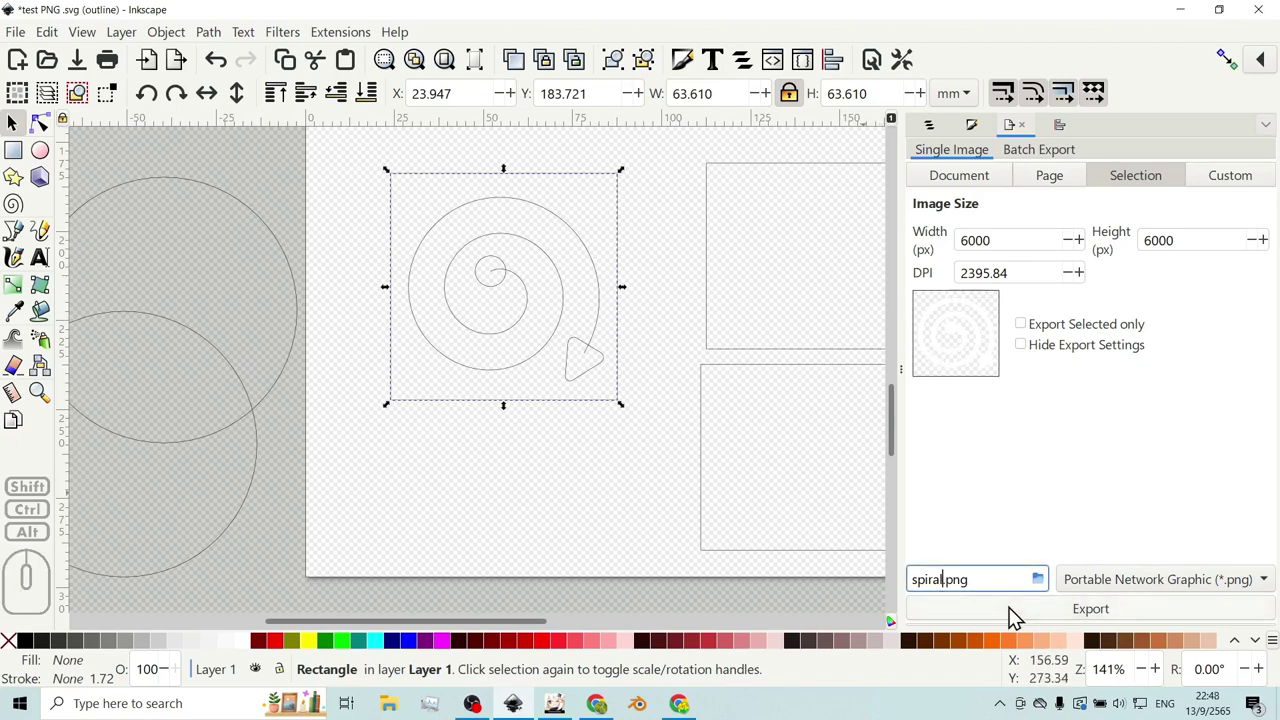
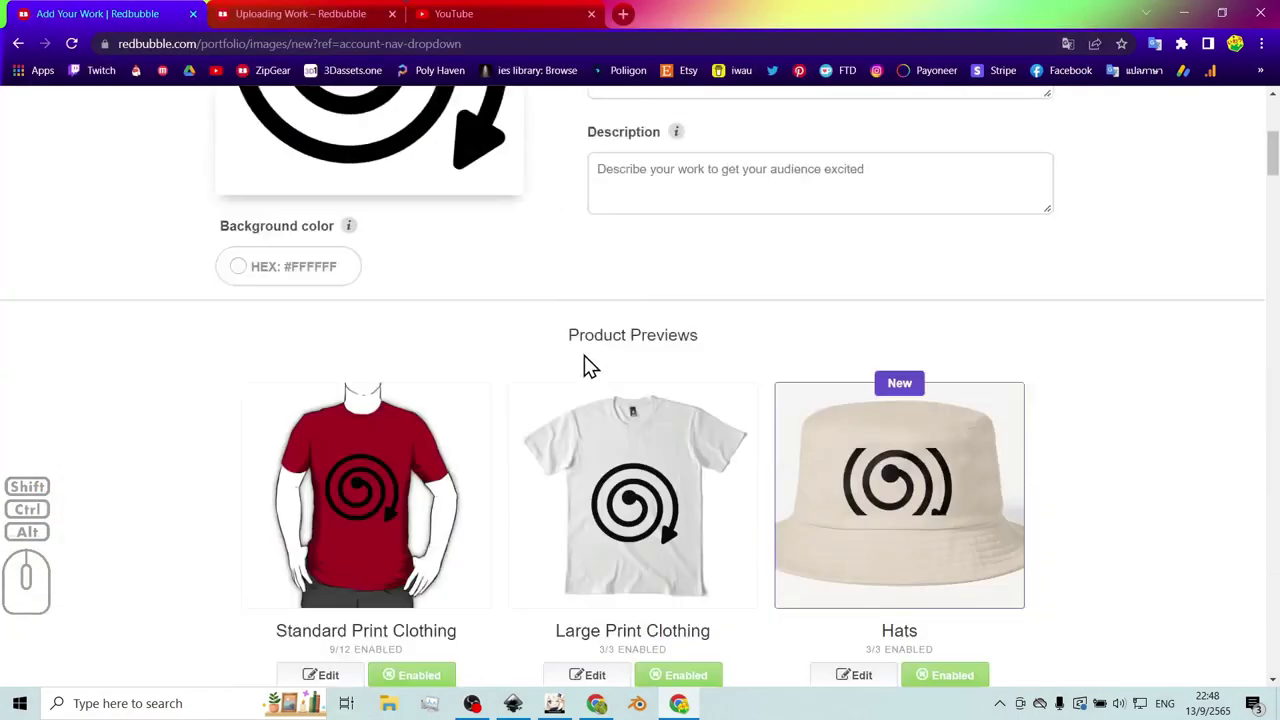
- Replace the Standard Print Clothing design image with the white spiral spiralw.png
scroll("down", 3)
scroll("down", 3)
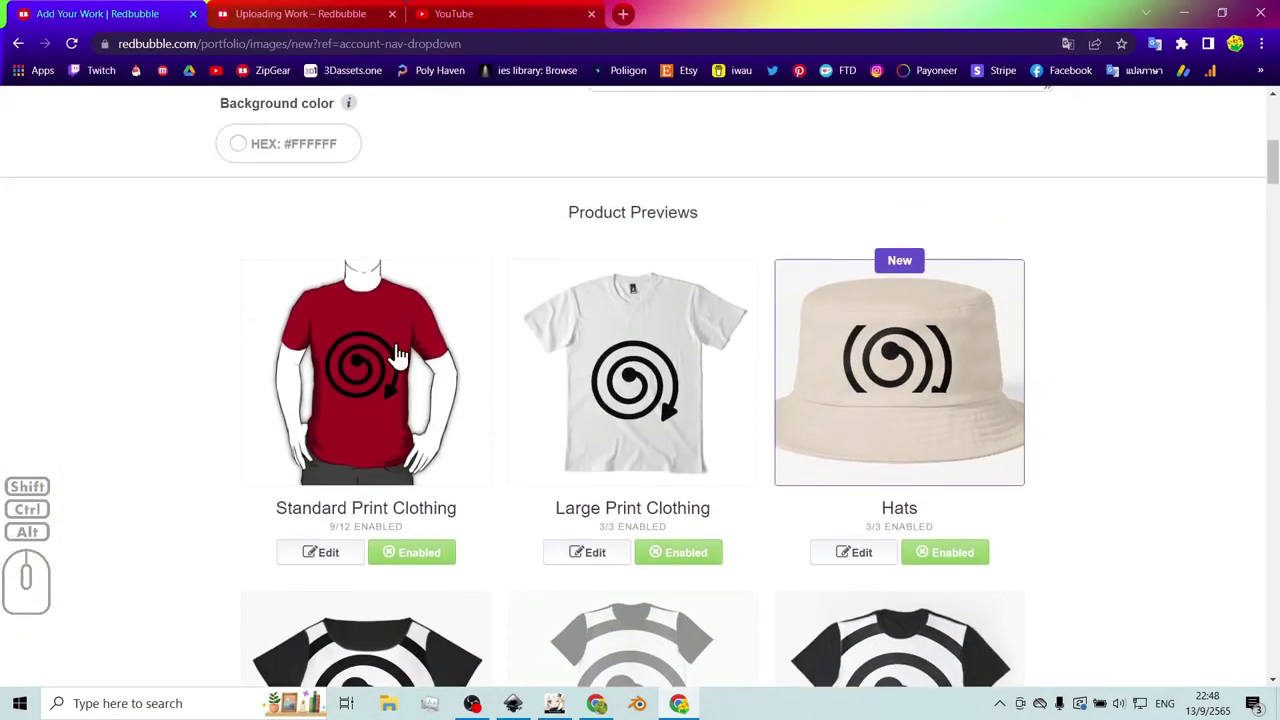
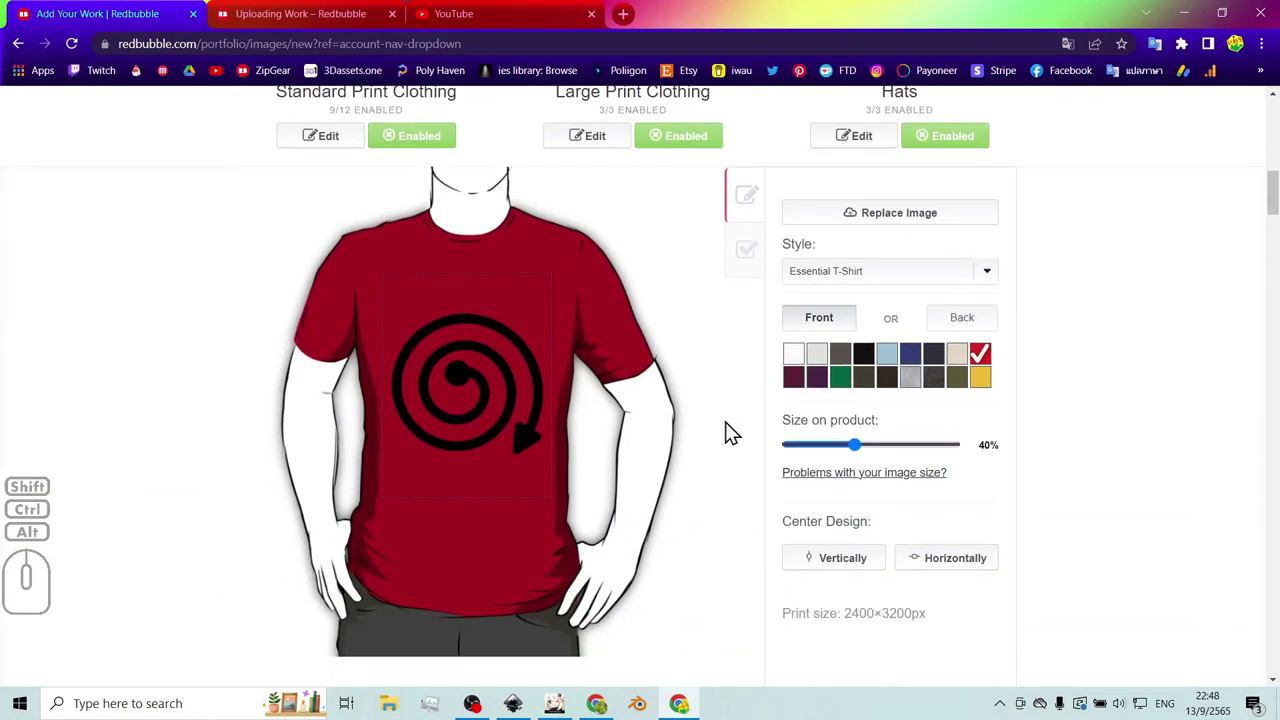
middle_click(732, 430)
middle_click(759, 372)
left_click(876, 220)
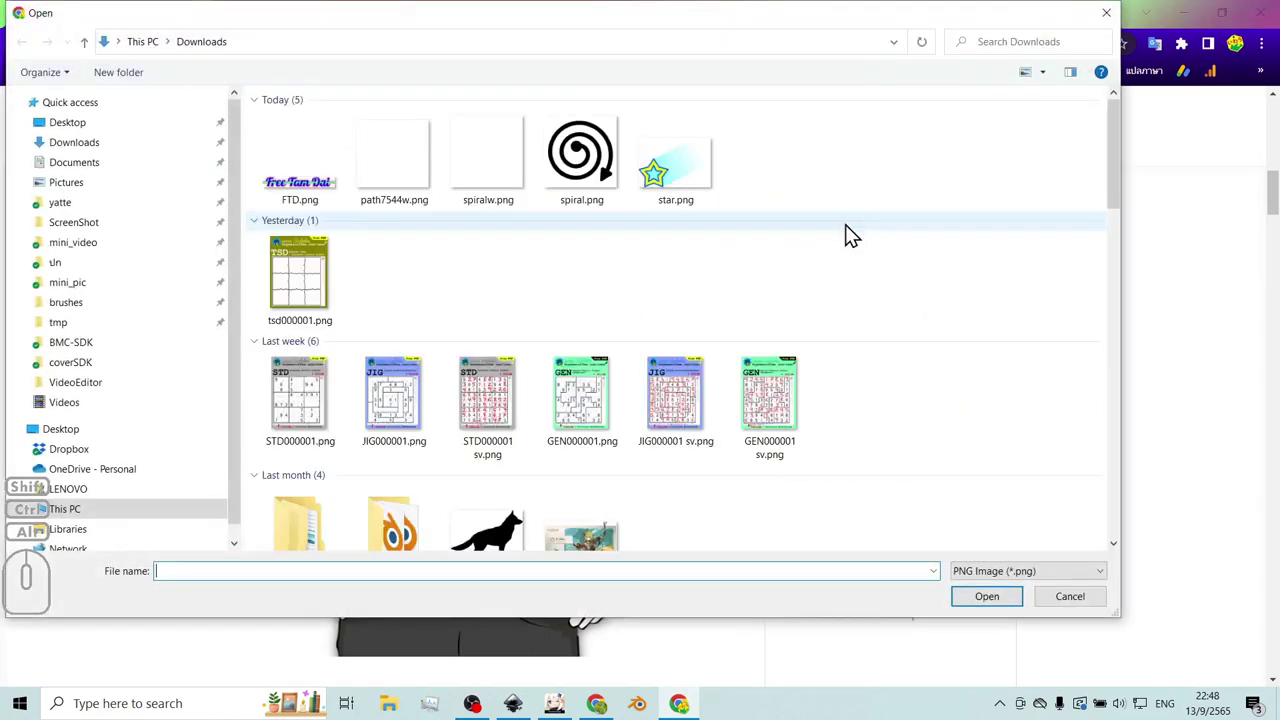
left_click(501, 165)
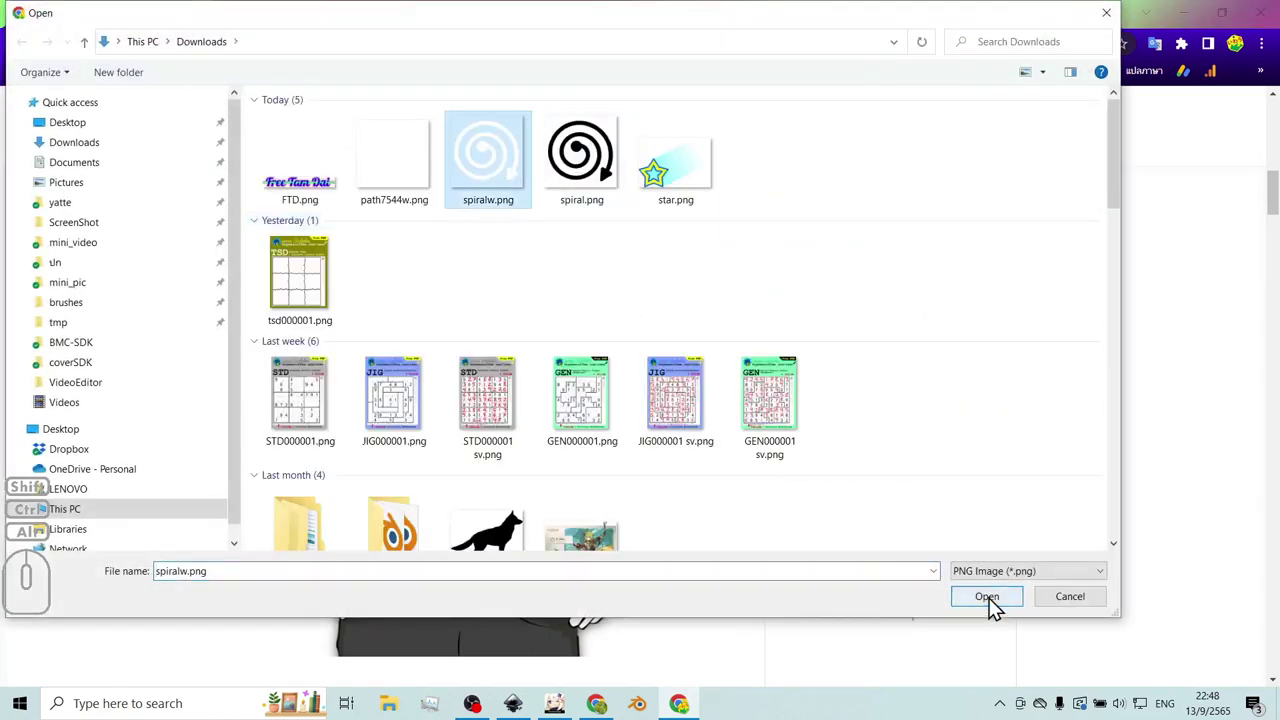
left_click(998, 608)
- Preview the white spiral on a dark purple Essential T-Shirt and scroll to the Media and save options
scroll("up", 3)
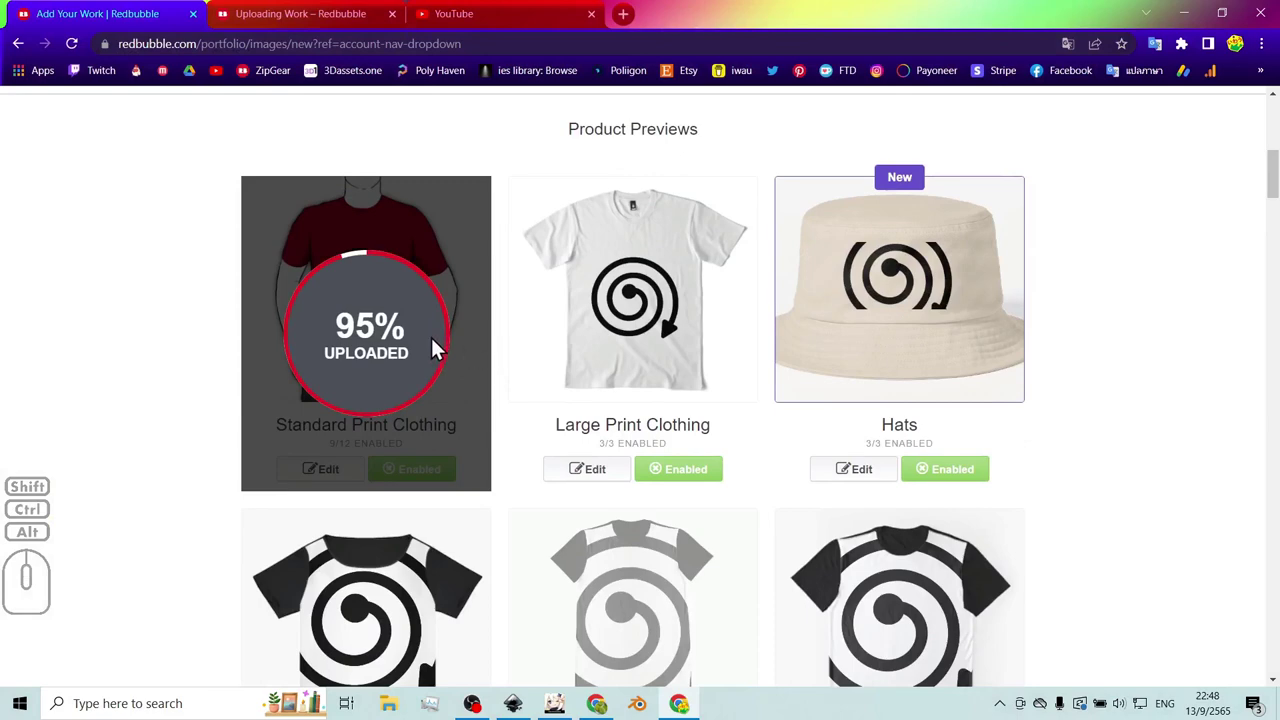
scroll("up", 3)
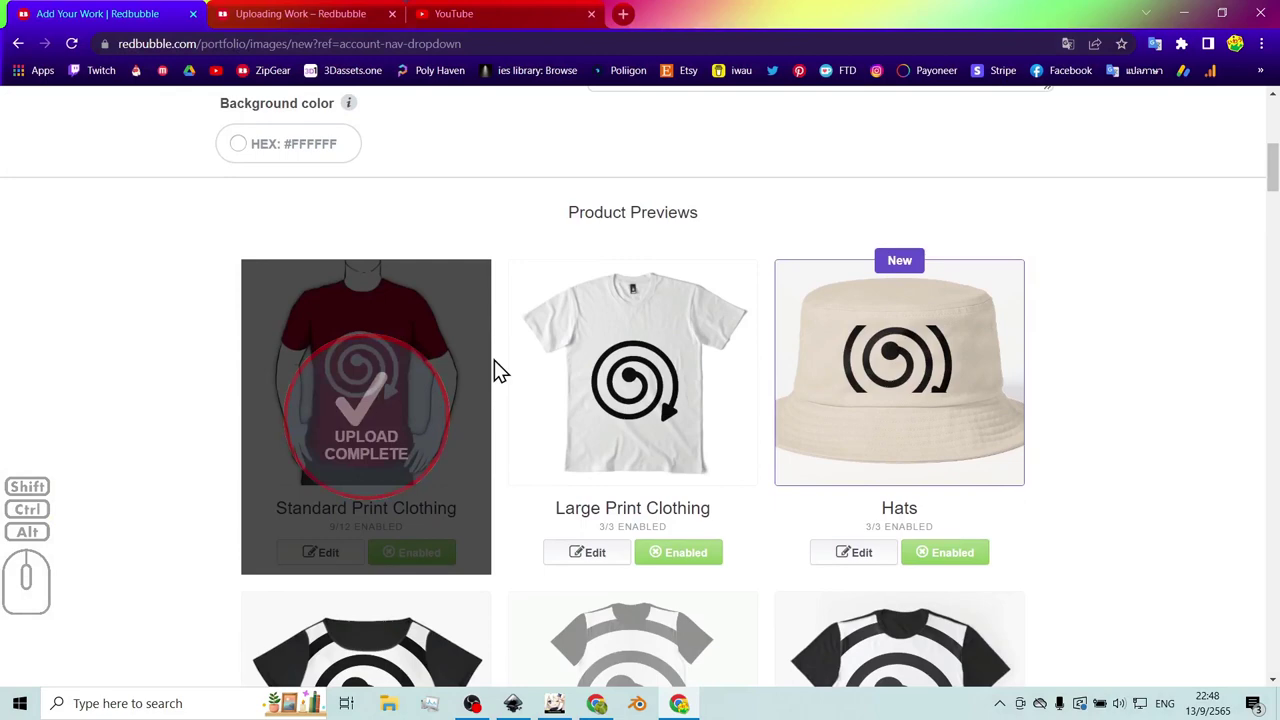
scroll("down", 3)
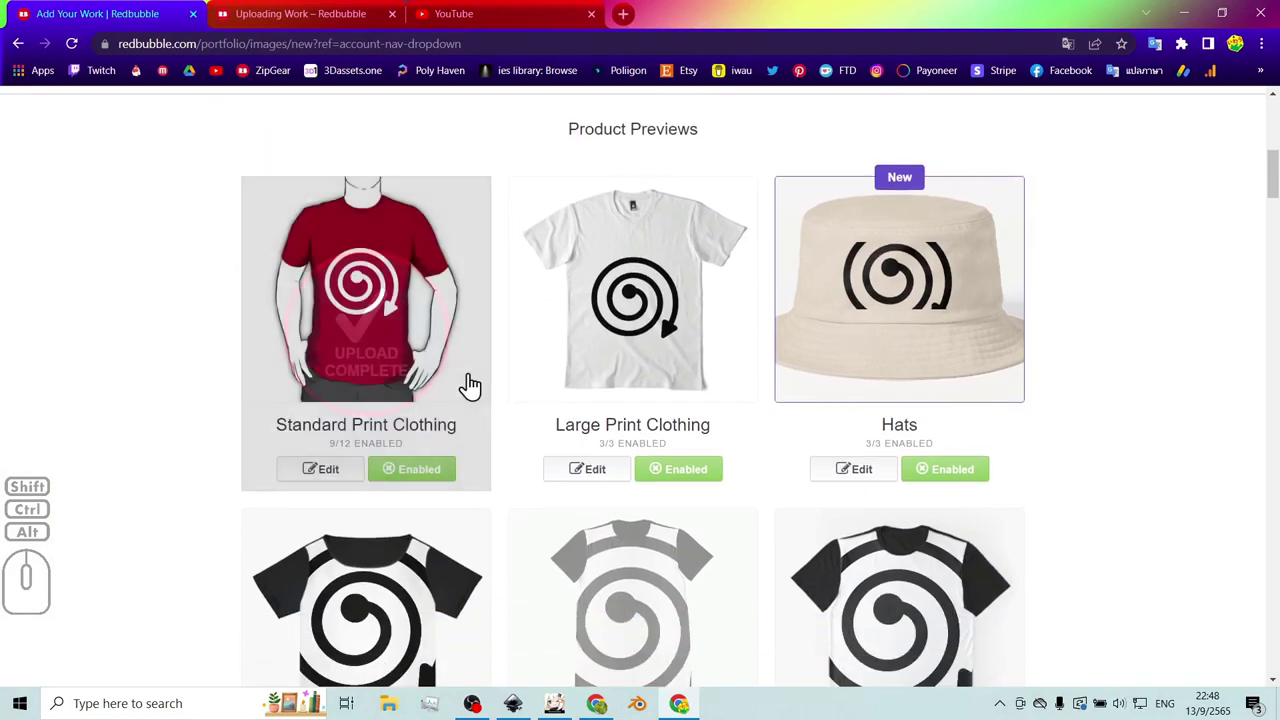
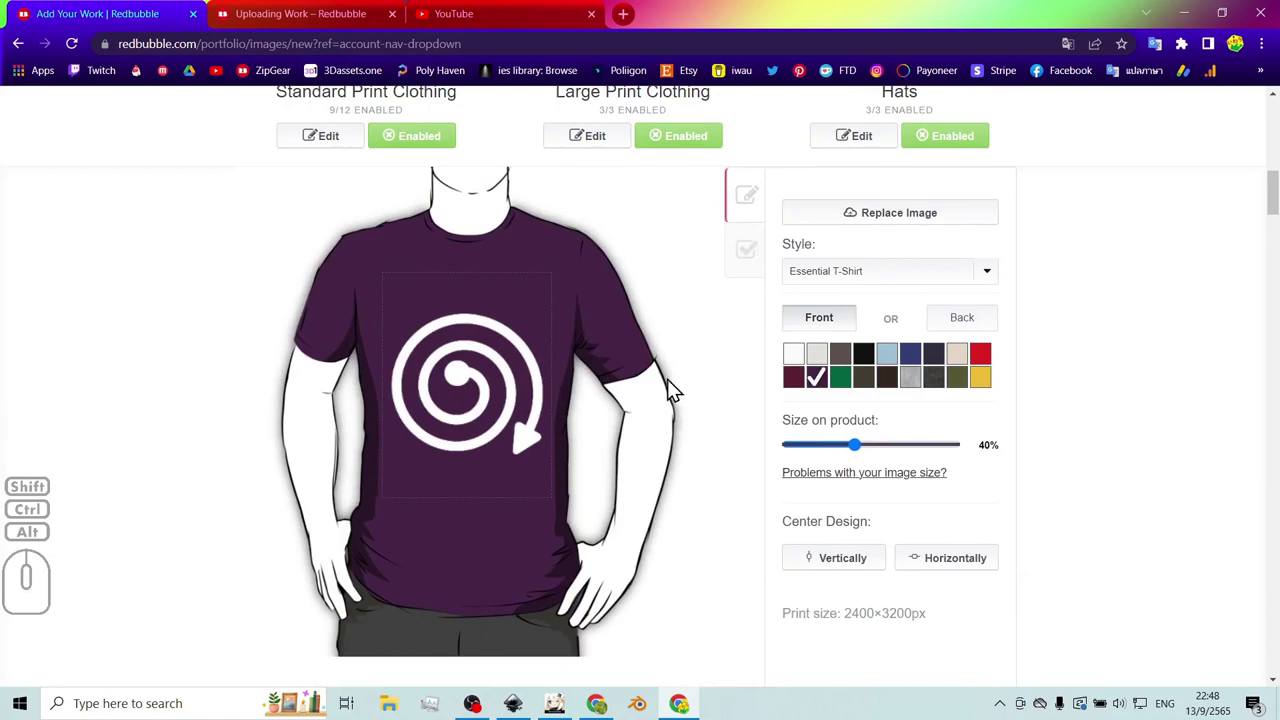
scroll("down", 3)
scroll("down", 3)
scroll("down", 3)
scroll("down", 3)
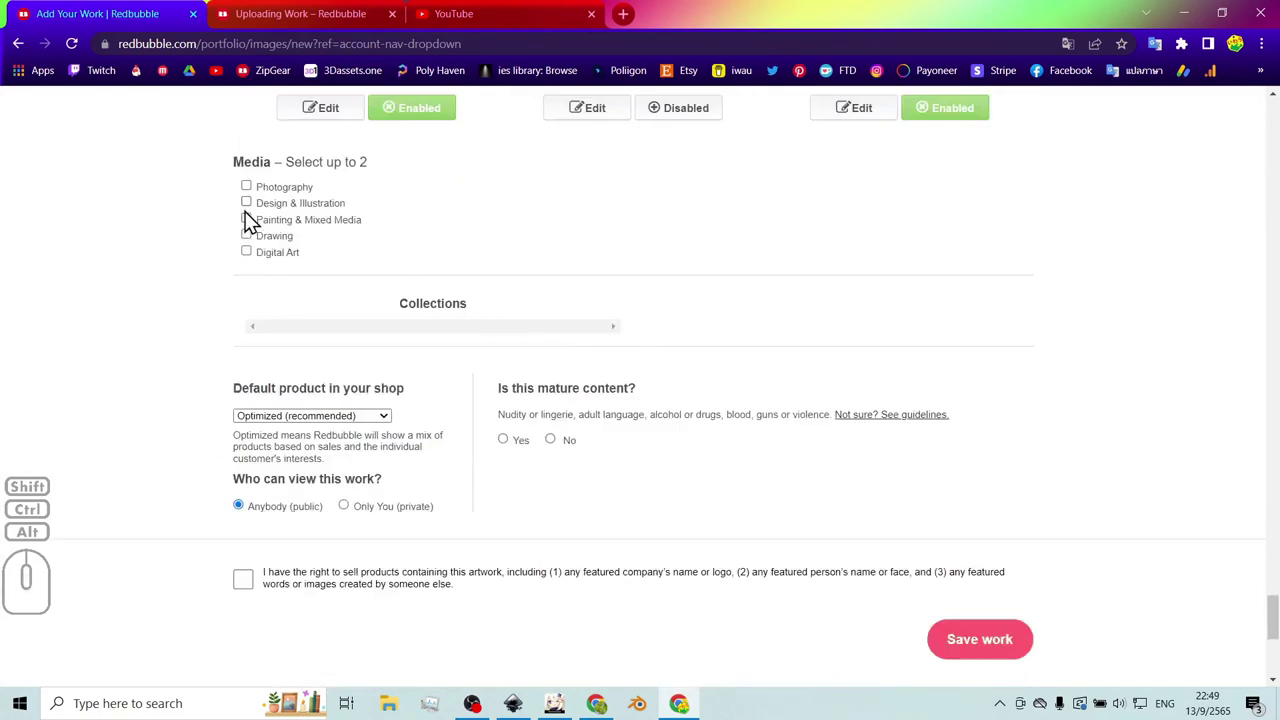
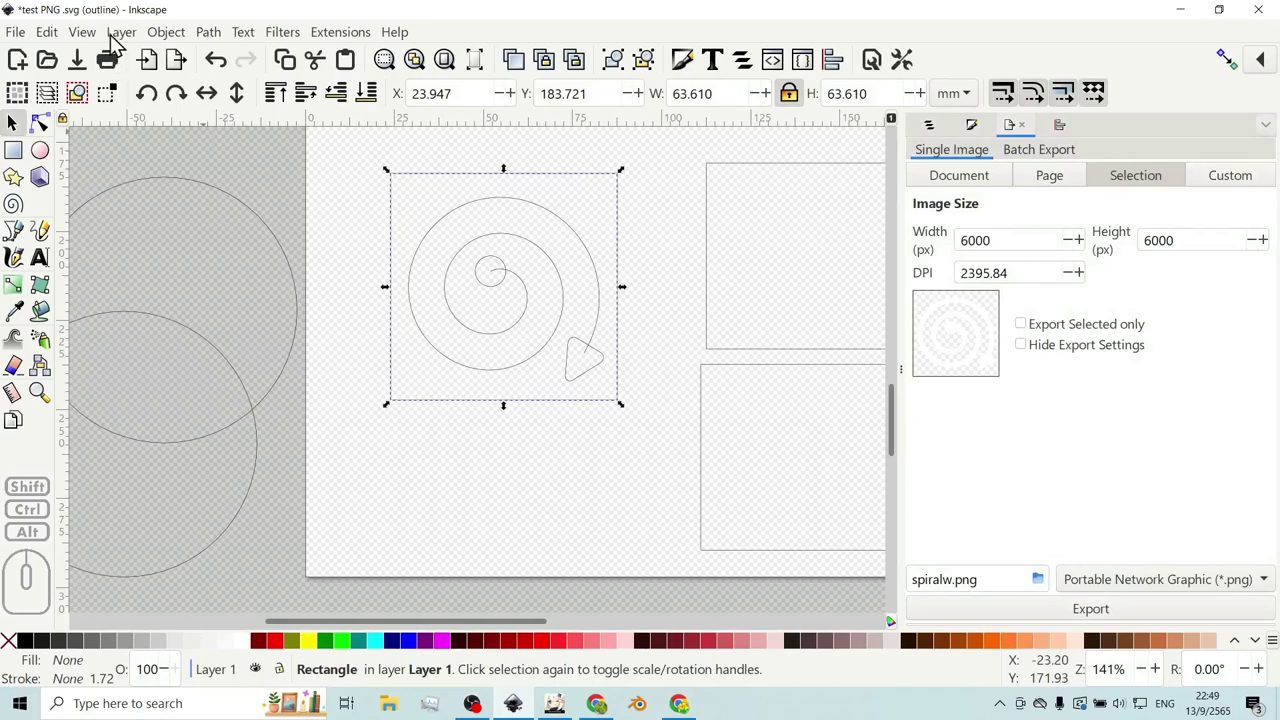
- Return the drawing to Normal full-colour display mode
left_click(91, 42)
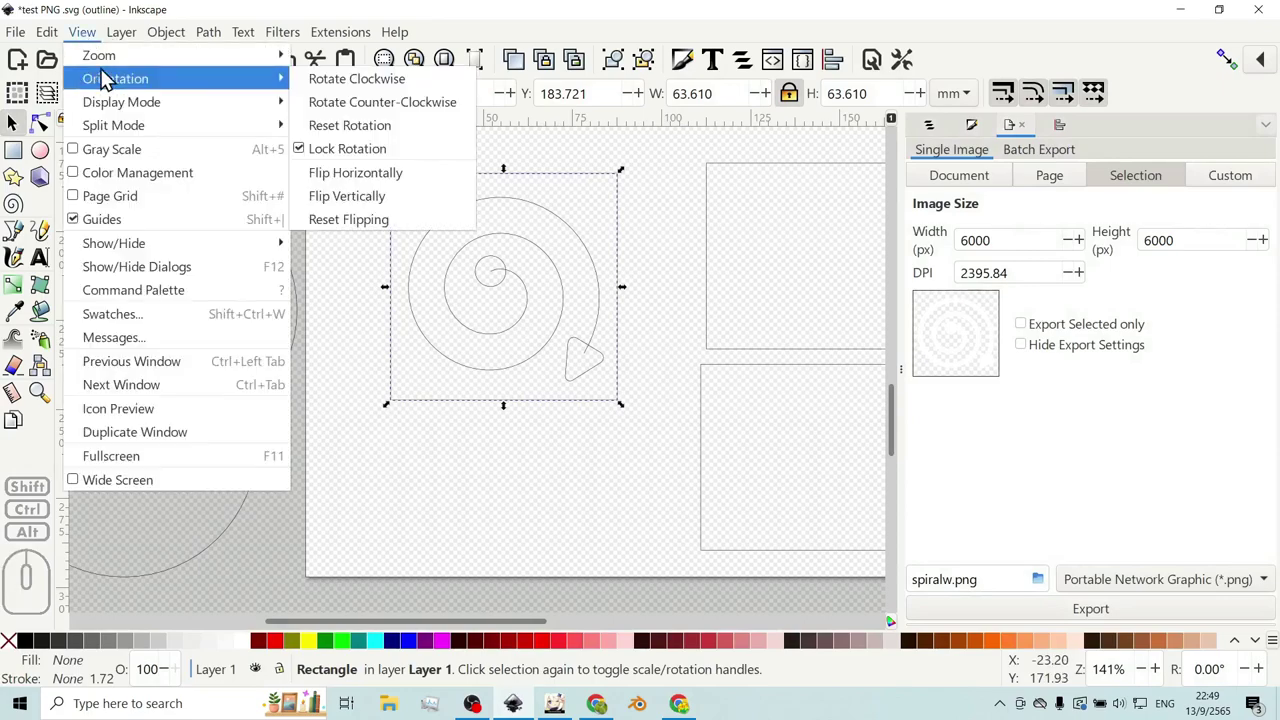
left_click(346, 119)
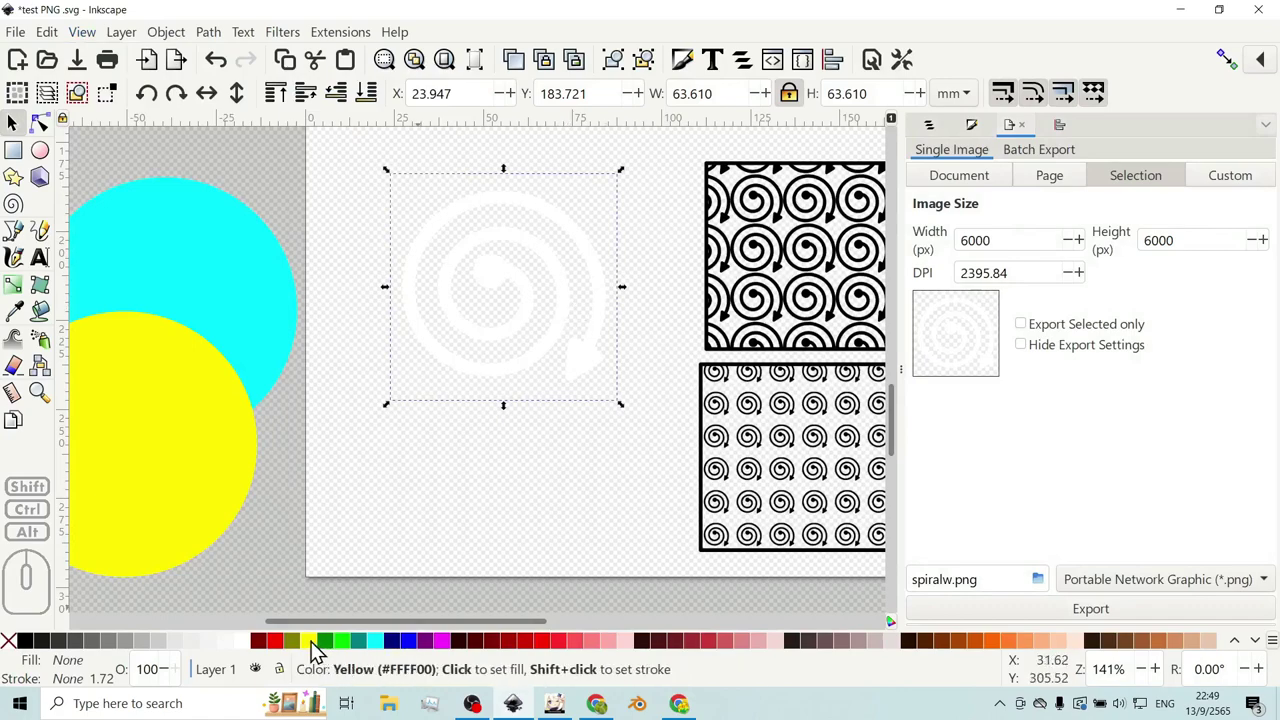
- Fill the square behind the white spiral with yellow from the palette and deselect it
left_click(319, 650)
left_click(579, 438)
left_click_drag(592, 422, 592, 422)
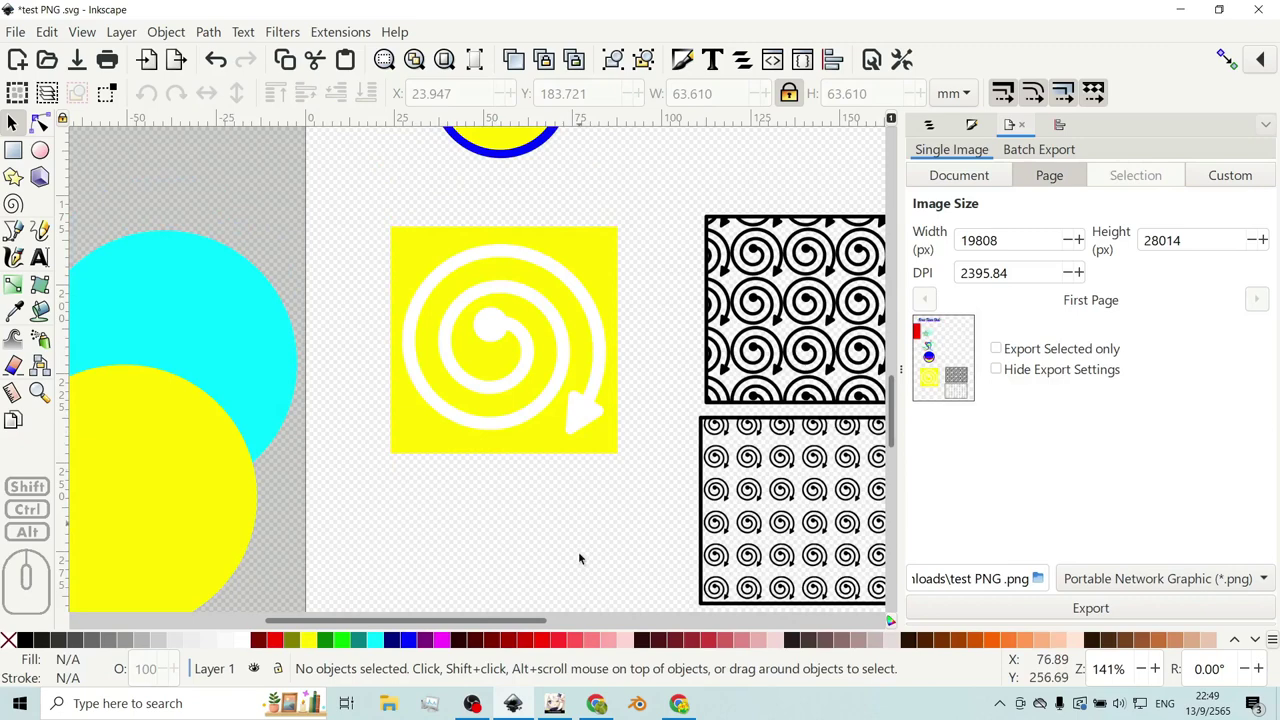